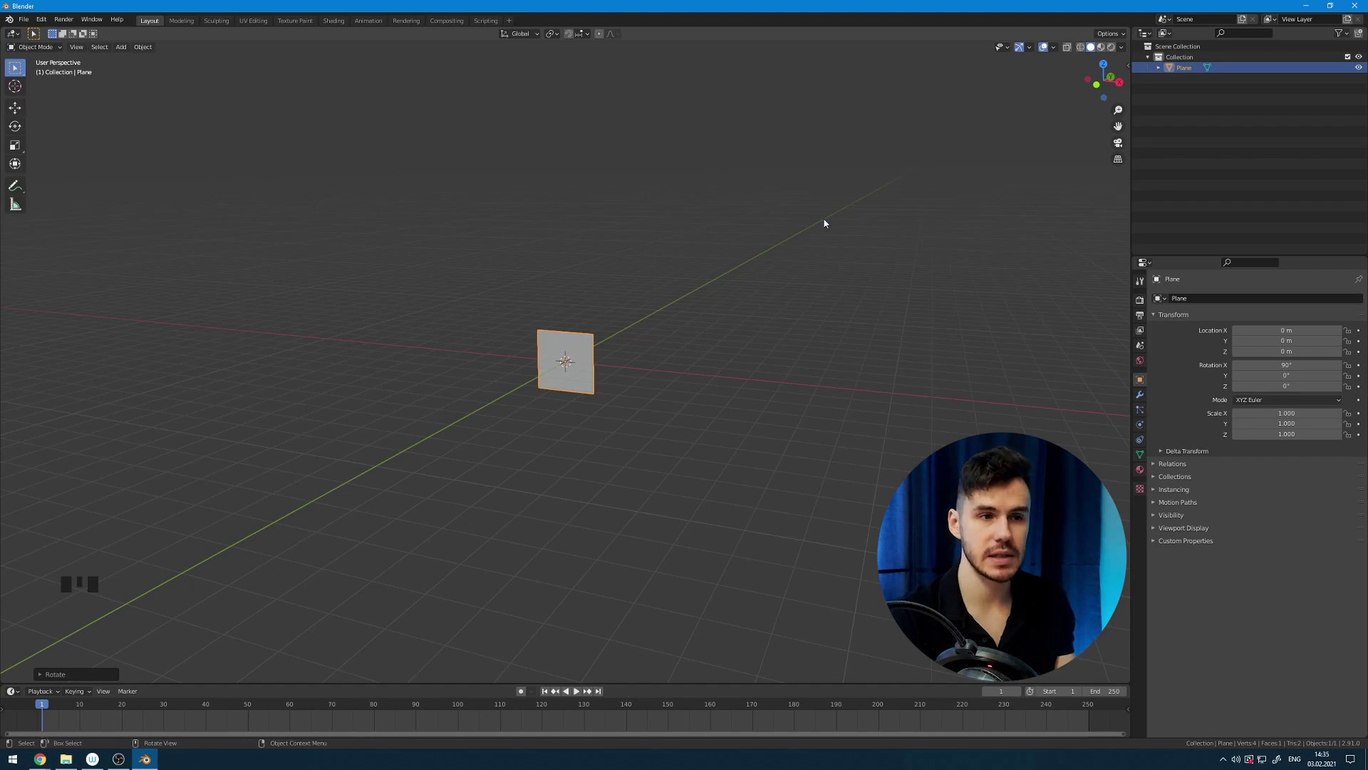
Lift the upright plane 1 m along Z so it stands on the ground.
drag(769, 234, 869, 156)
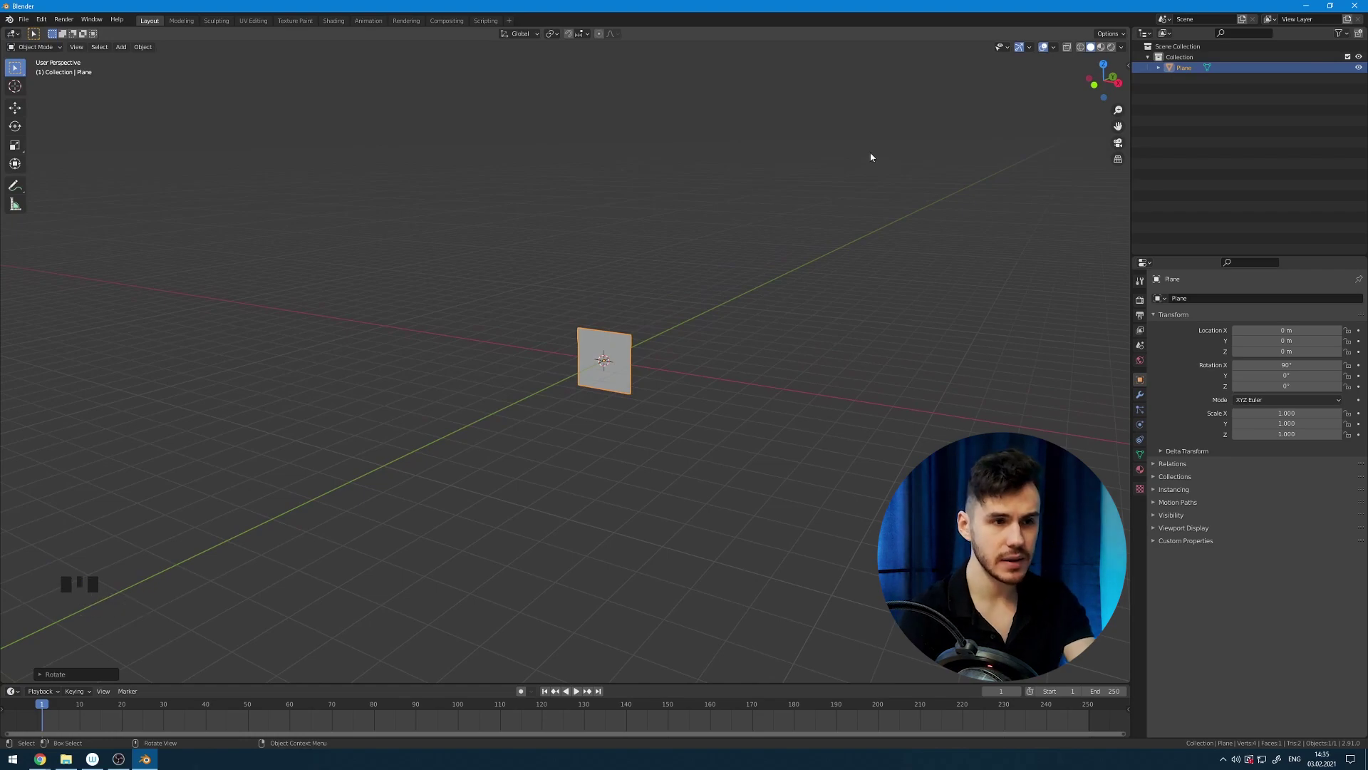
key(g)
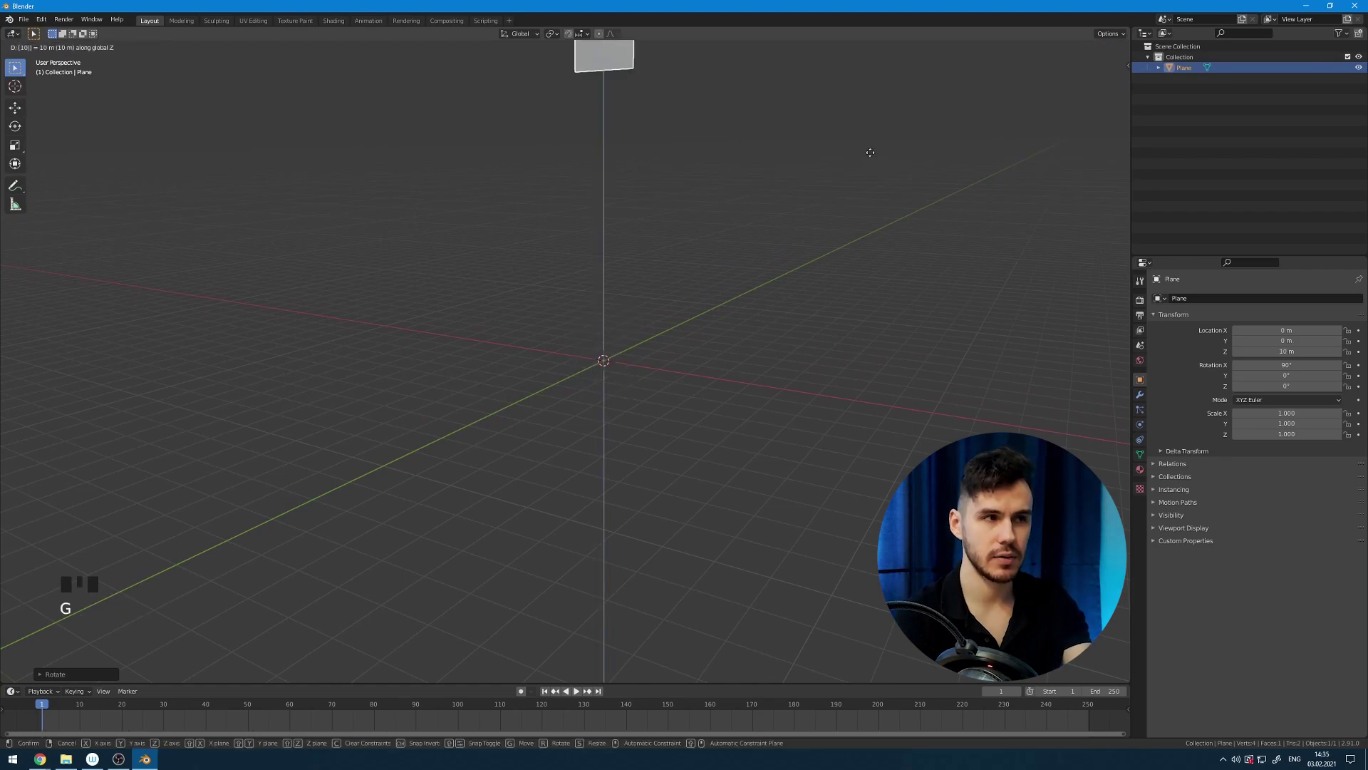
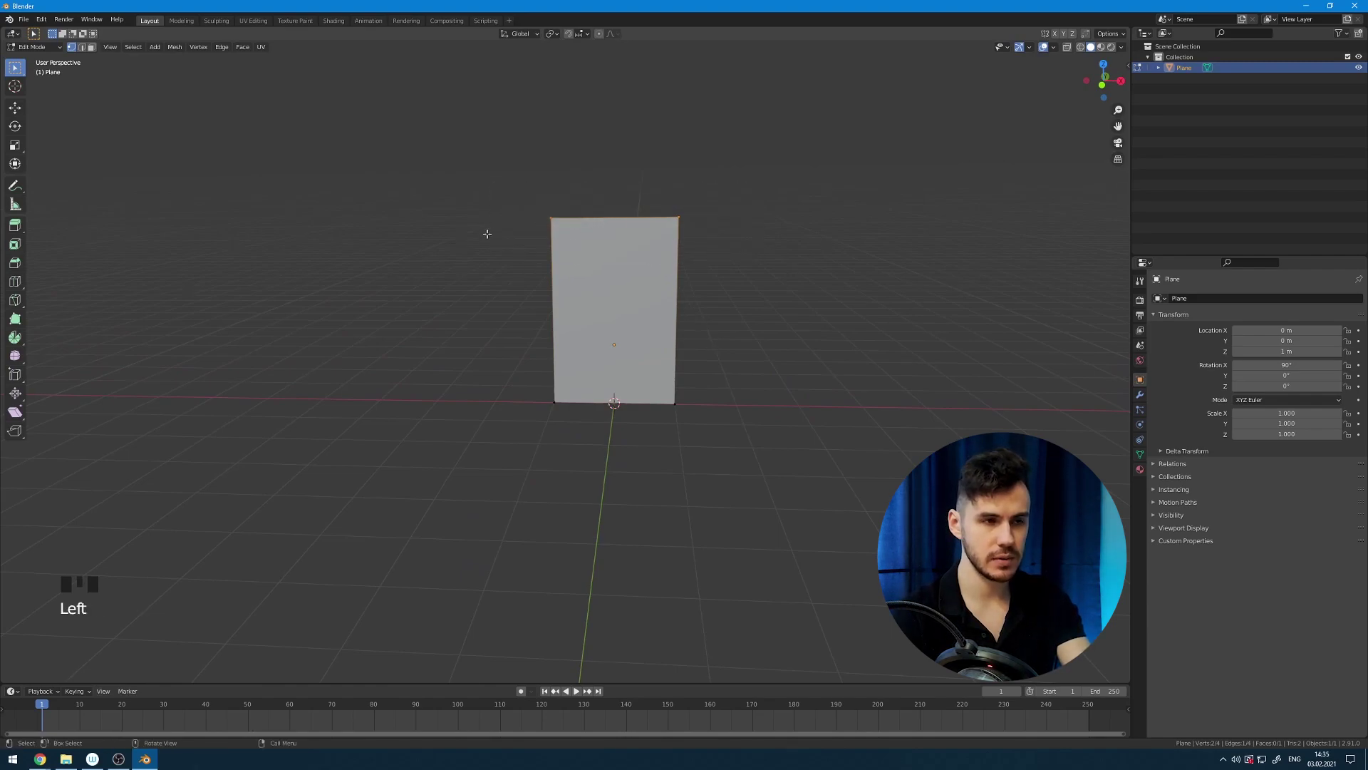
Cancel the corner bevel and show the sidebar with the plane's 2 m × 3.04 m dimensions.
key(ctrl+shift+b)
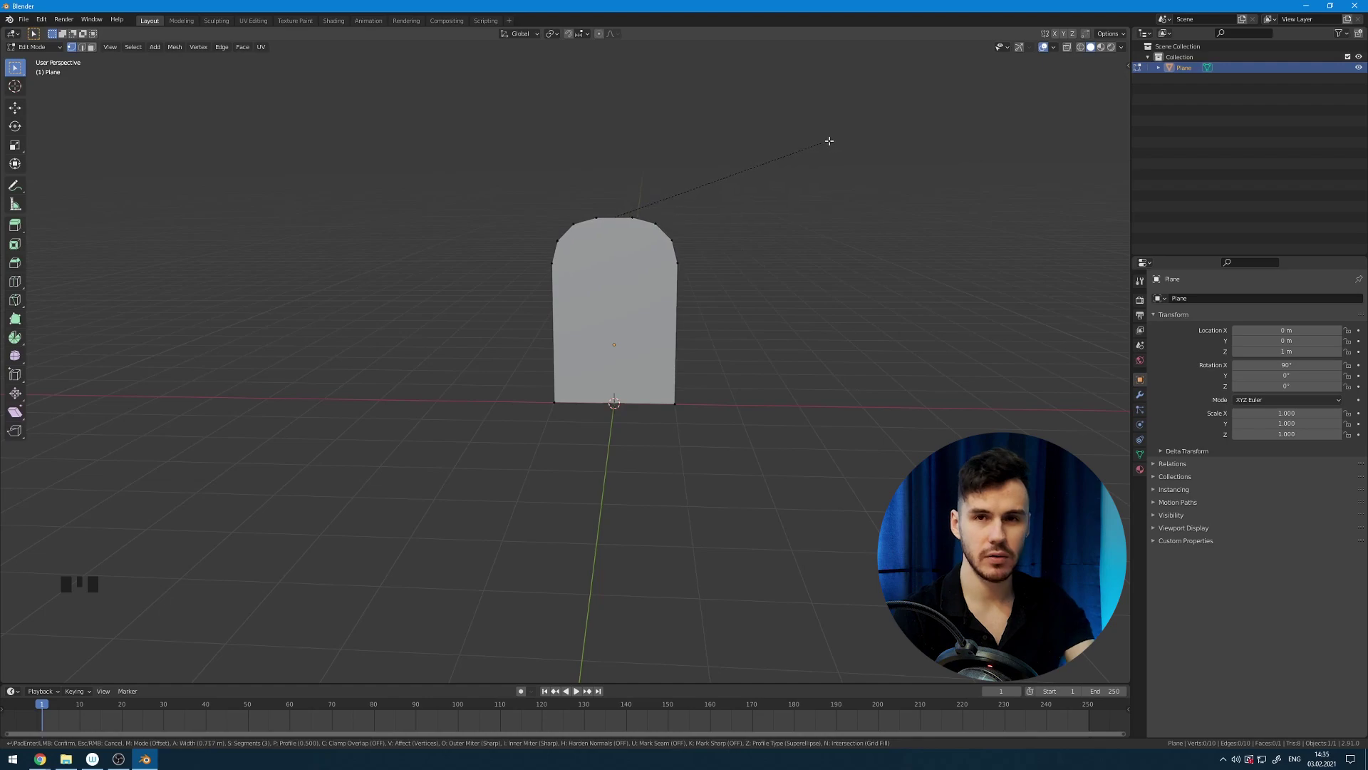
key(Tab)
key(n)
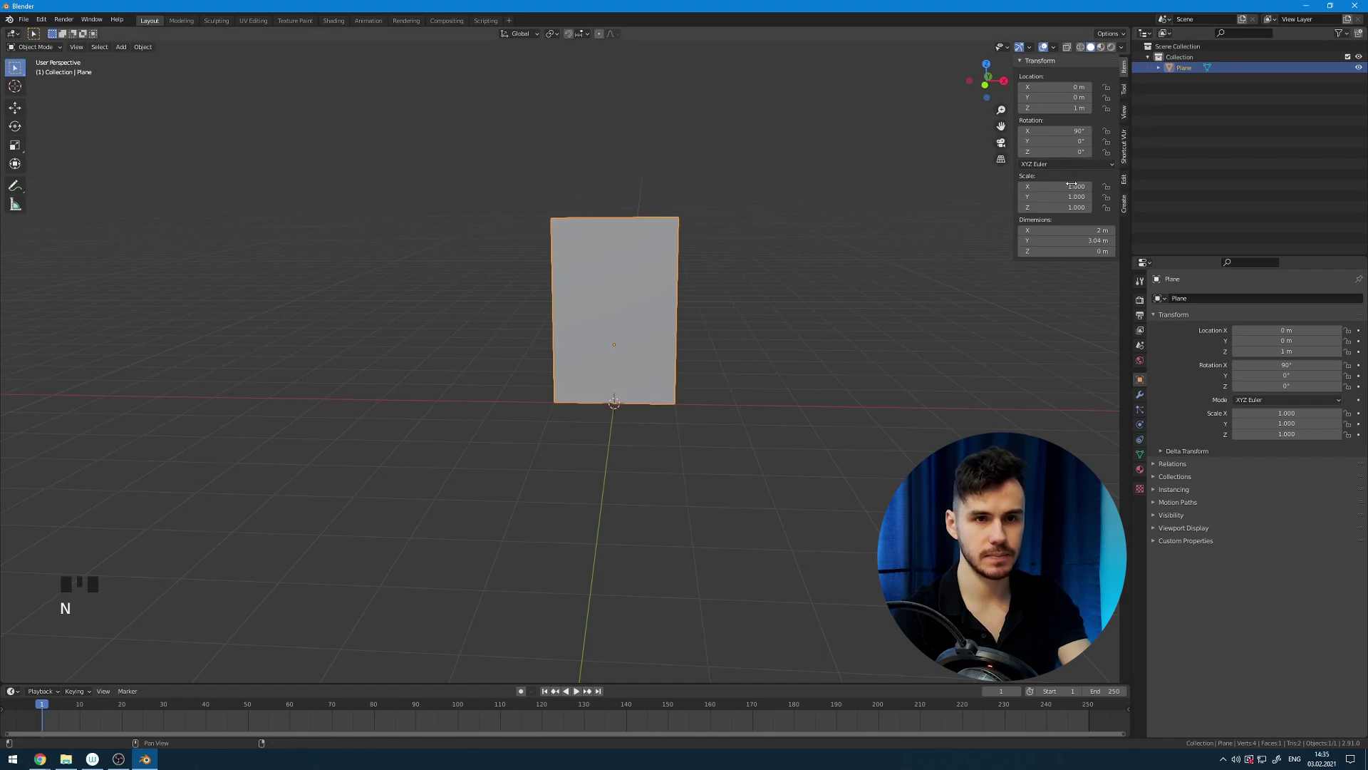
drag(863, 189, 765, 167)
key(s)
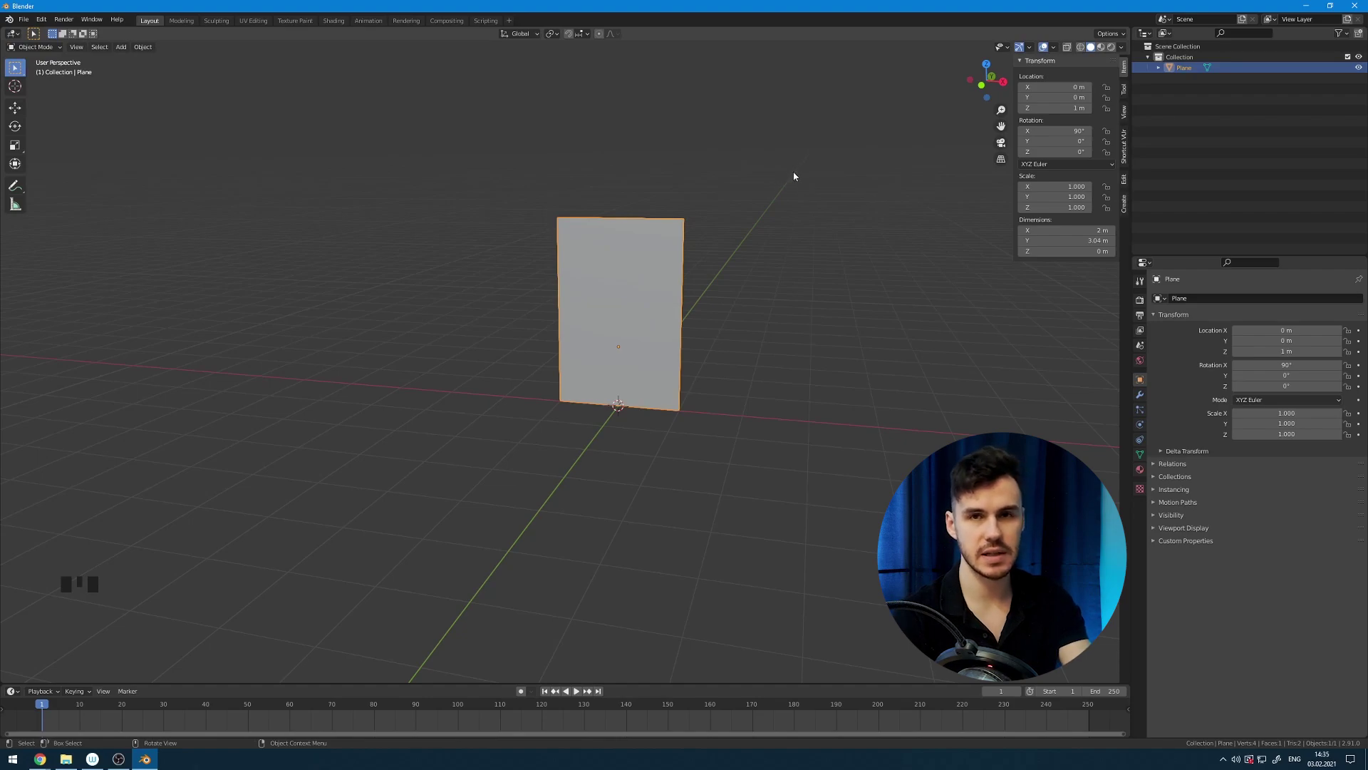
Apply the transforms and bevel the top corners into a rounded arch top.
key(ctrl+a)
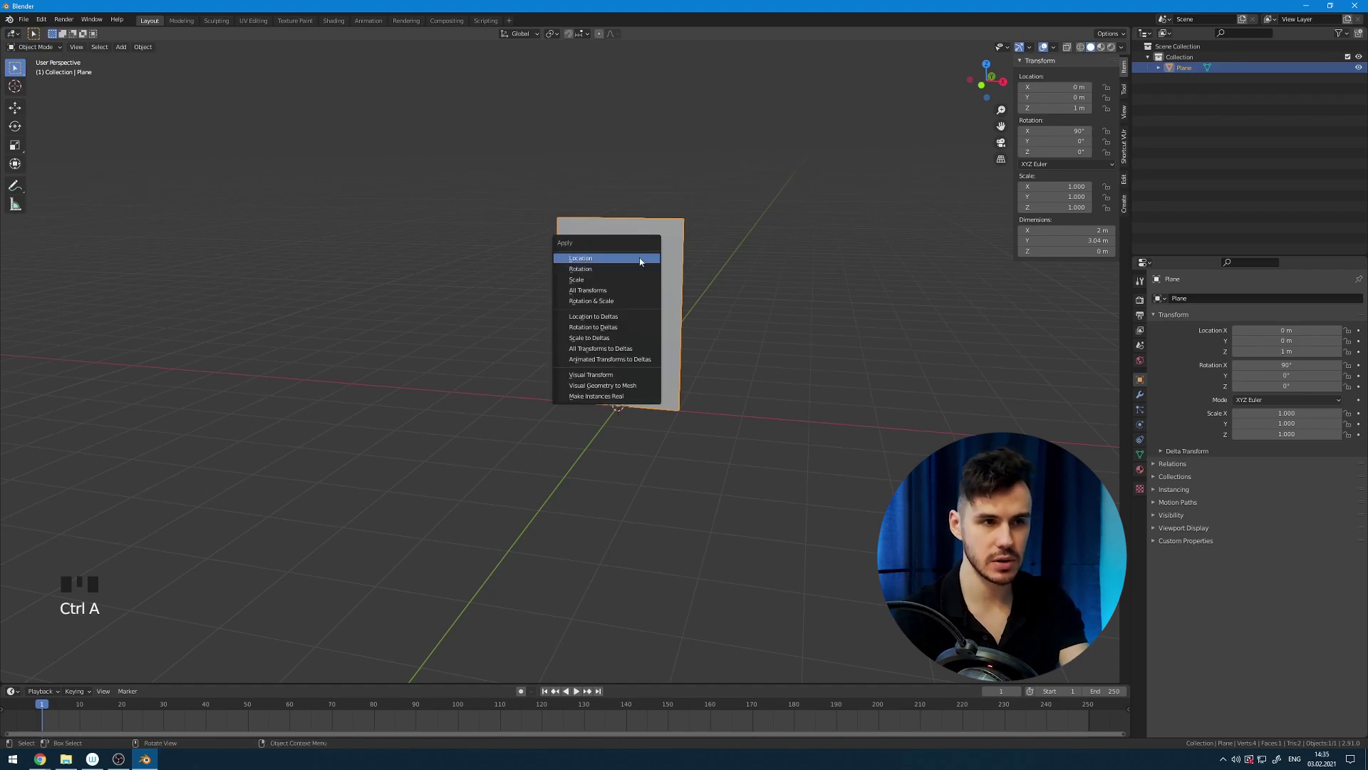
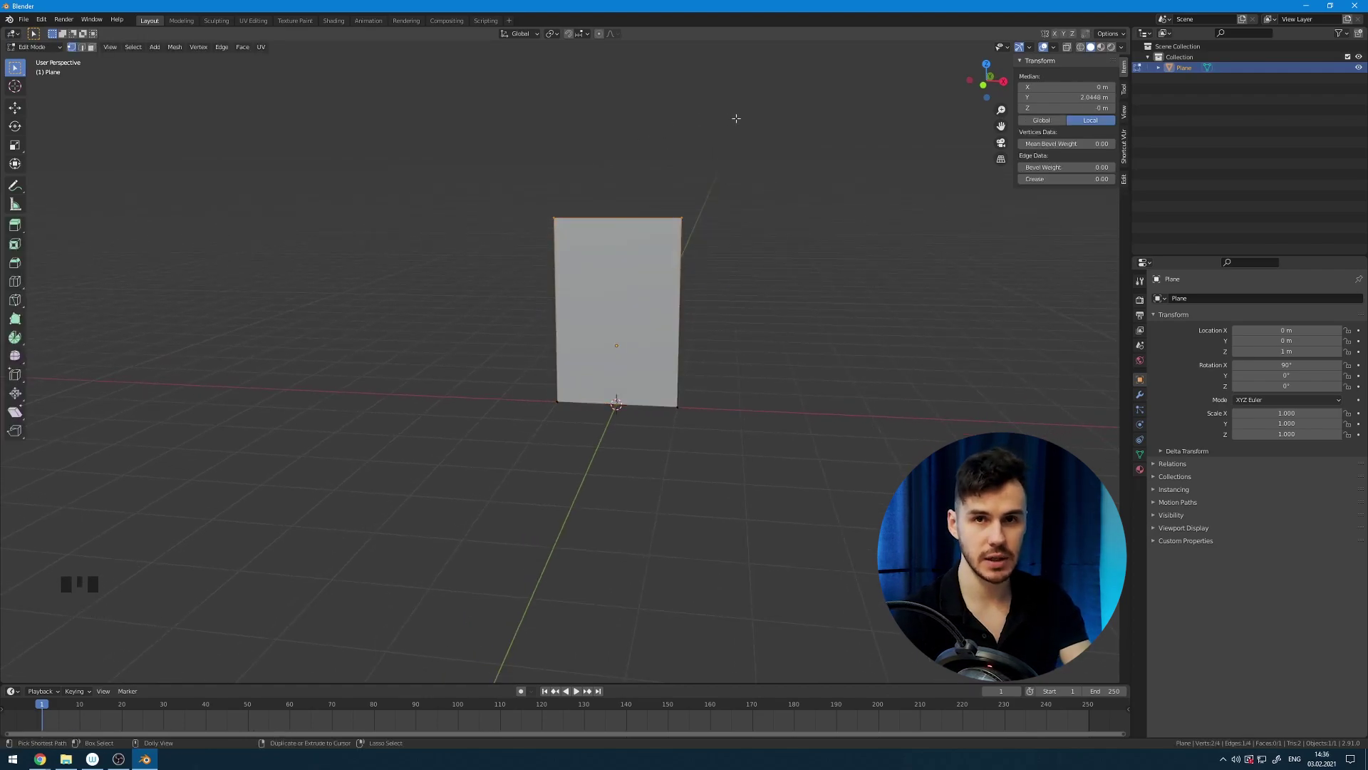
key(ctrl+shift+b)
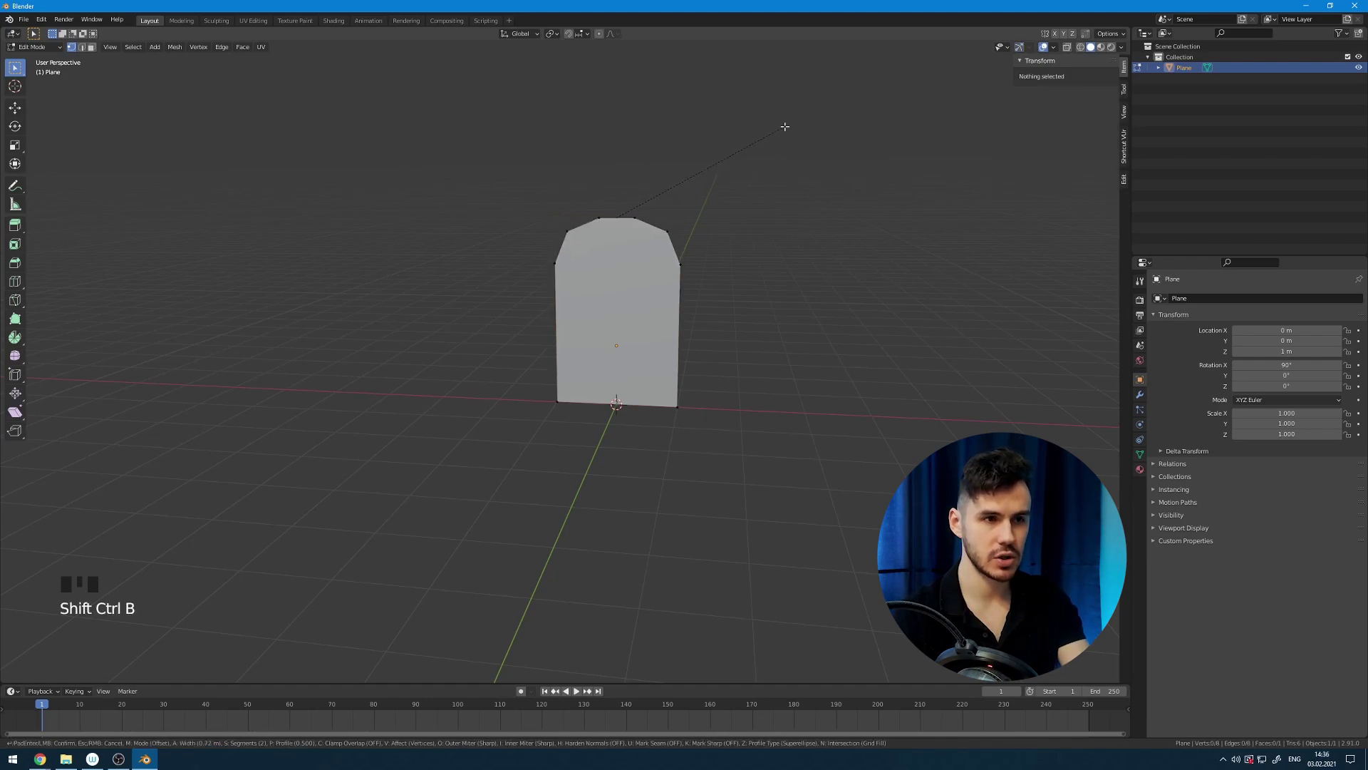
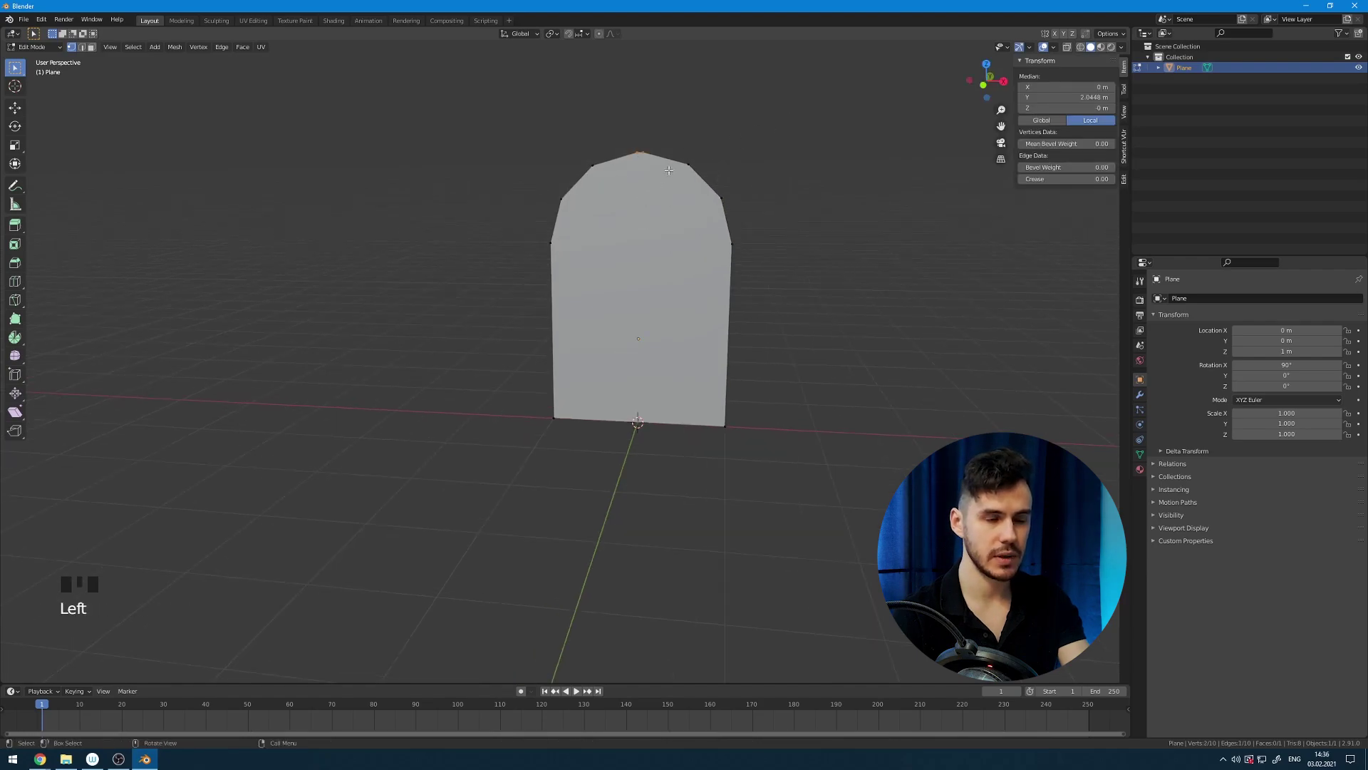
Merge the topmost vertices at center to finish the arched outline.
key(m)
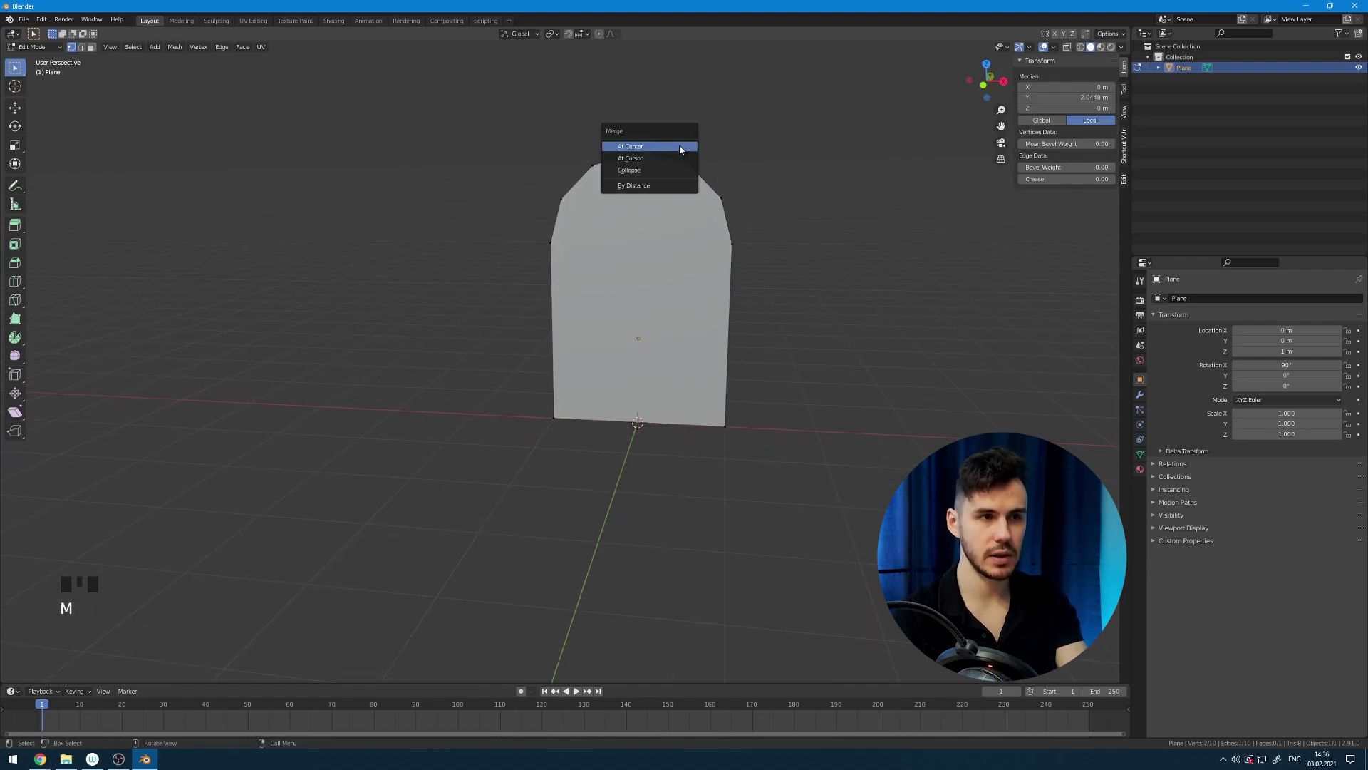
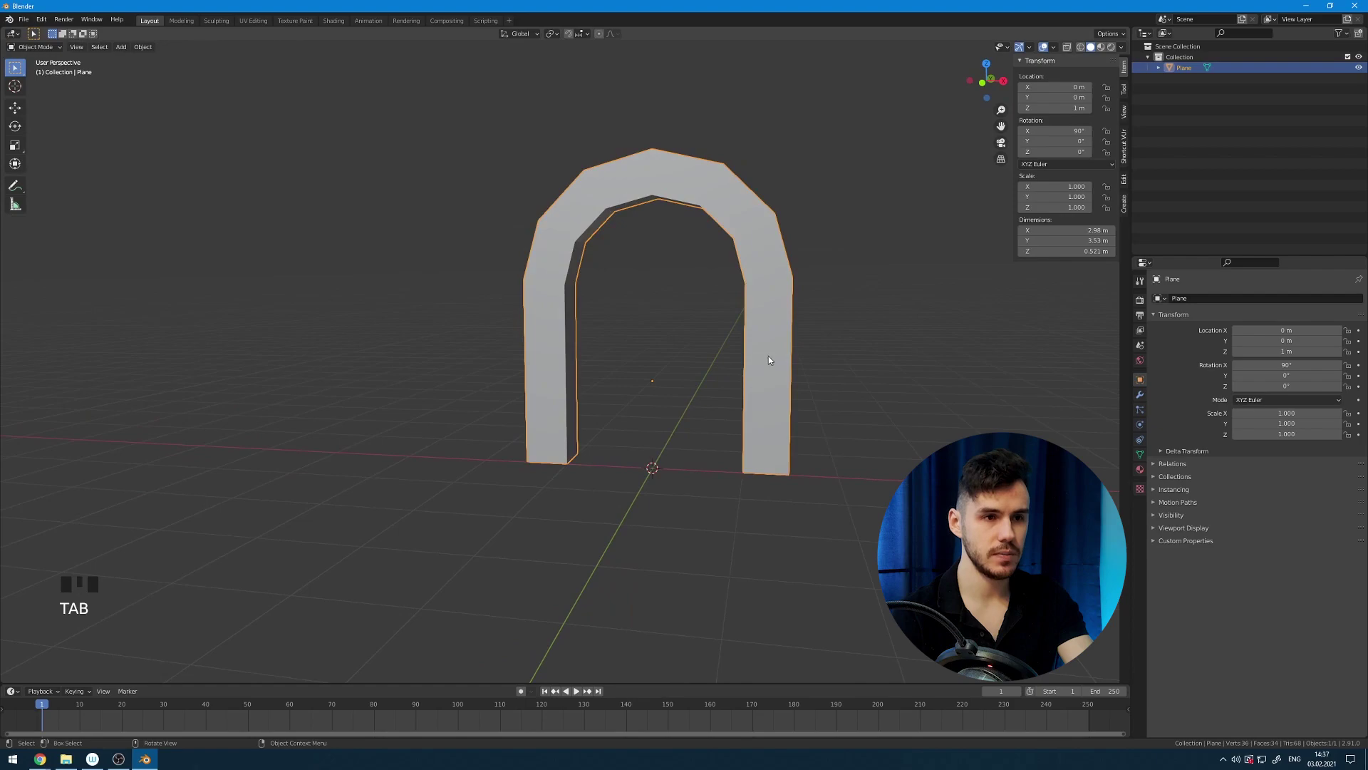
Add loop cuts across the archway pillars to cut them into block sections.
key(Tab)
key(ctrl+r)
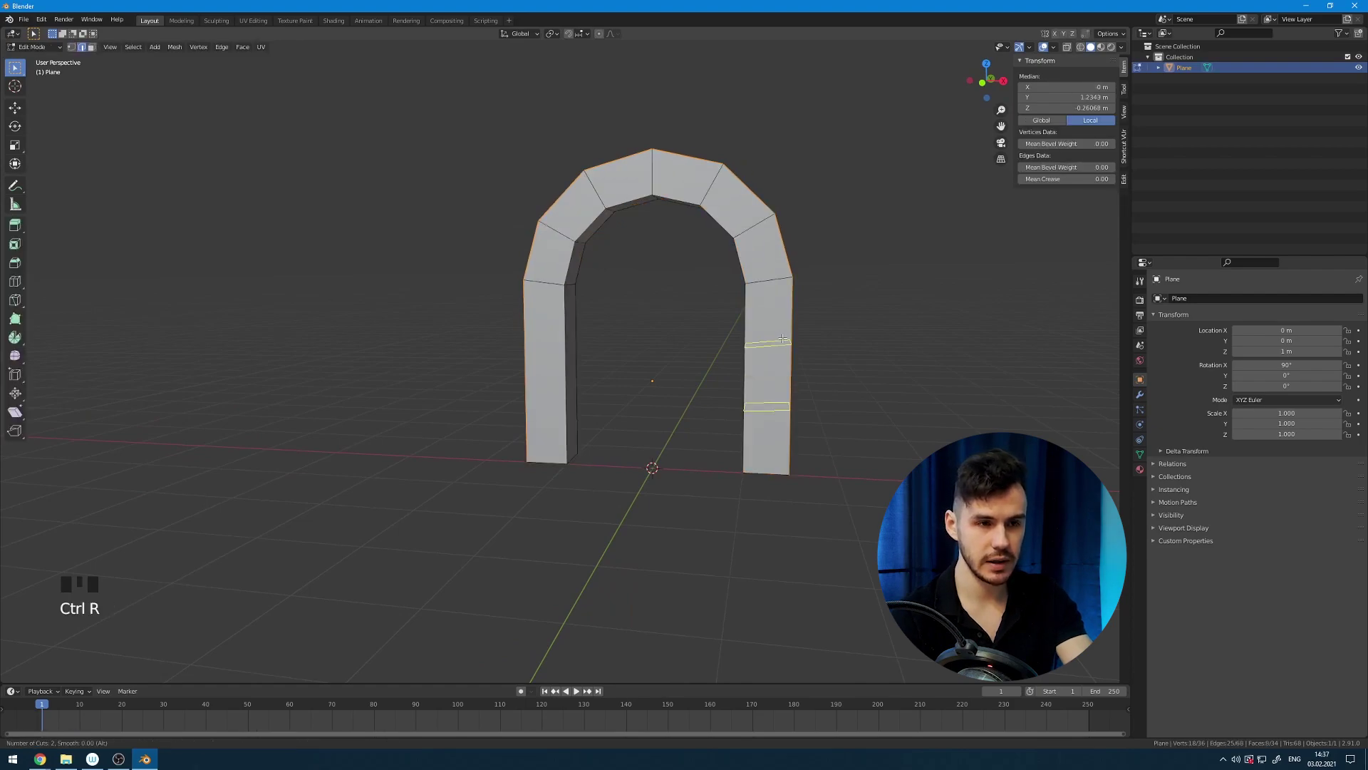
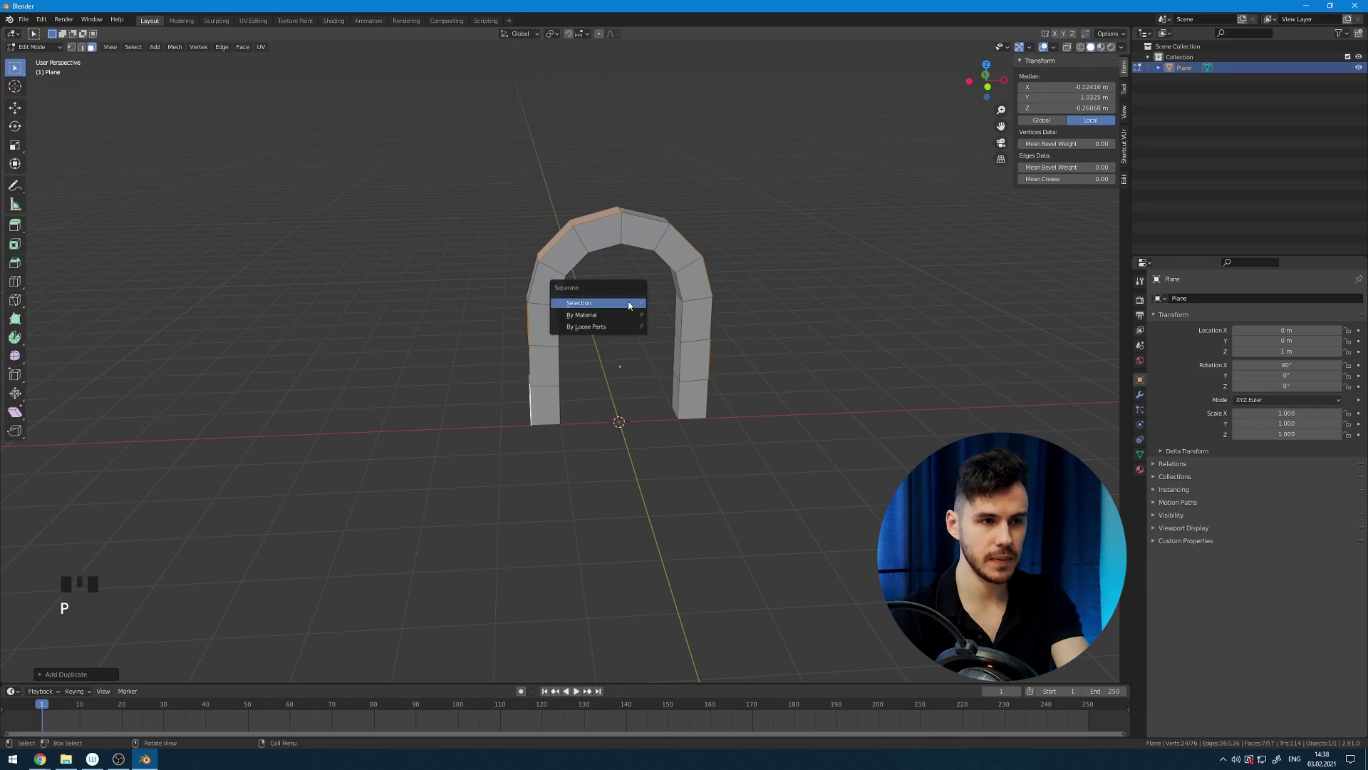
Separate the duplicated block faces into Plane.001, leaving them in place on the arch.
drag(651, 314, 798, 219)
click(798, 219)
click(576, 217)
key(g)
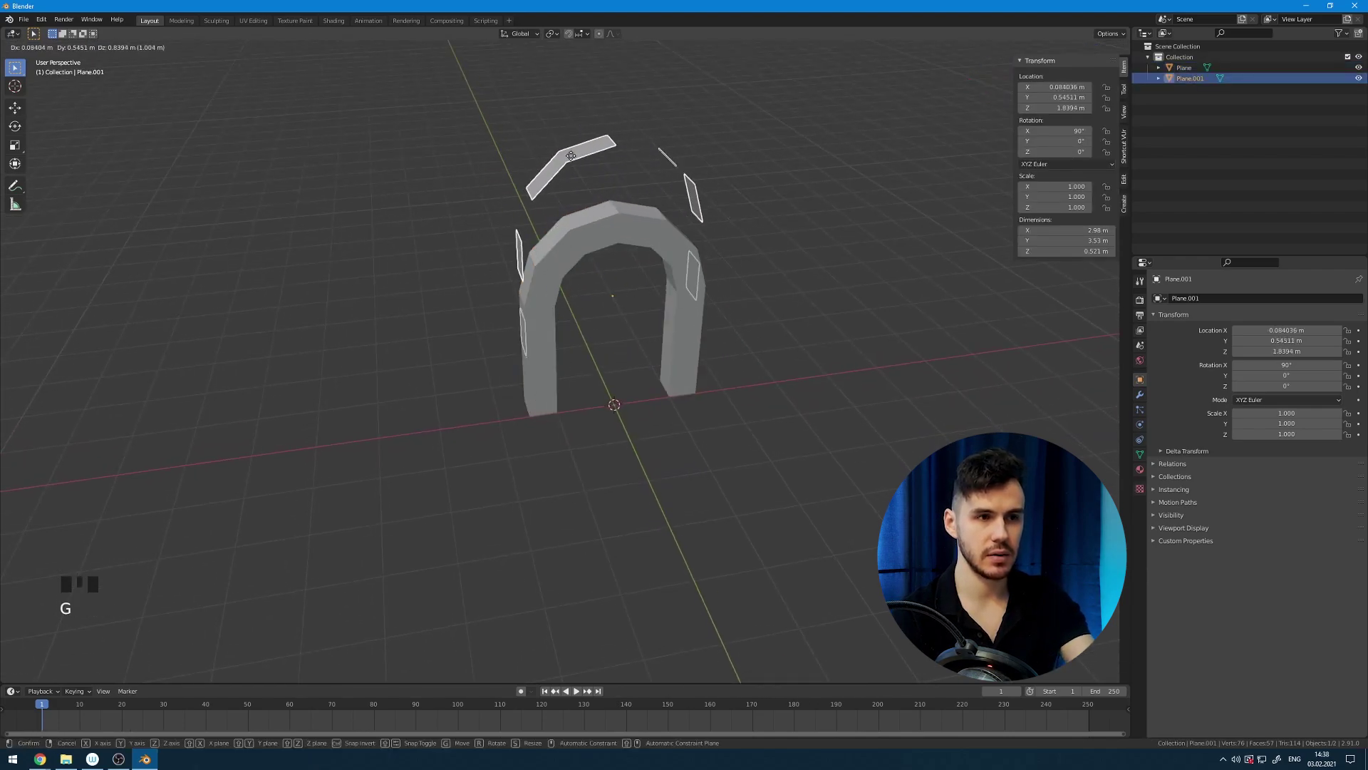
drag(607, 215, 656, 257)
click(655, 258)
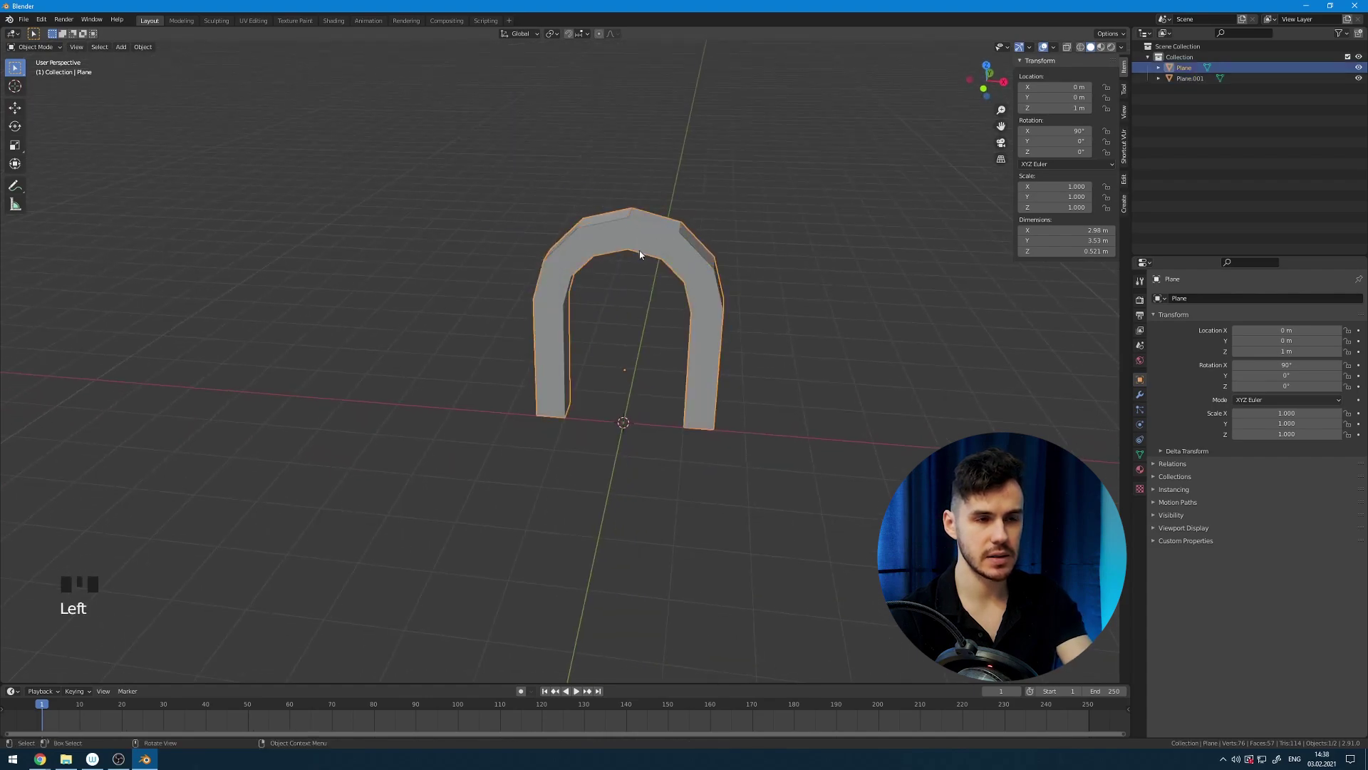
Orbit around the archway to inspect the separated blocks.
scroll(up, 3)
drag(680, 230, 741, 285)
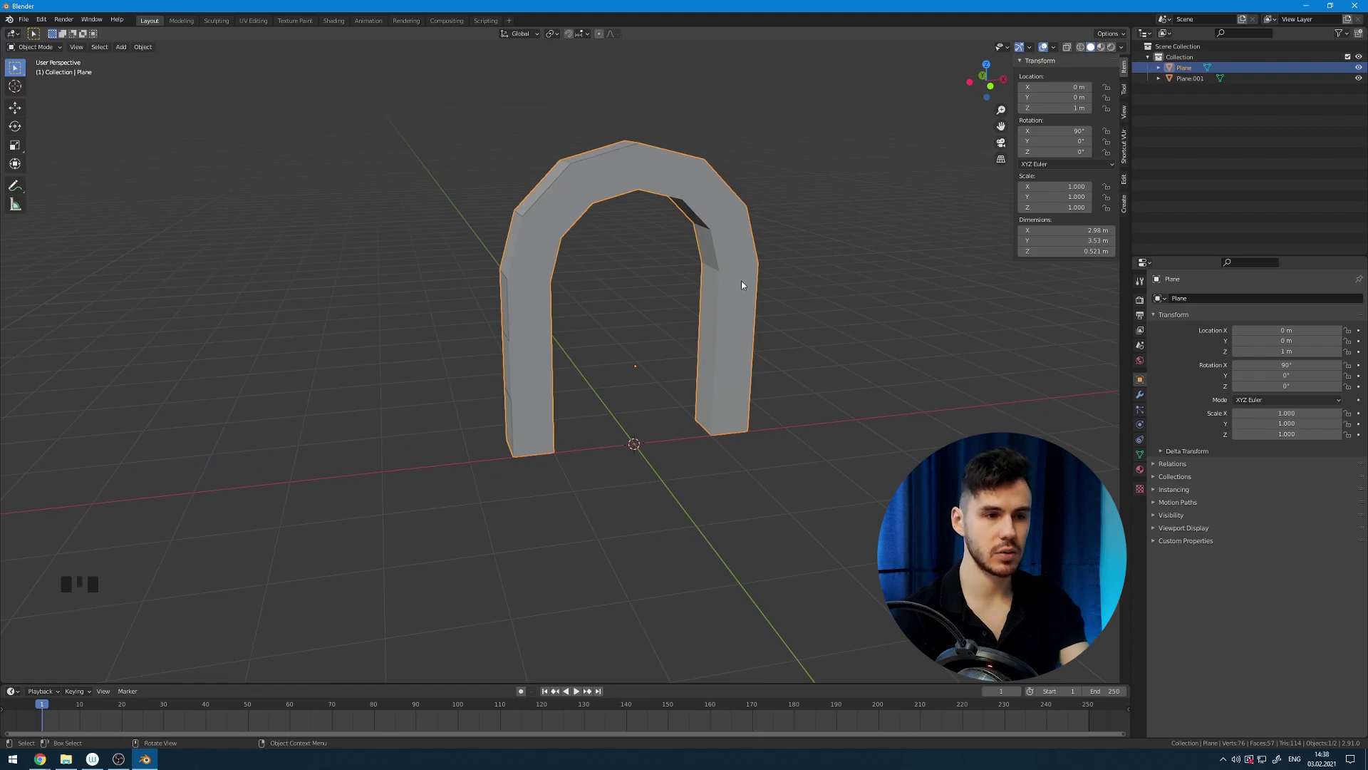
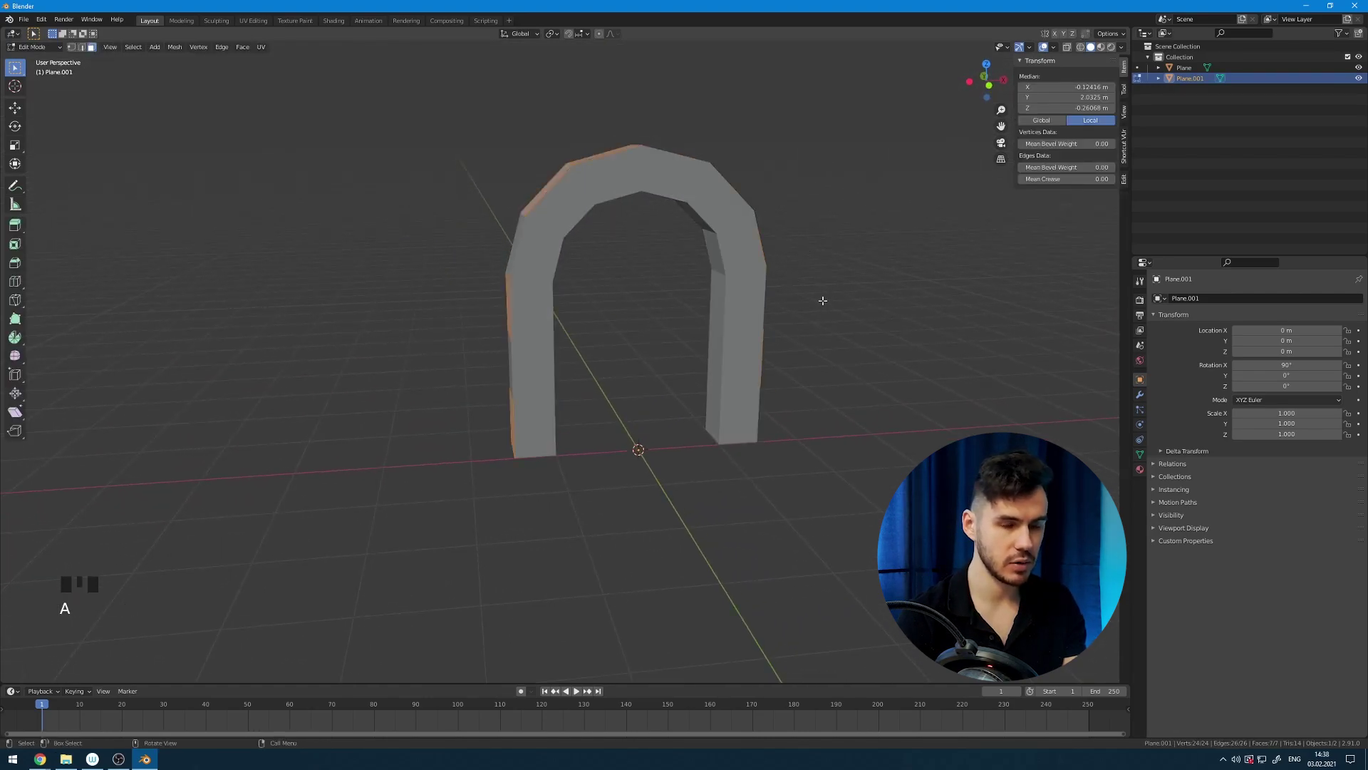
Thicken the block faces outward and scale their depth into chunky stone blocks around the arch.
key(alt+s)
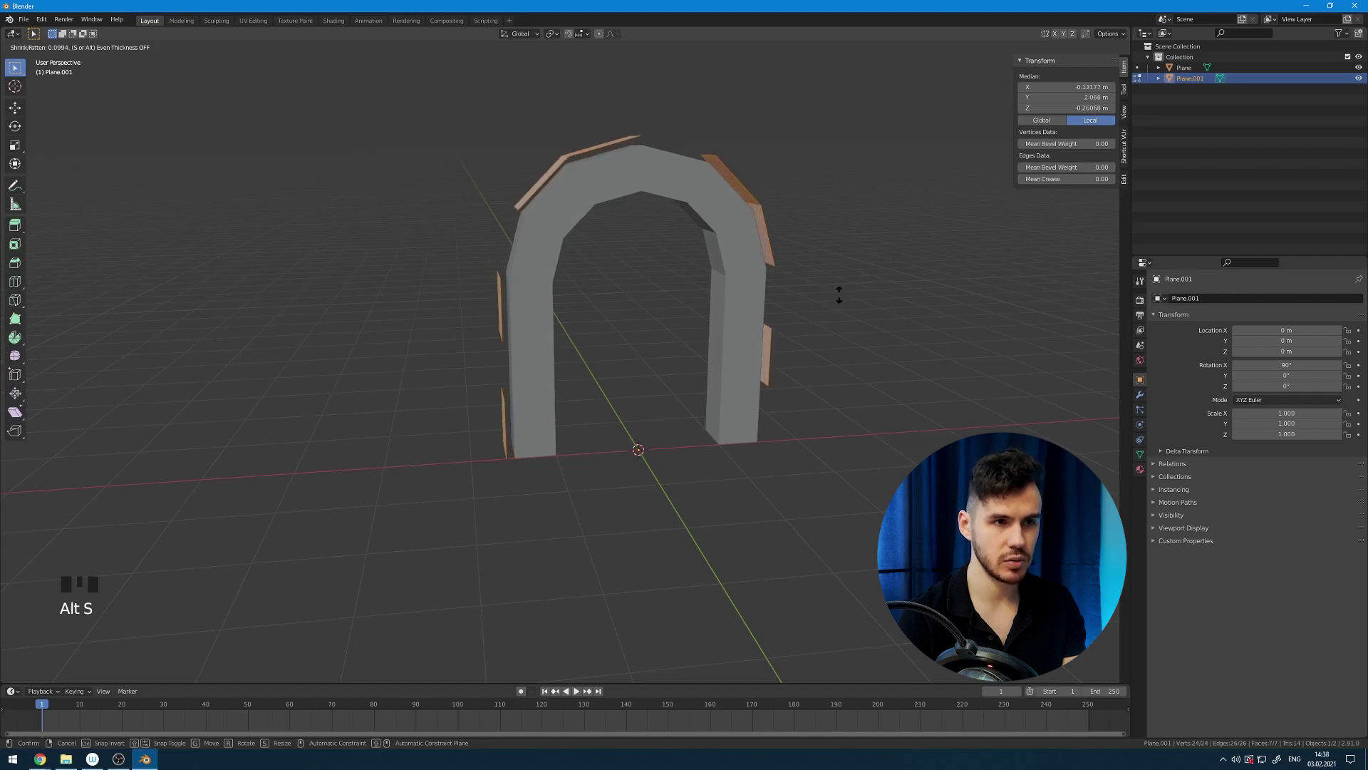
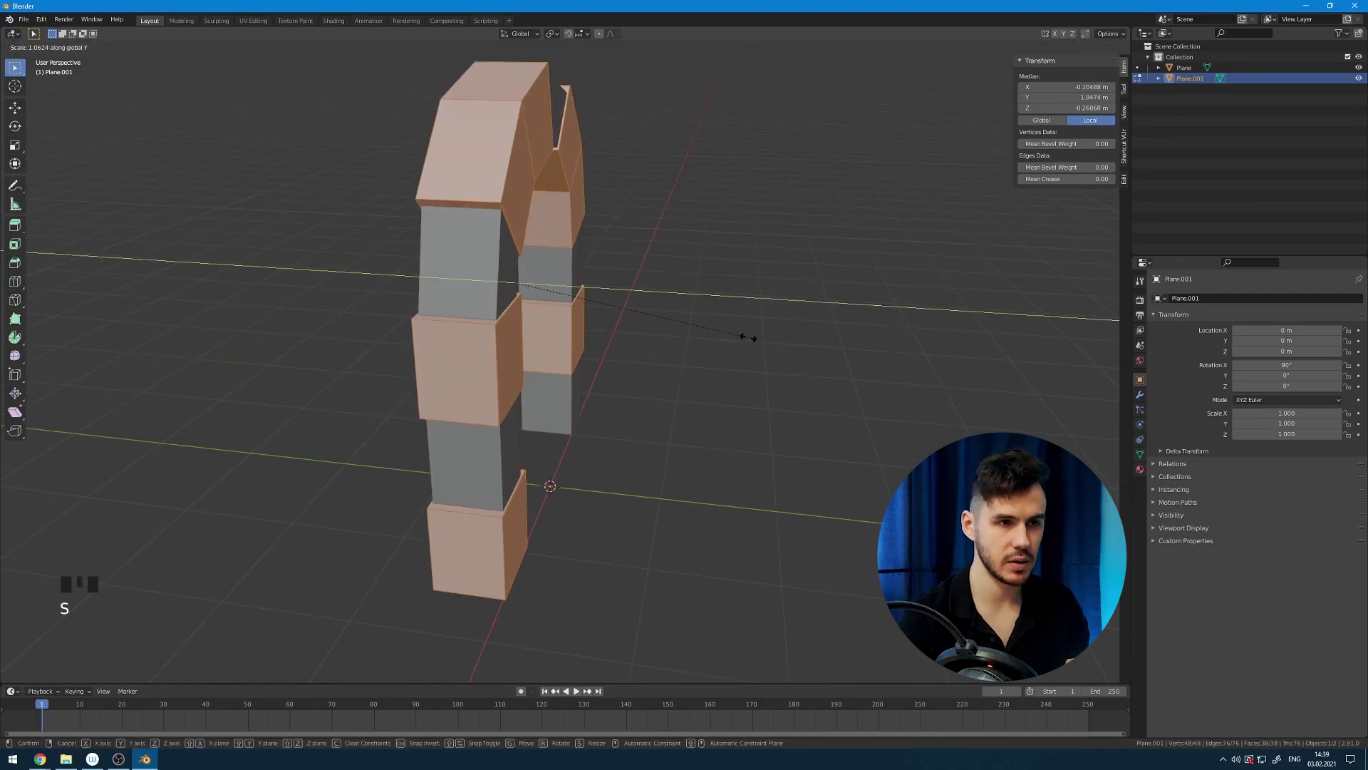
scroll(down, 3)
key(Tab)
drag(803, 312, 845, 307)
click(845, 307)
drag(819, 333, 736, 306)
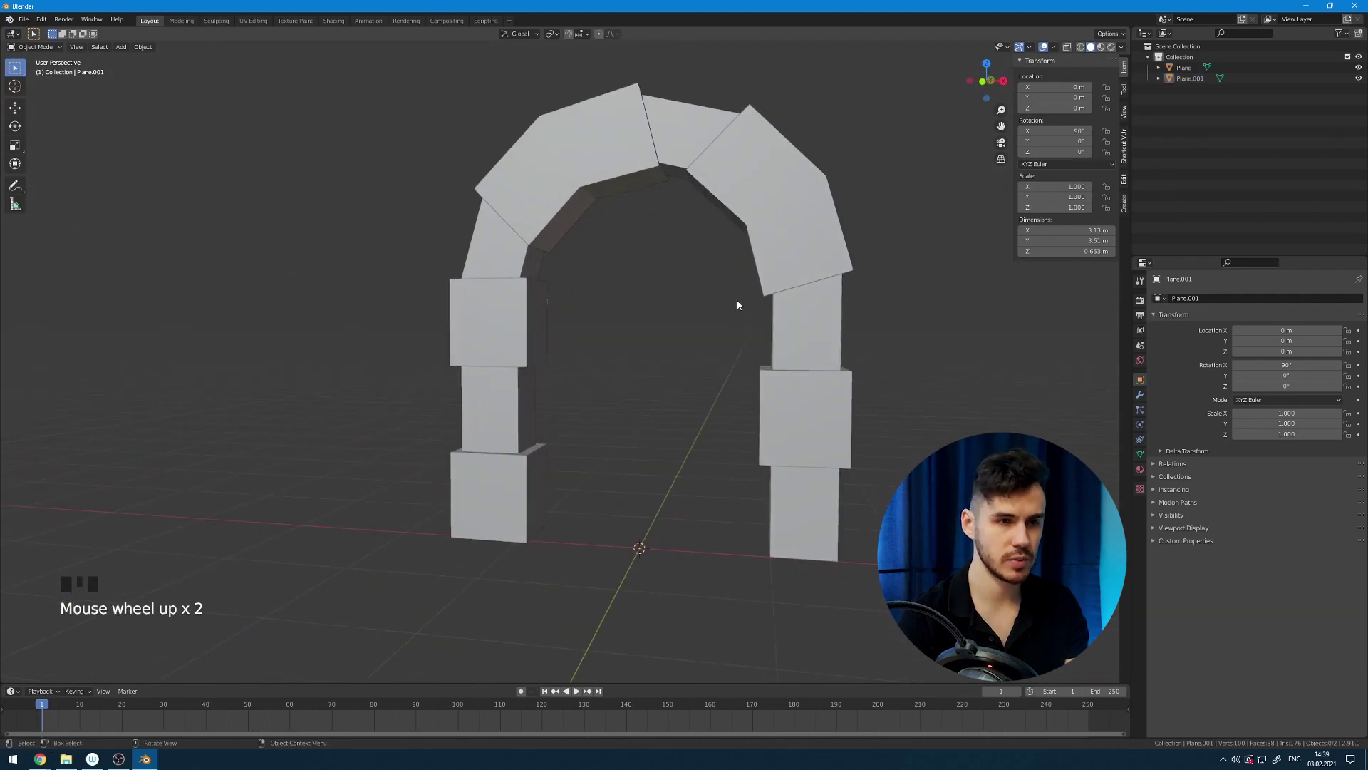
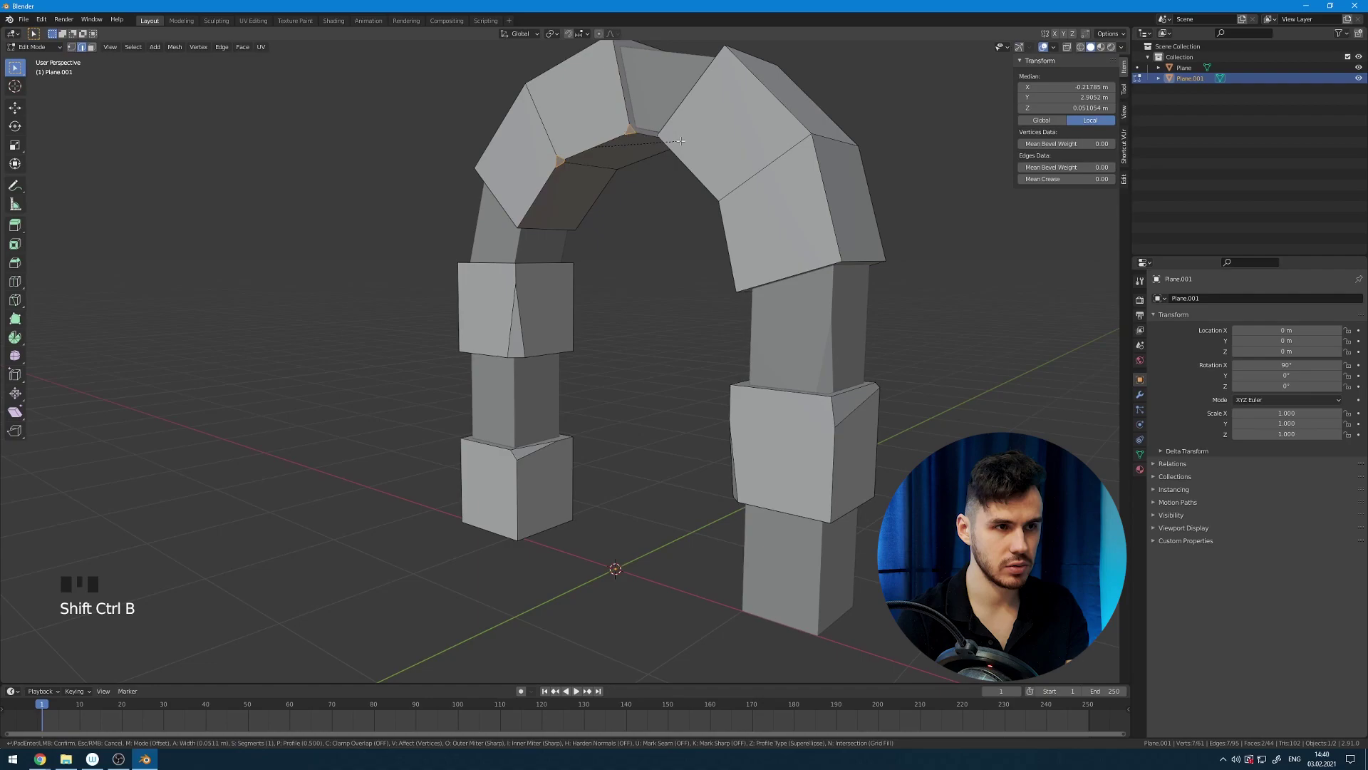
Bevel the inner corner beneath the top stone block smooth.
key(ctrl+b)
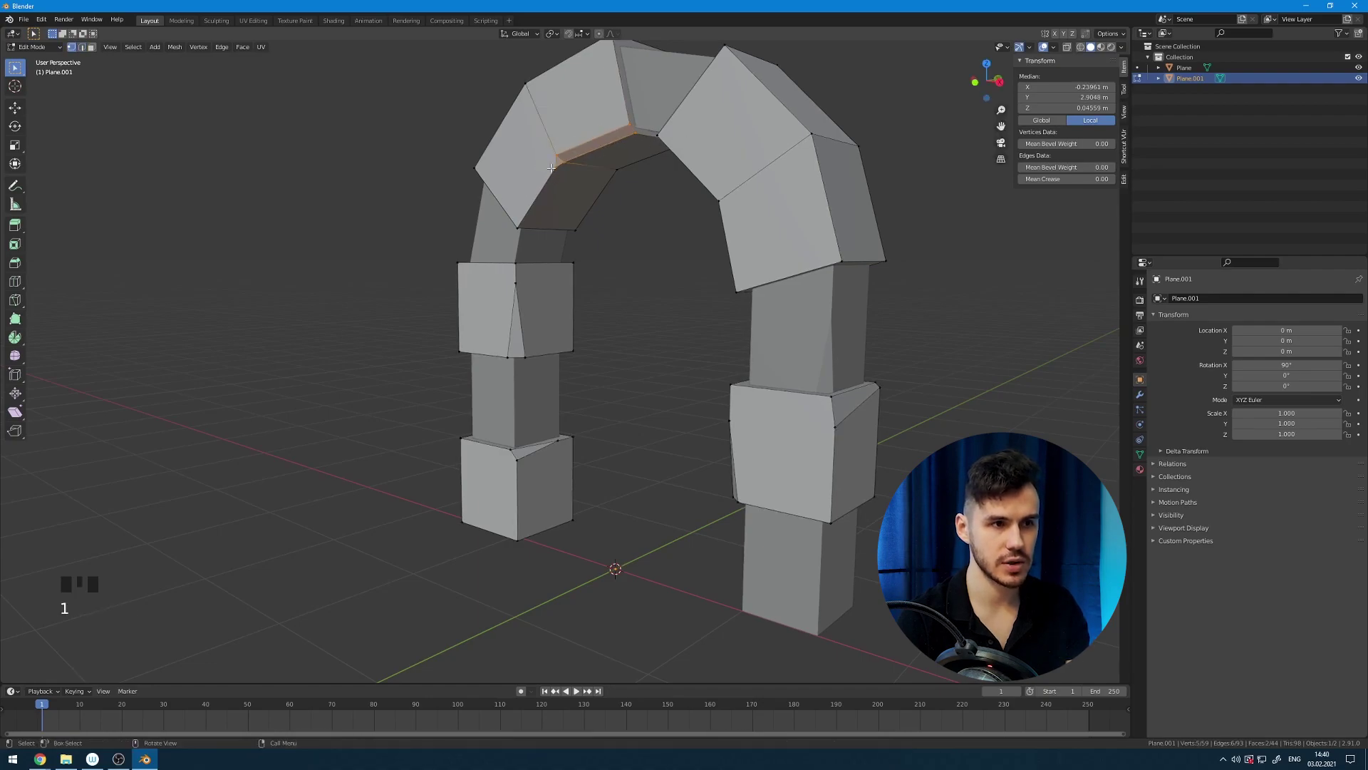
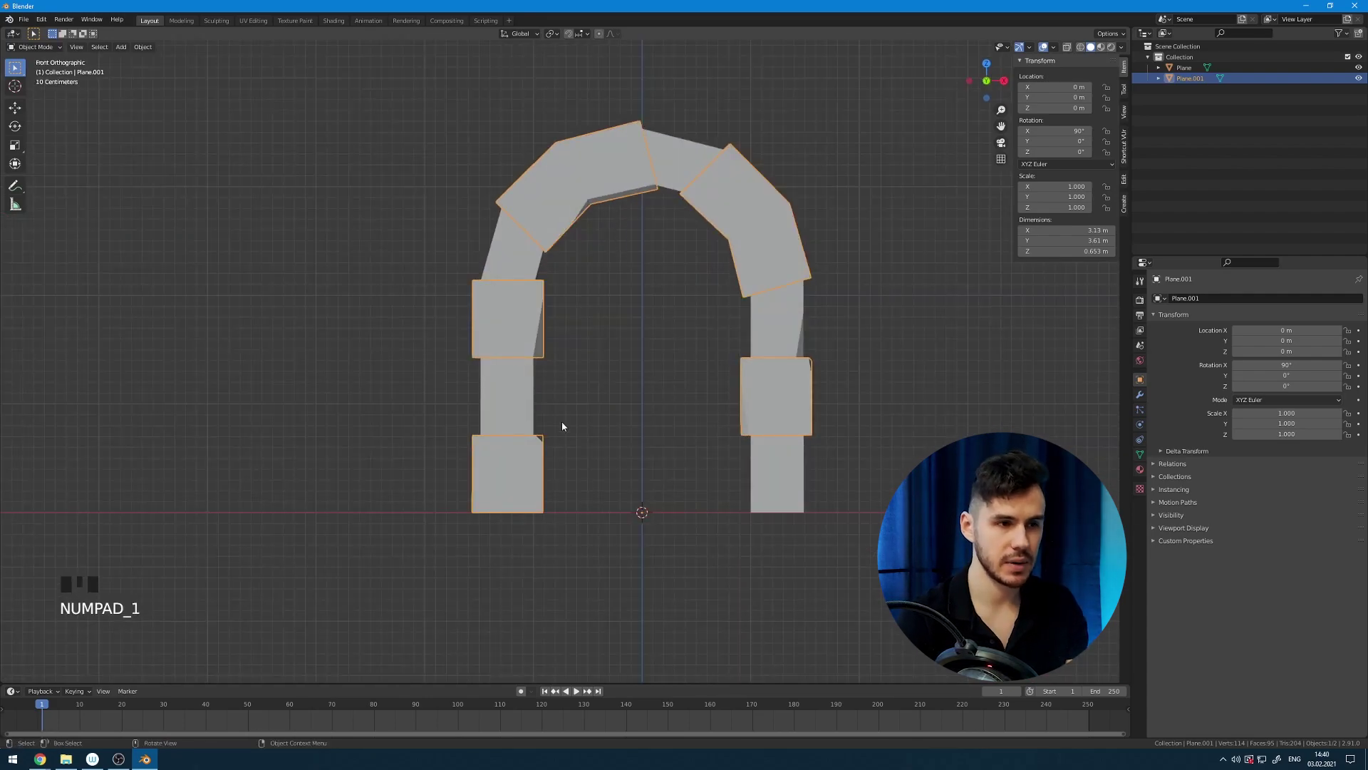
Add a new portal plane, rotate it upright and move it up along Z into the arch opening.
key(shift+a)
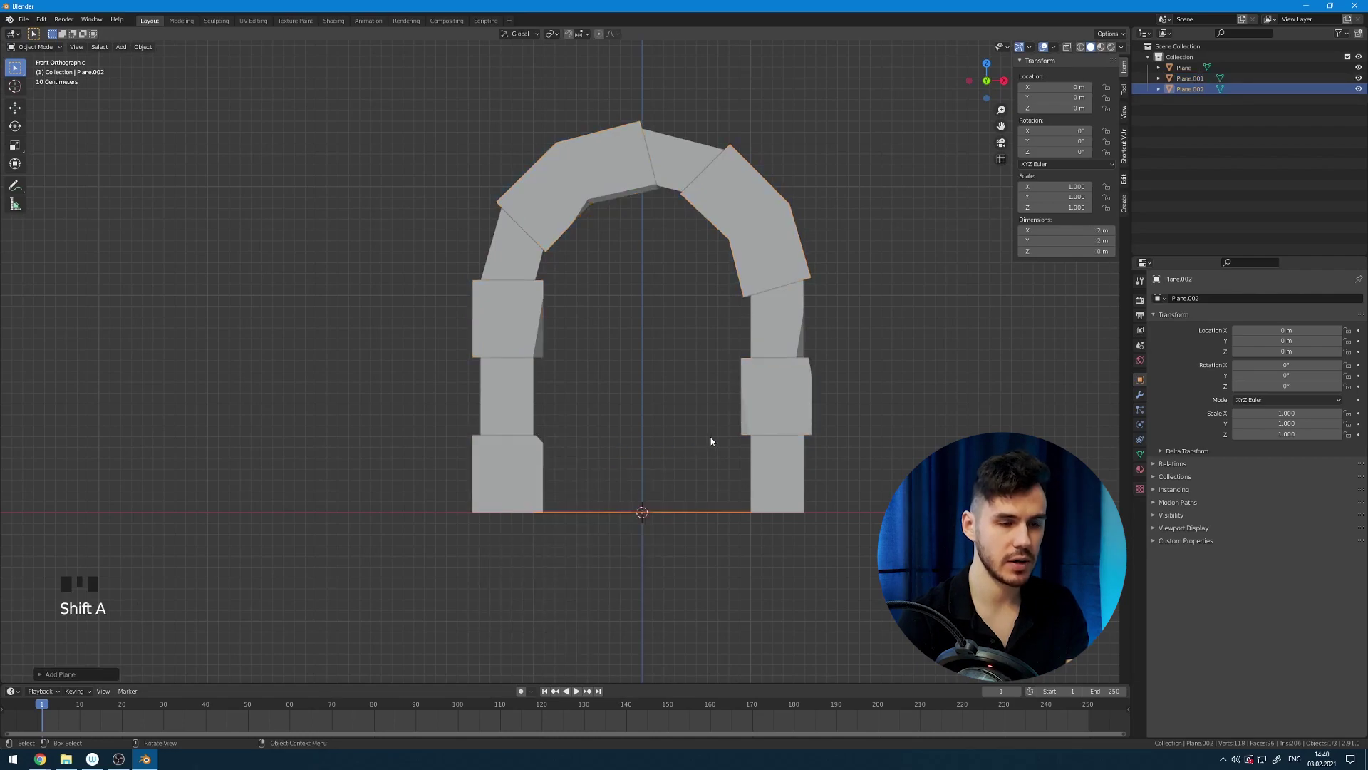
middle_click(712, 441)
key(r)
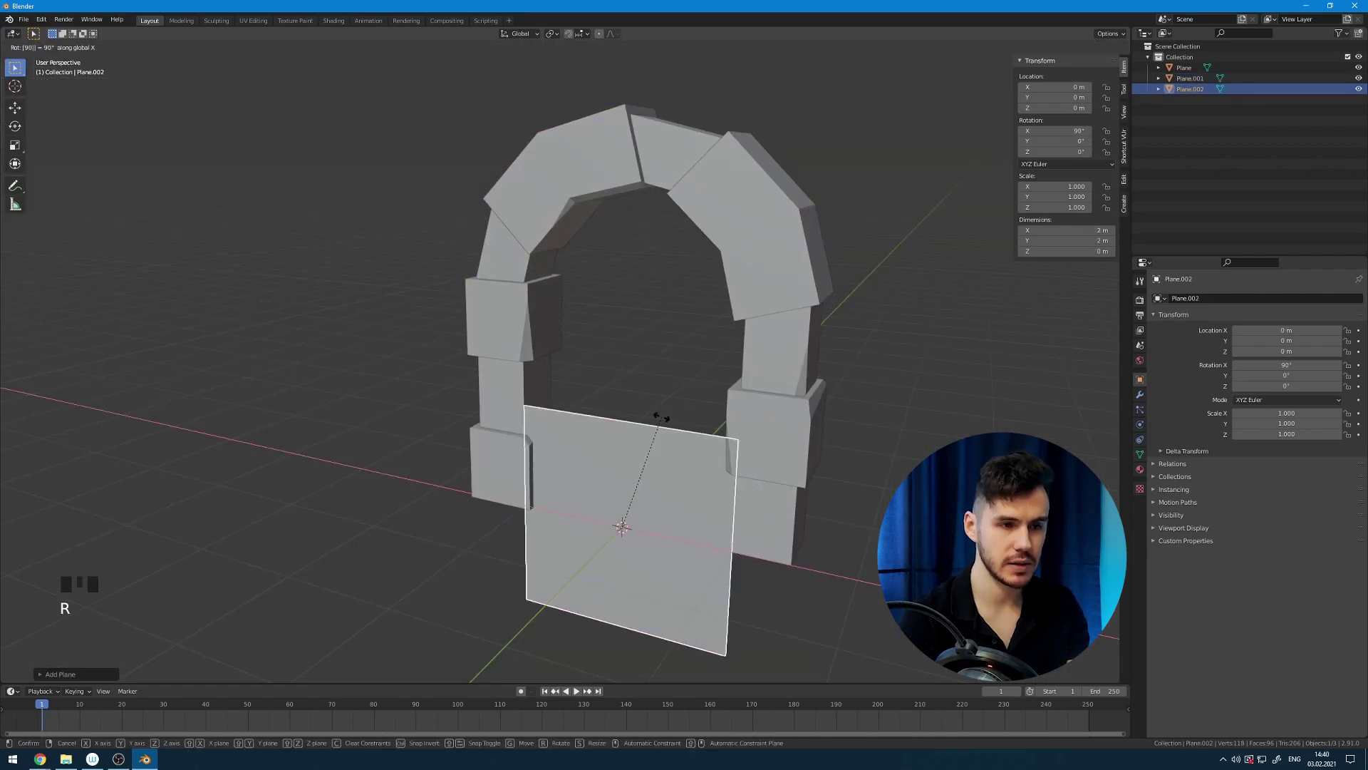
key(KP_1)
key(g)
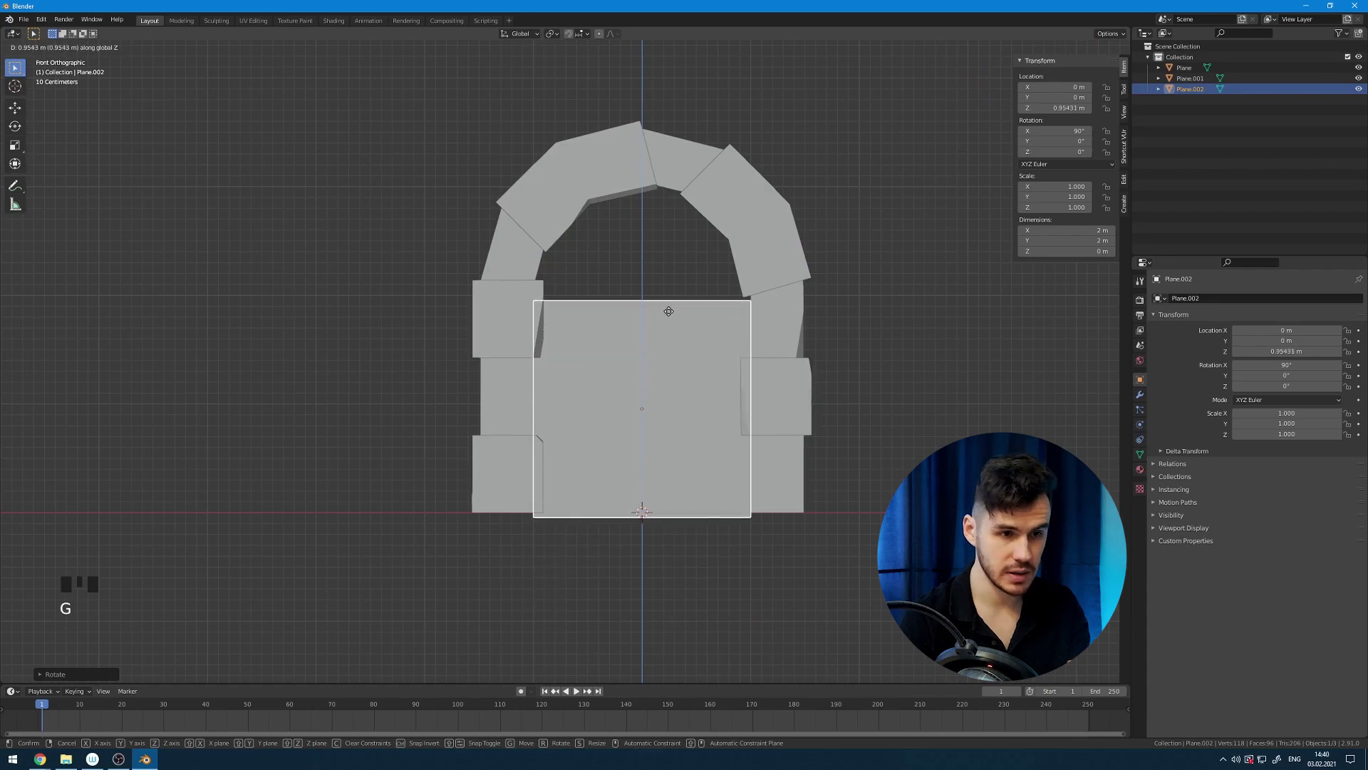
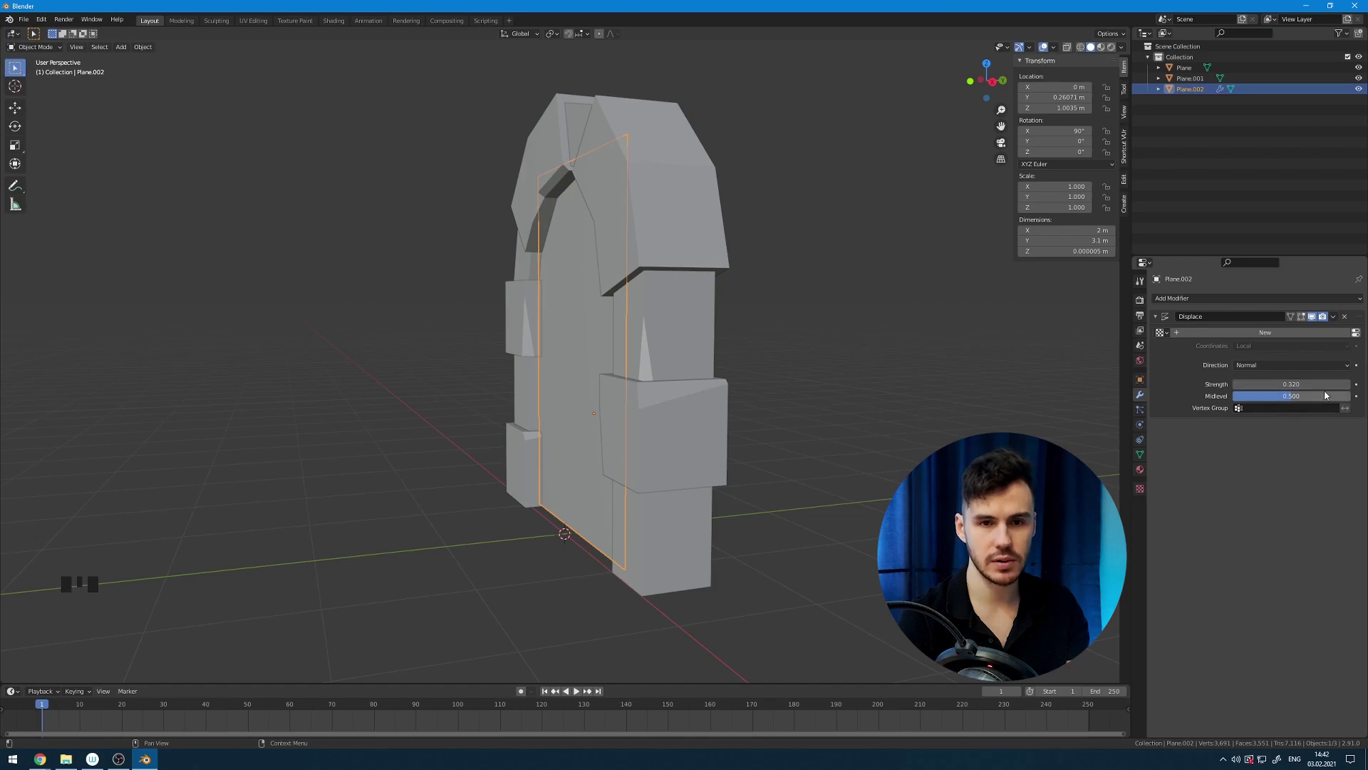
Orbit the view to see the rippling portal surface from the front of the arch.
drag(828, 289, 1184, 391)
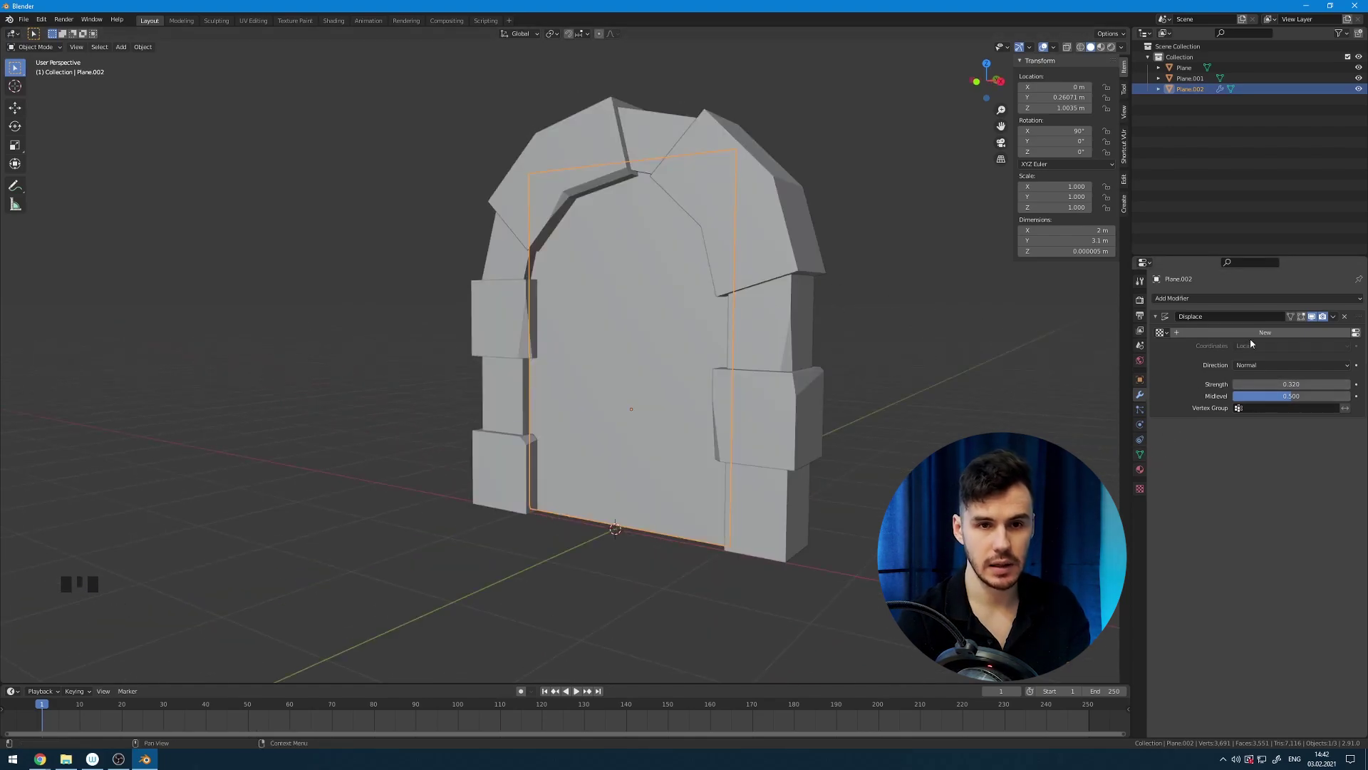
drag(1261, 335, 1148, 489)
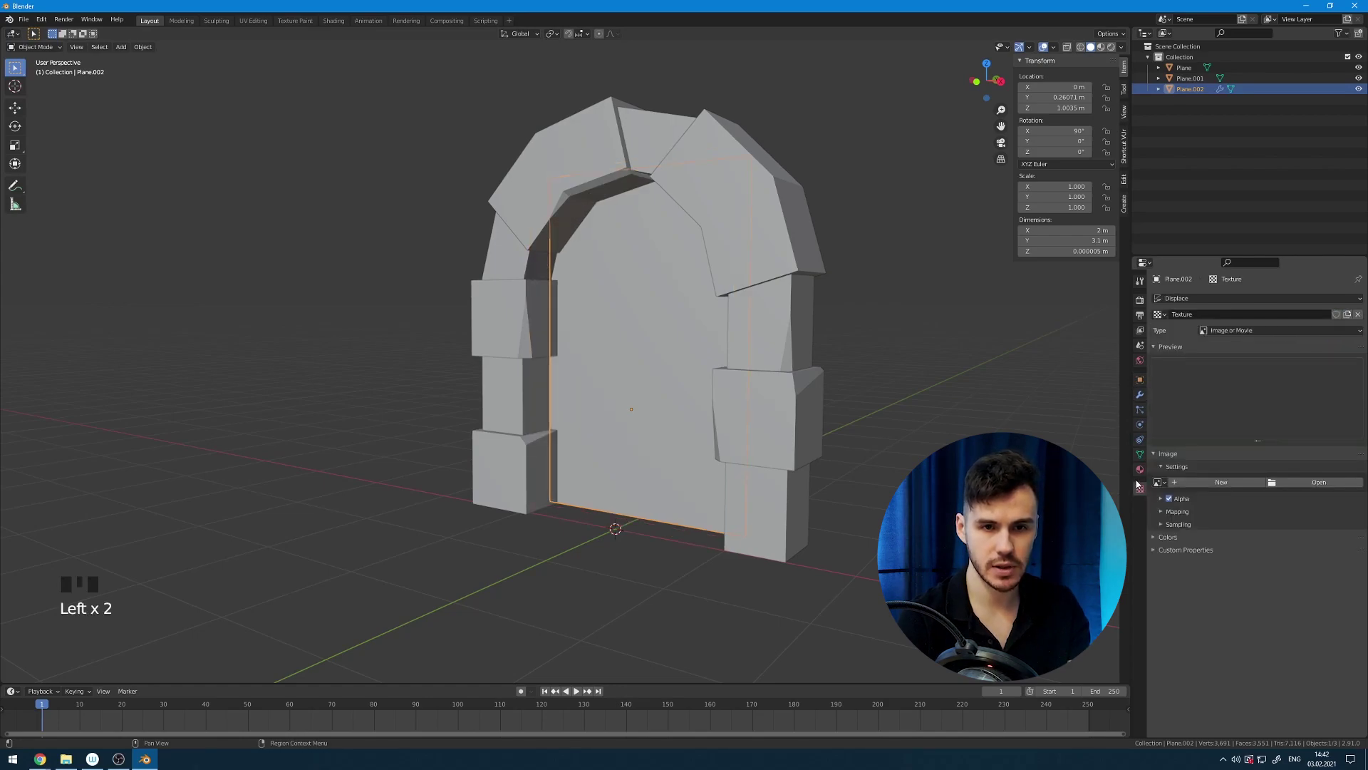
drag(1323, 333, 1236, 479)
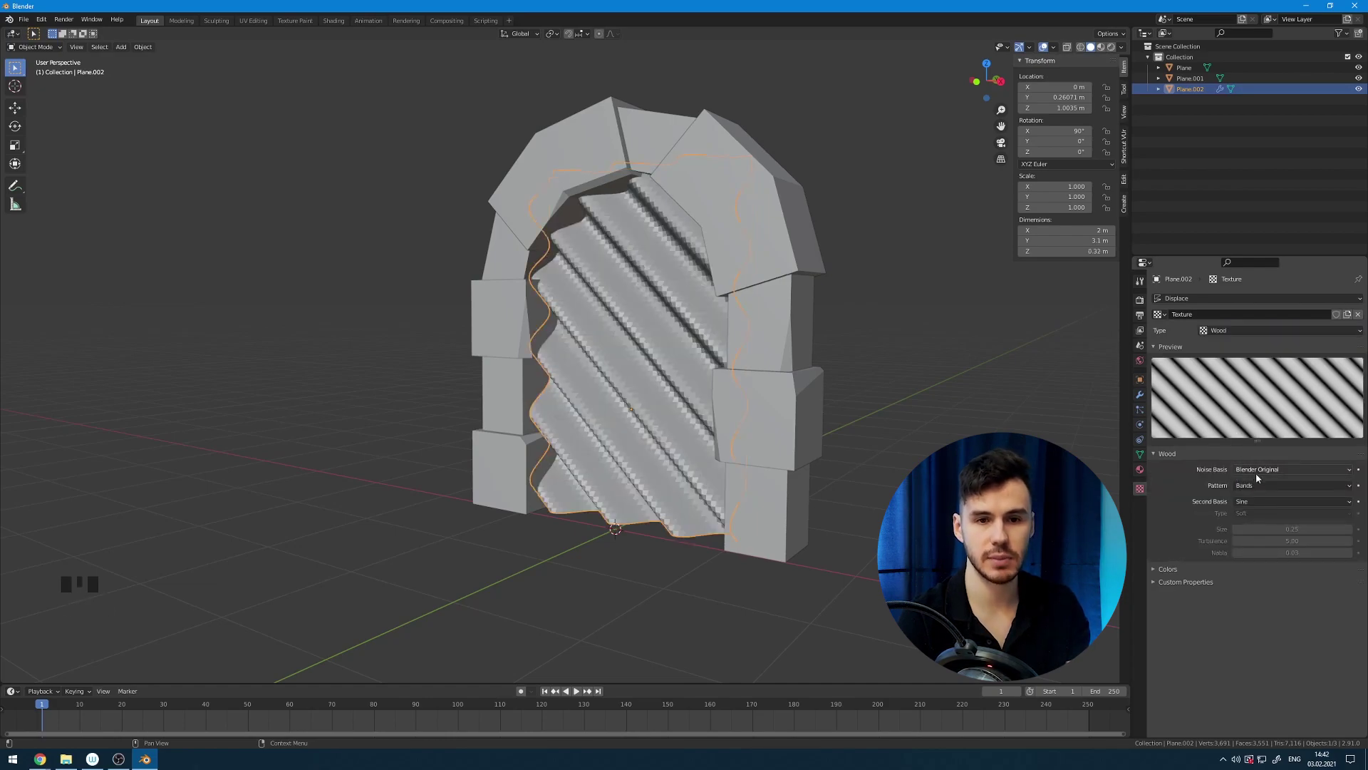
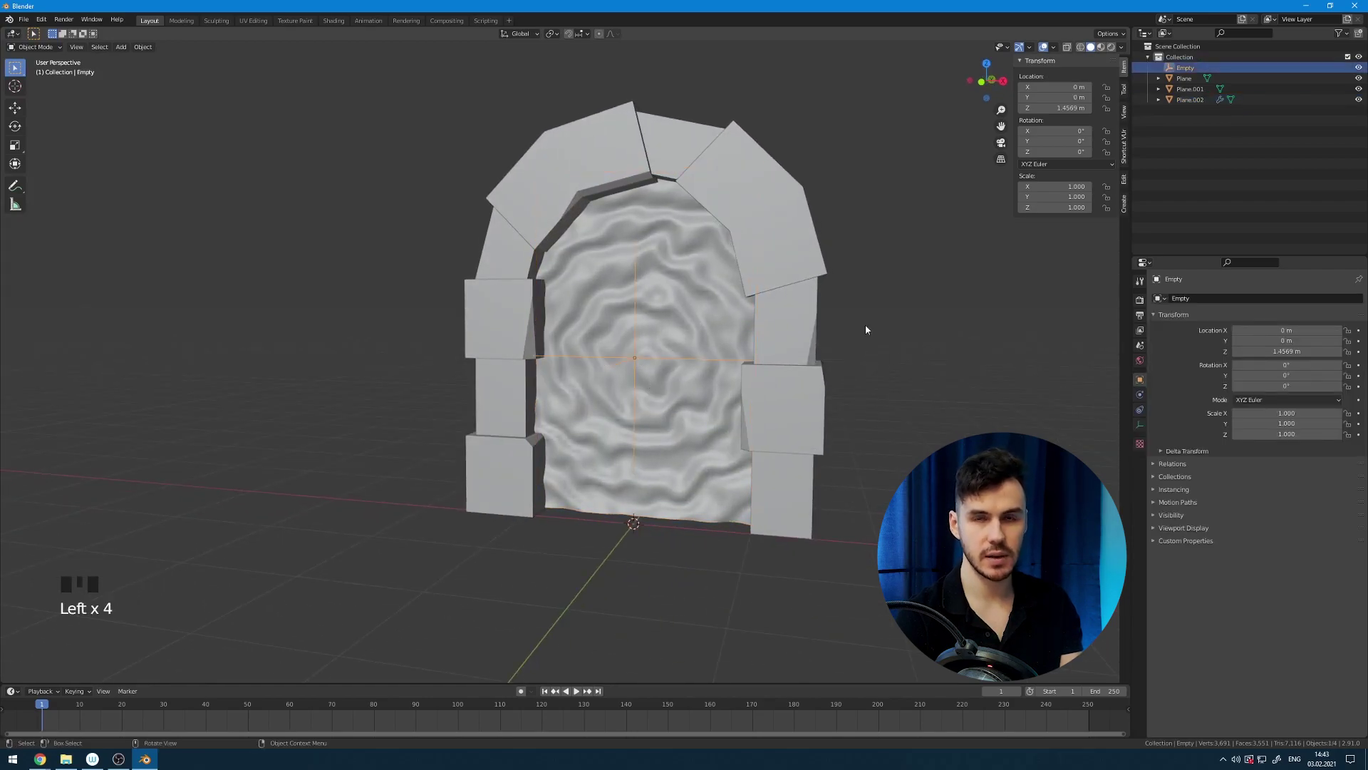
Scale the empty down to about 0.685 to tighten the portal ripples.
key(s)
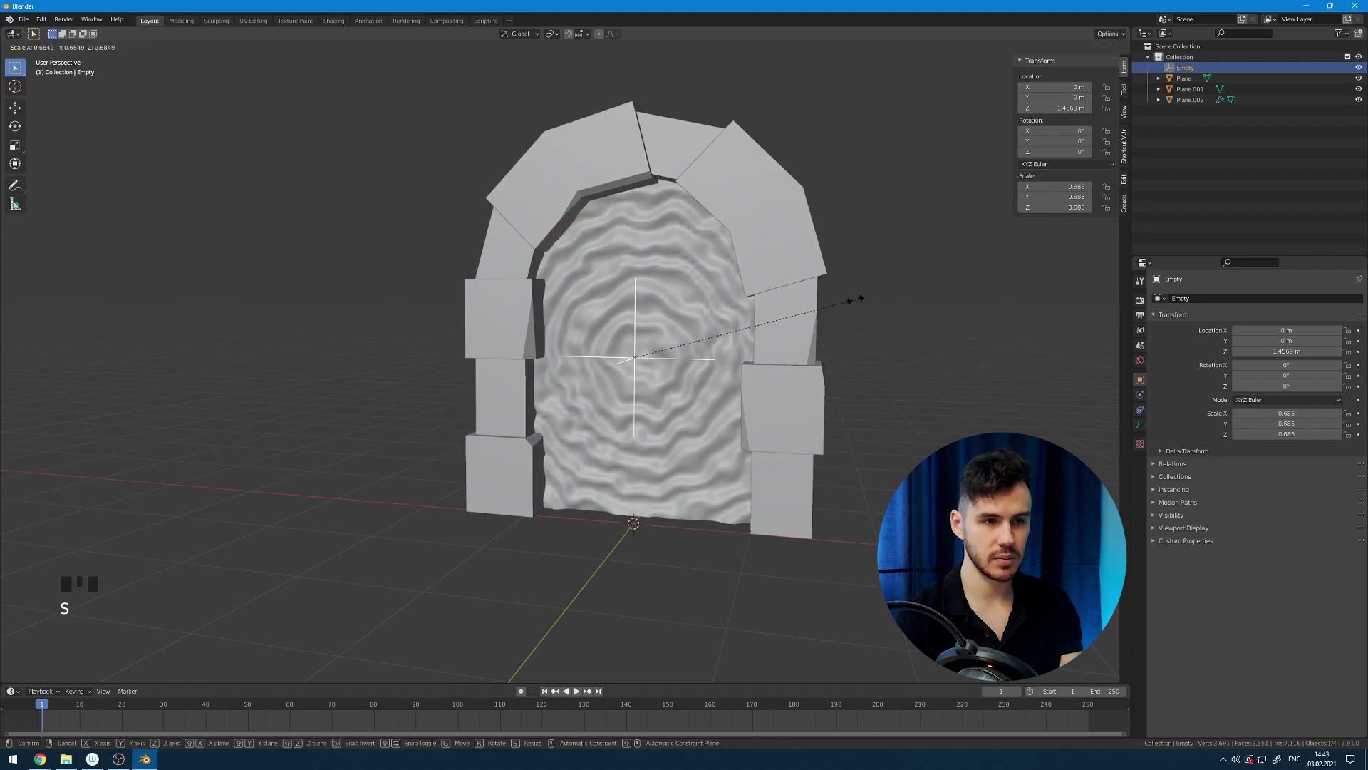
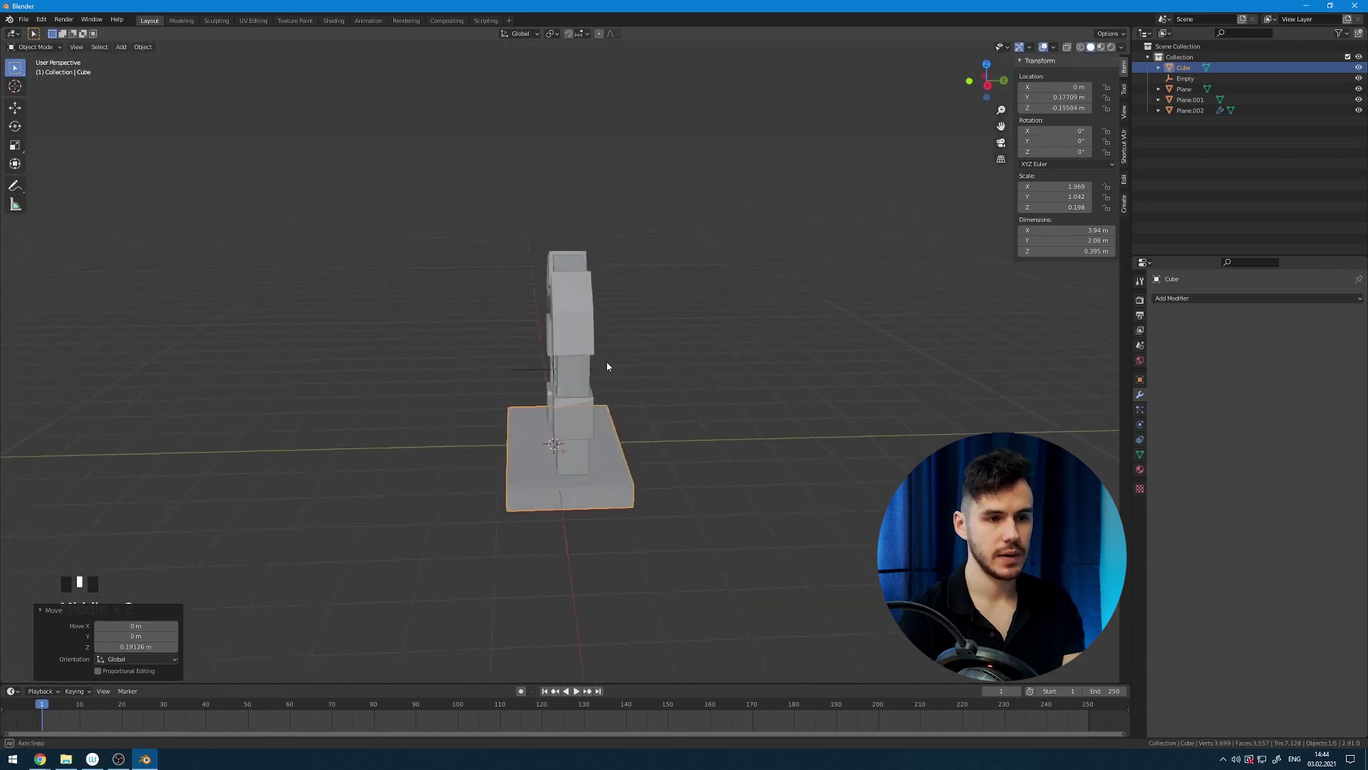
Add loop cuts across the base slab to split it into three blocks.
scroll(down, 3)
scroll(up, 3)
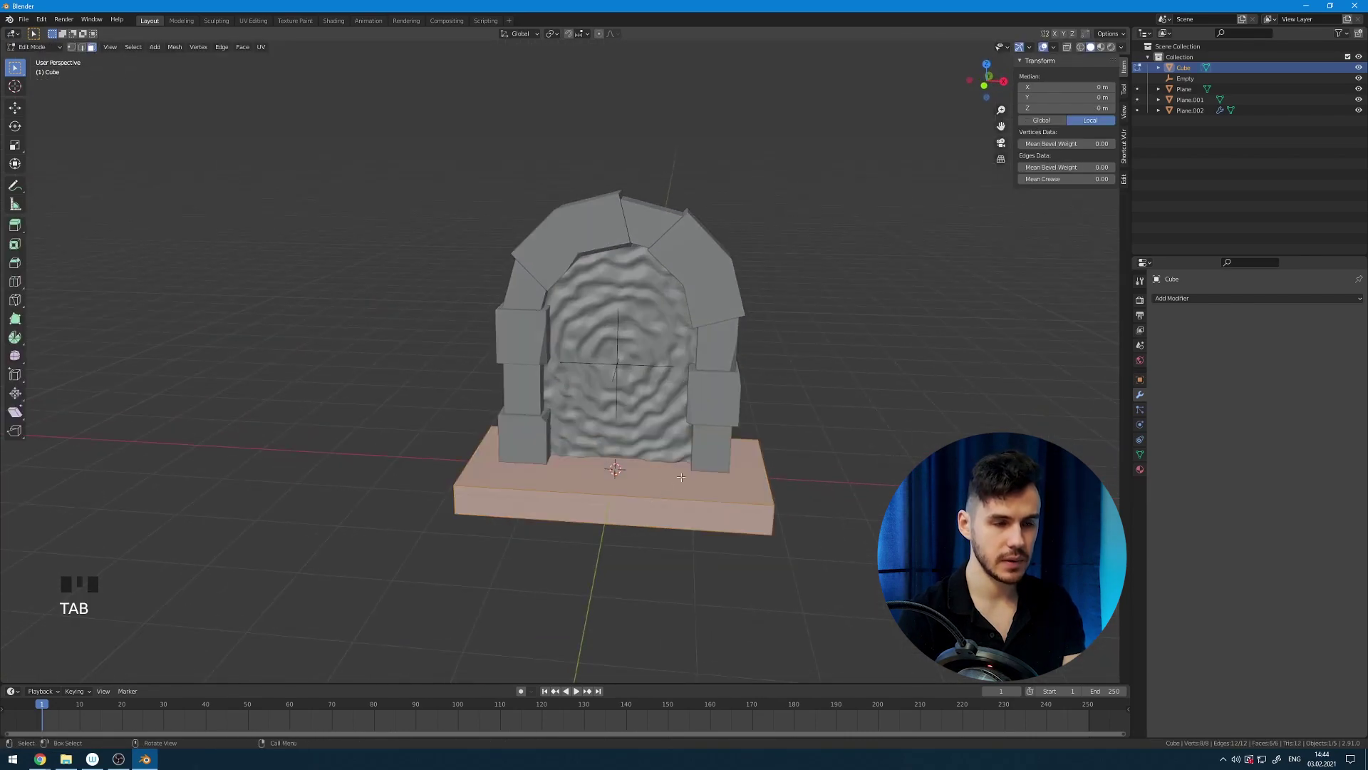
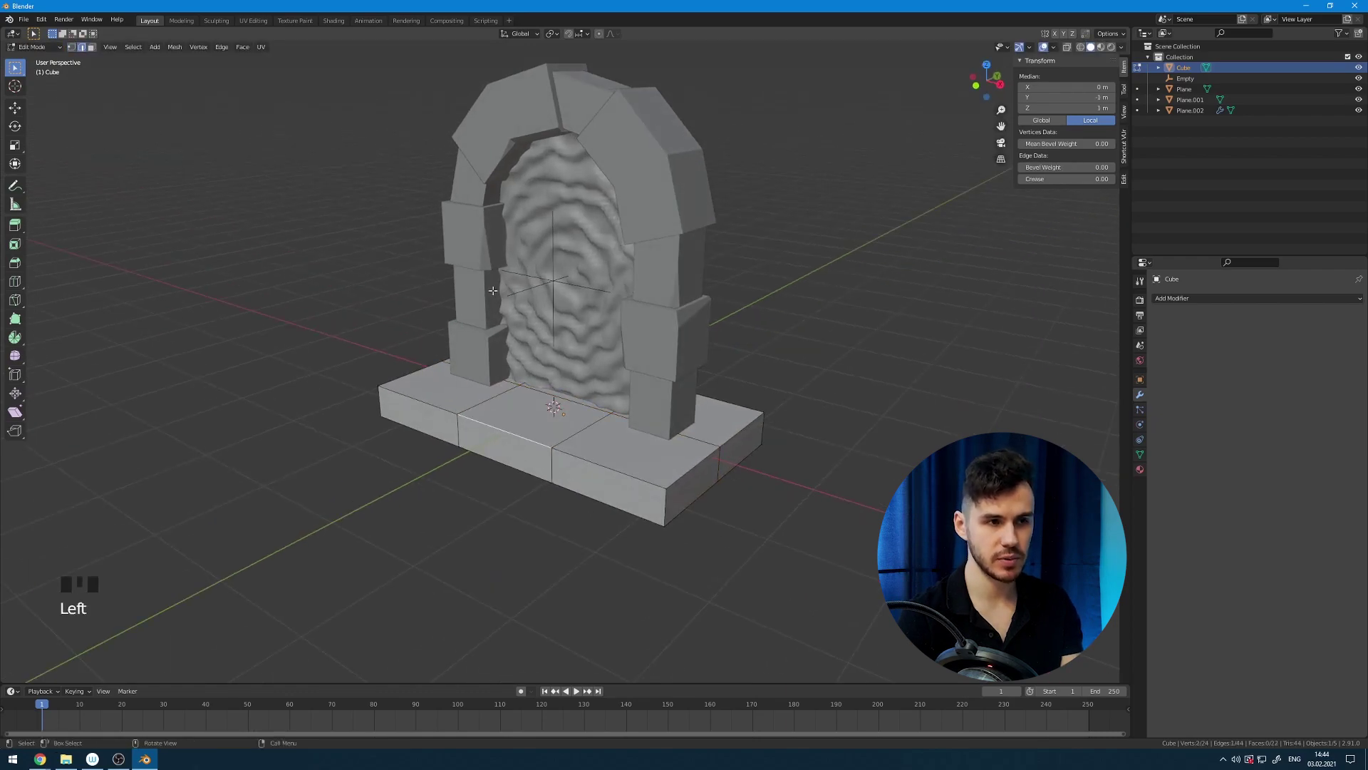
key(ctrl+shift+b)
key(ctrl+b)
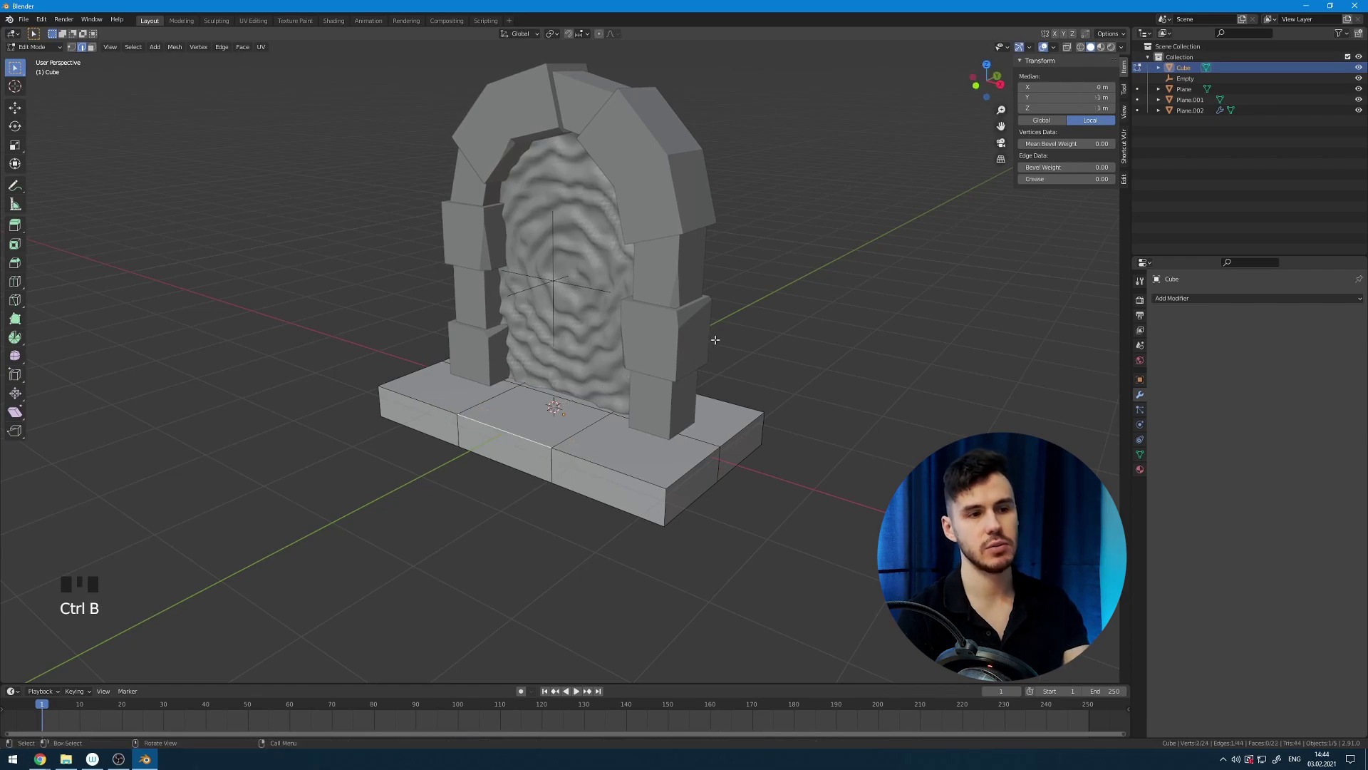
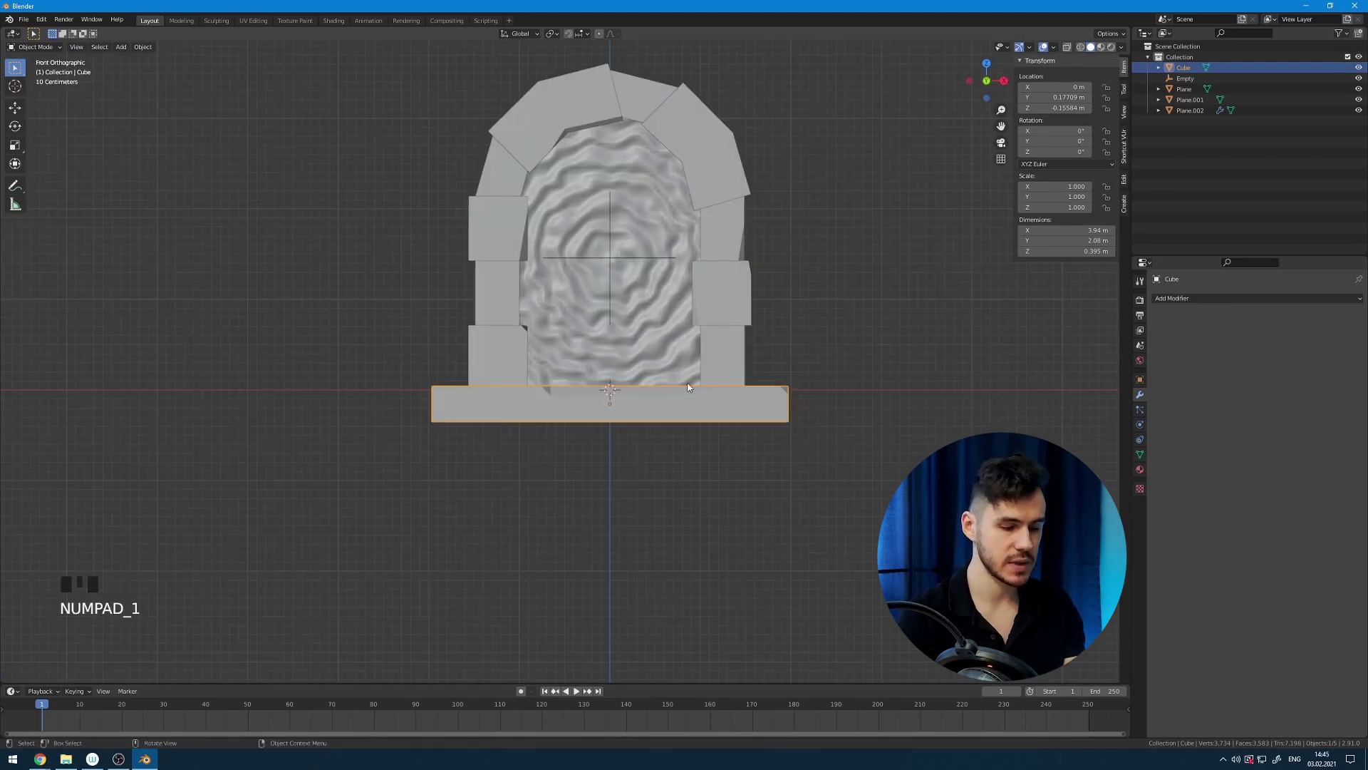
Duplicate the base slab into a wider lower step and begin rotating it.
key(shift+d)
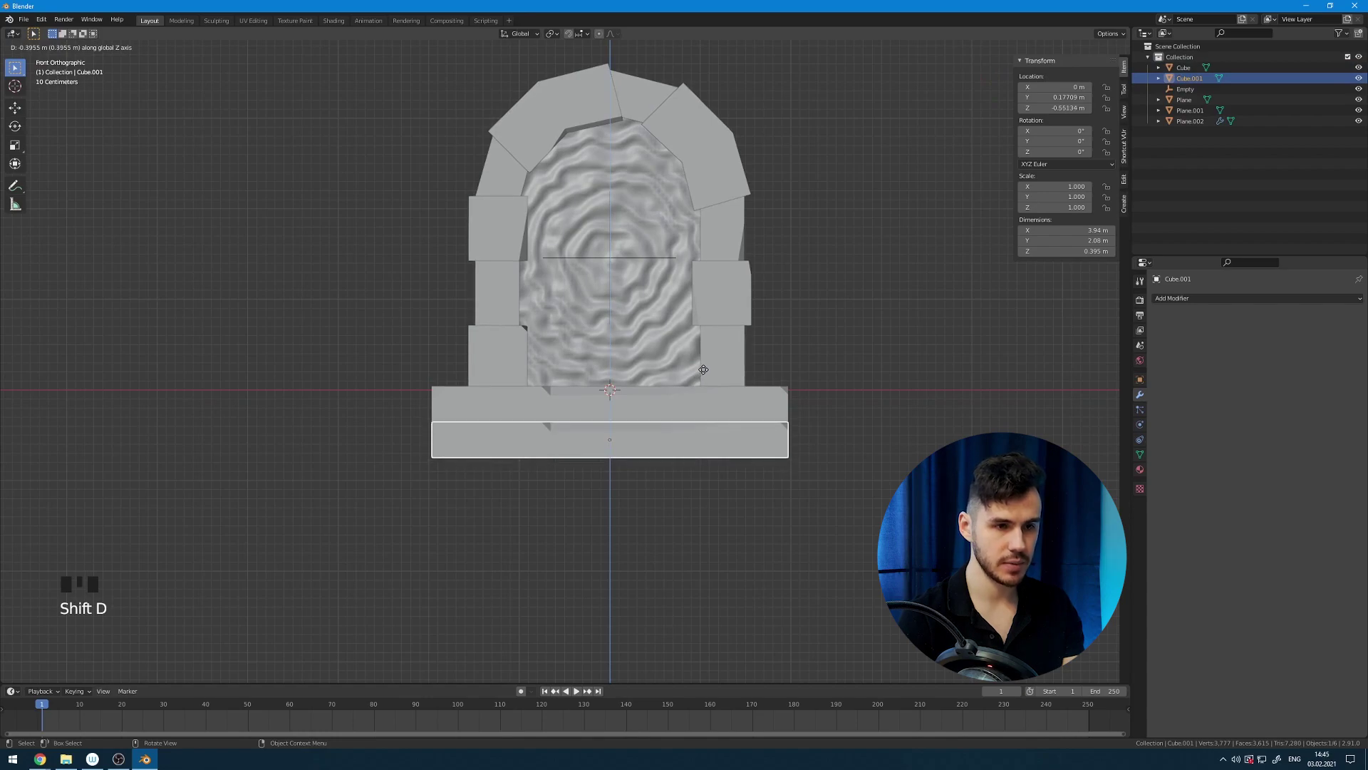
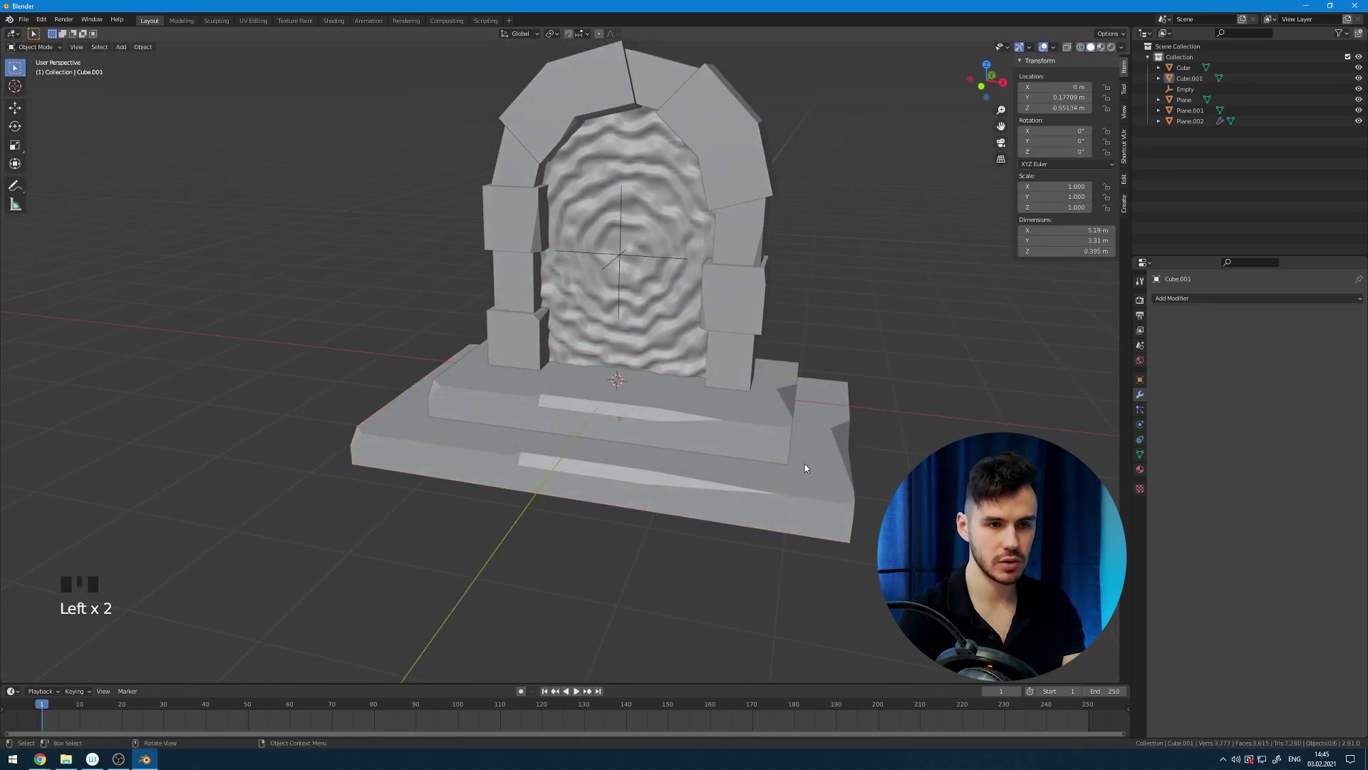
click(822, 487)
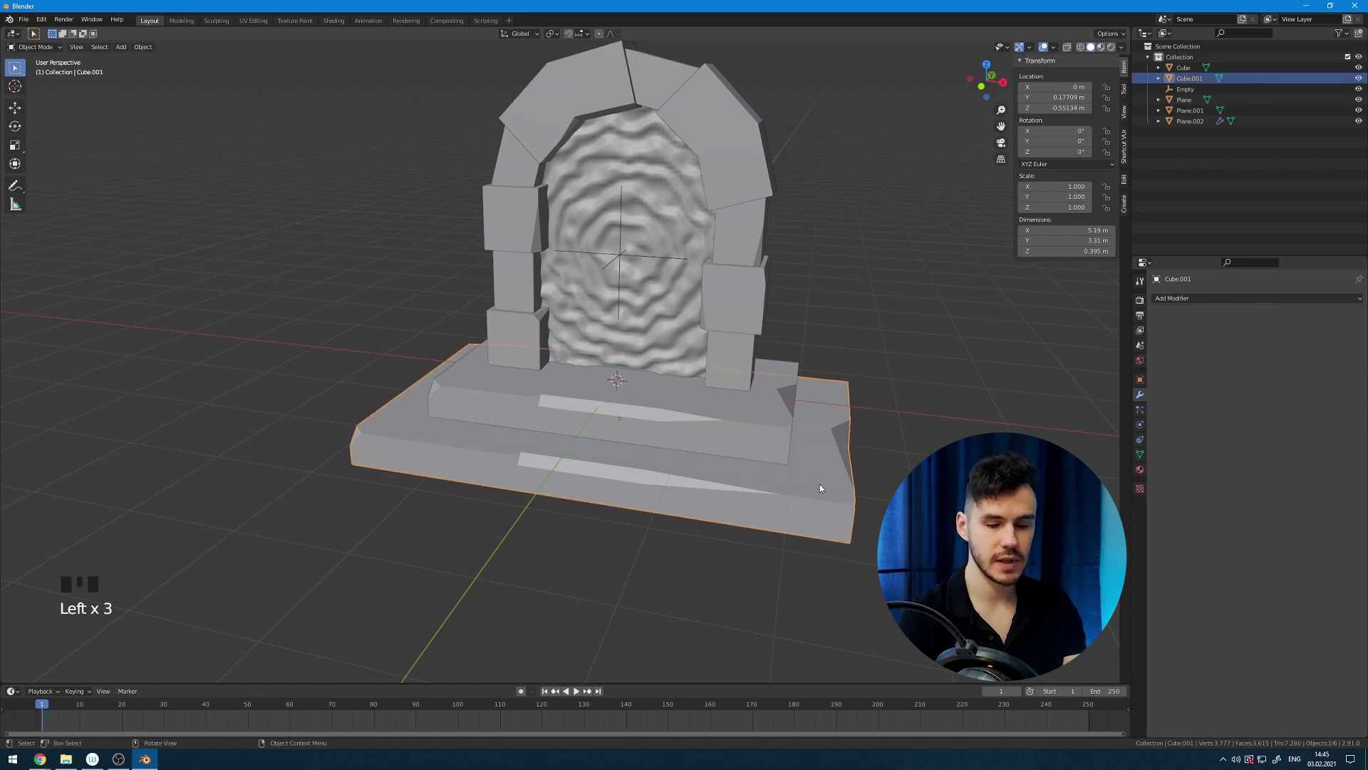
key(r)
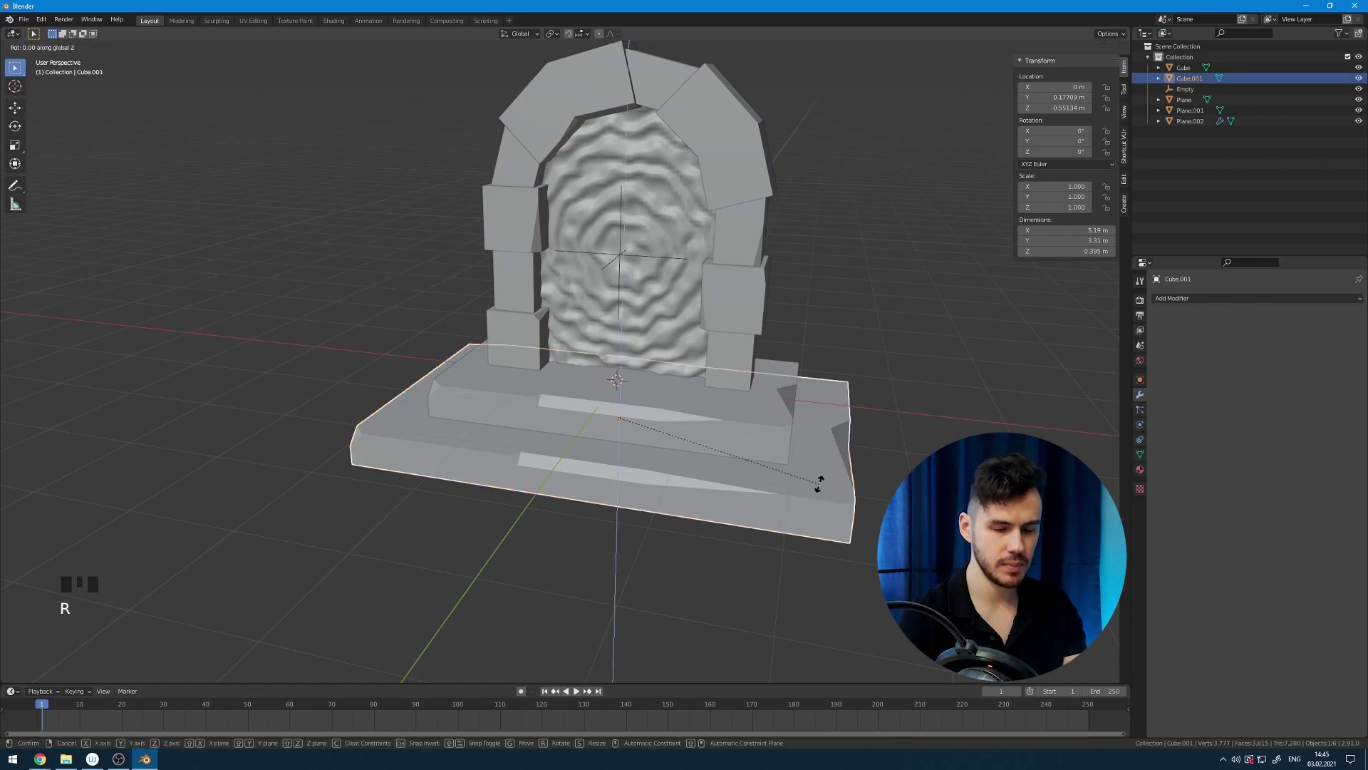
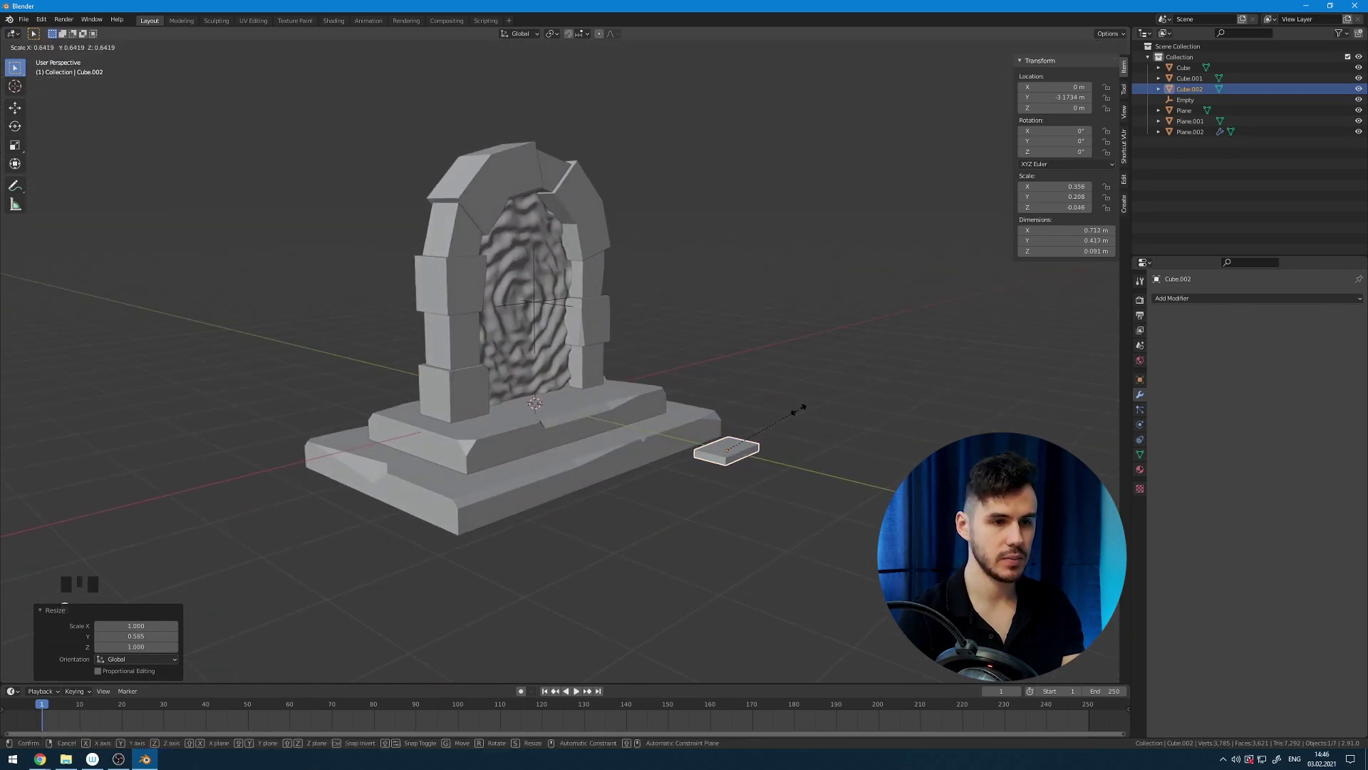
Apply the small stone block's scale before placing it on the step.
drag(779, 435, 645, 388)
scroll(up, 3)
drag(639, 382, 622, 336)
key(ctrl+a)
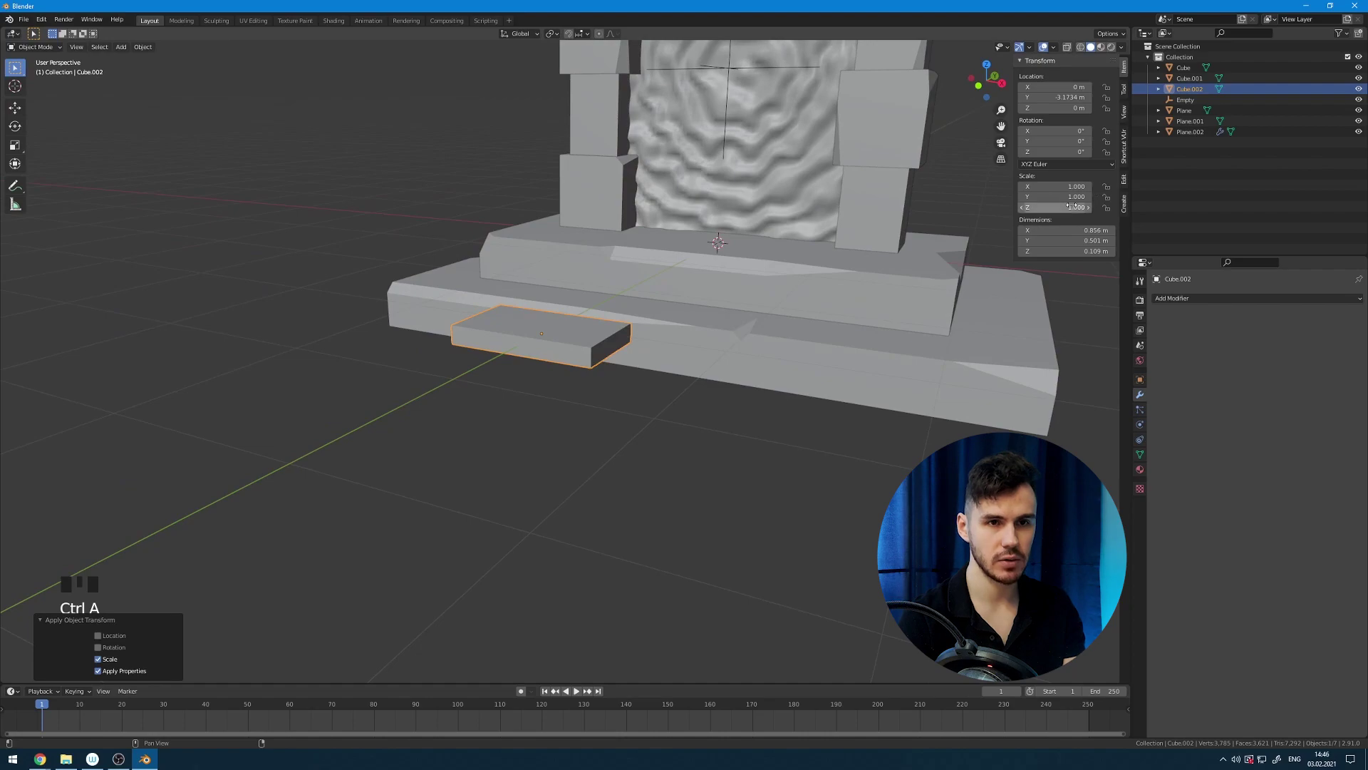
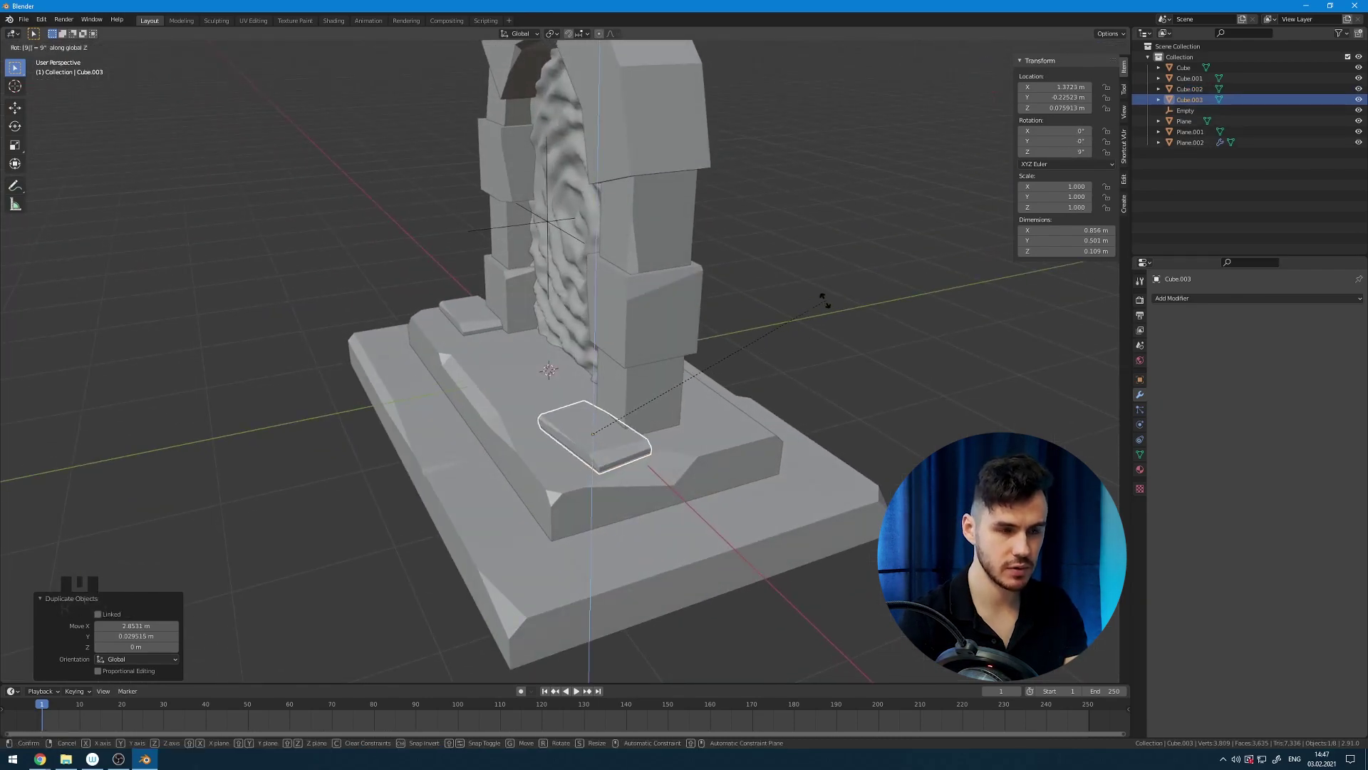
From top view, move and duplicate the small stone tiles onto the ground in front of the base.
key(KP_7)
key(g)
drag(710, 352, 907, 318)
key(KP_7)
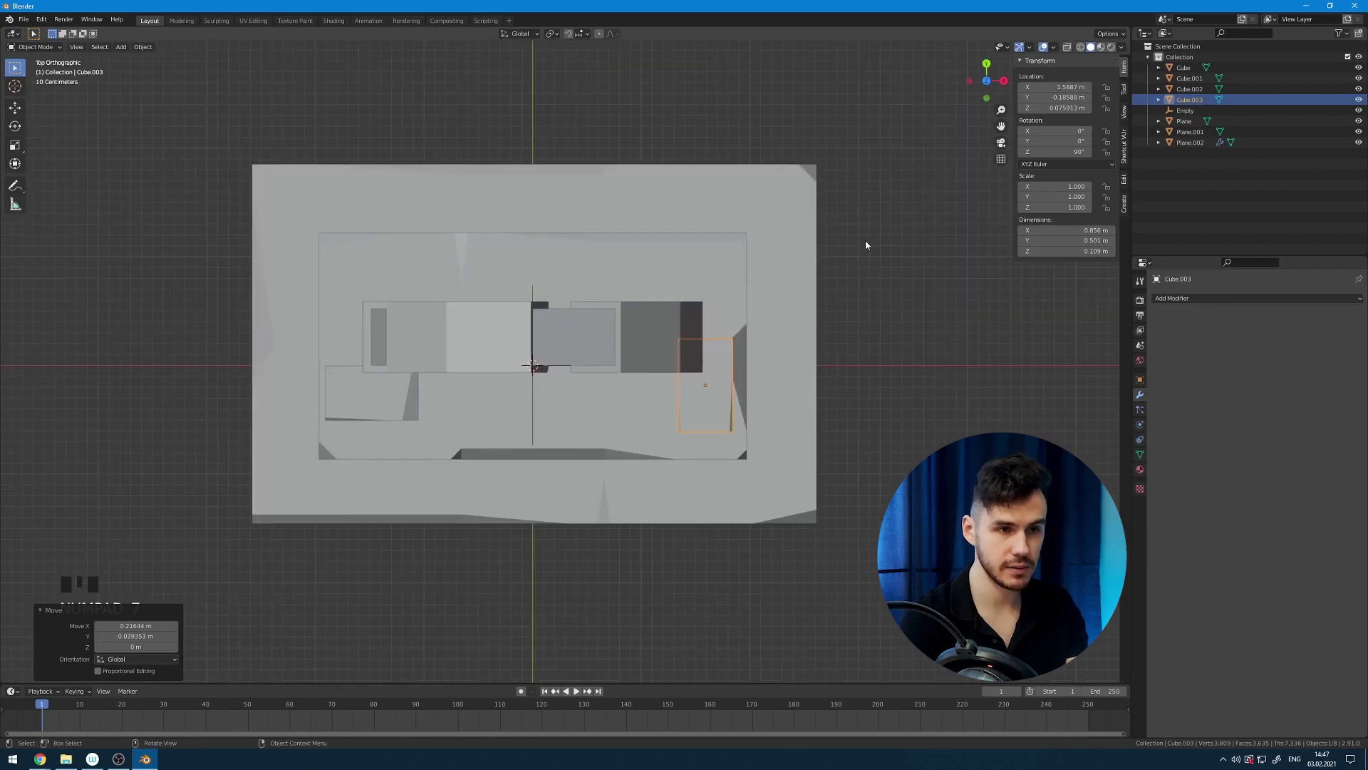
drag(792, 284, 859, 186)
click(859, 186)
drag(777, 257, 772, 358)
scroll(down, 3)
drag(754, 386, 683, 397)
click(683, 398)
key(KP_7)
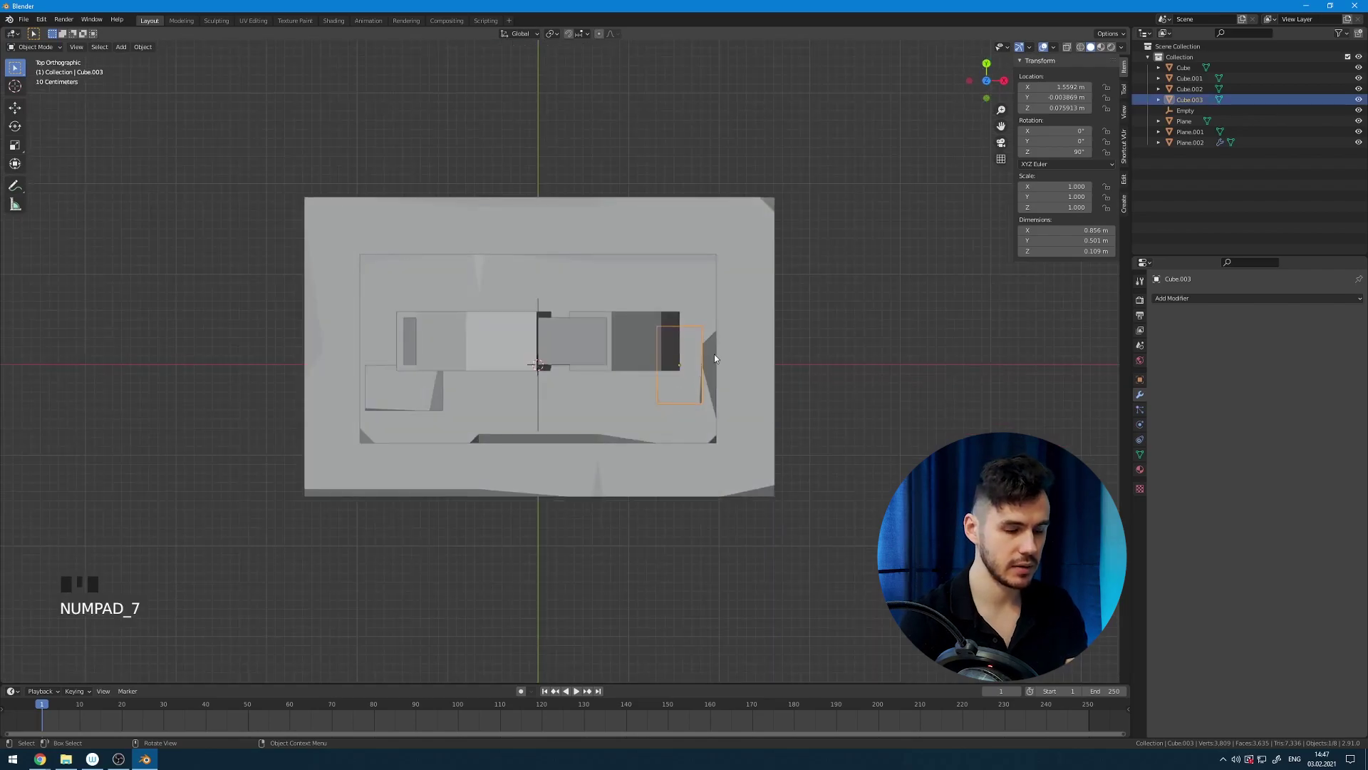
key(g)
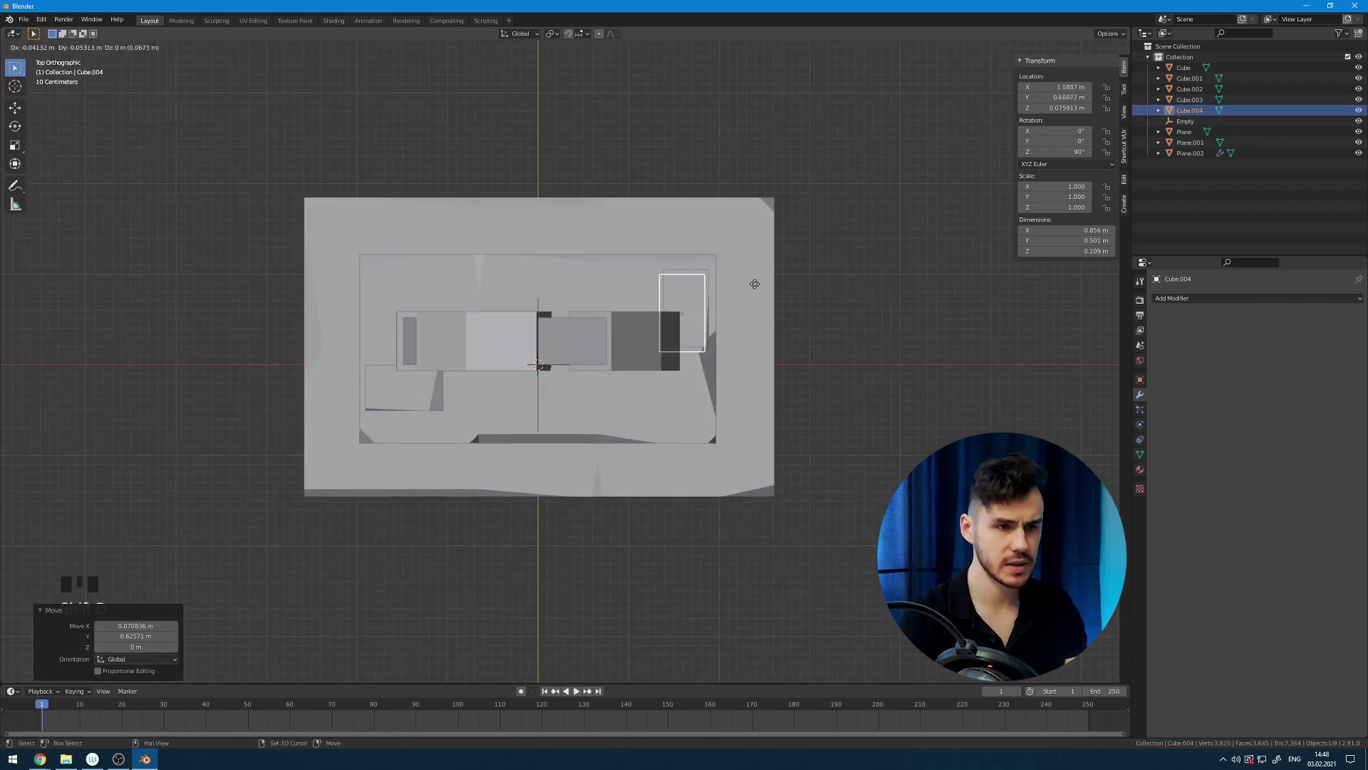
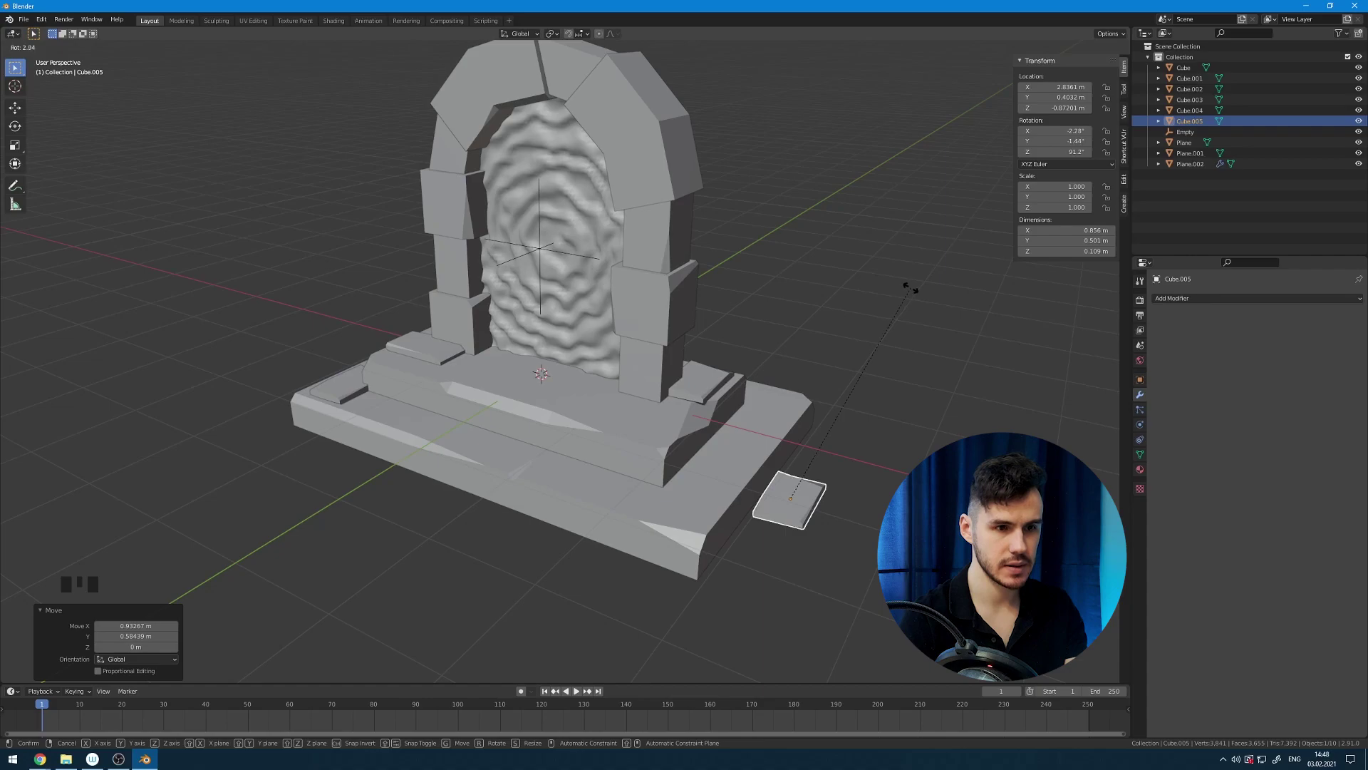
Tilt a loose tile to lean against the base's side and orbit around to check the portal.
key(r)
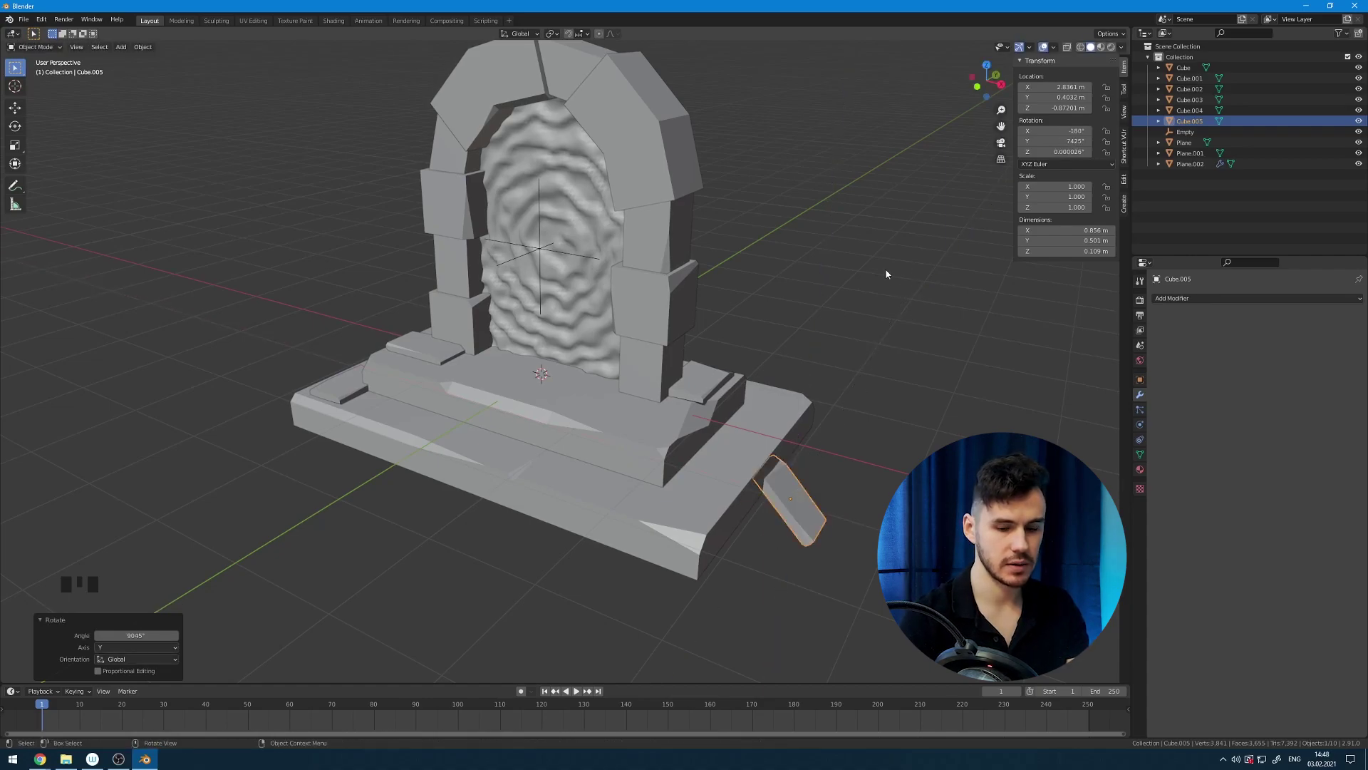
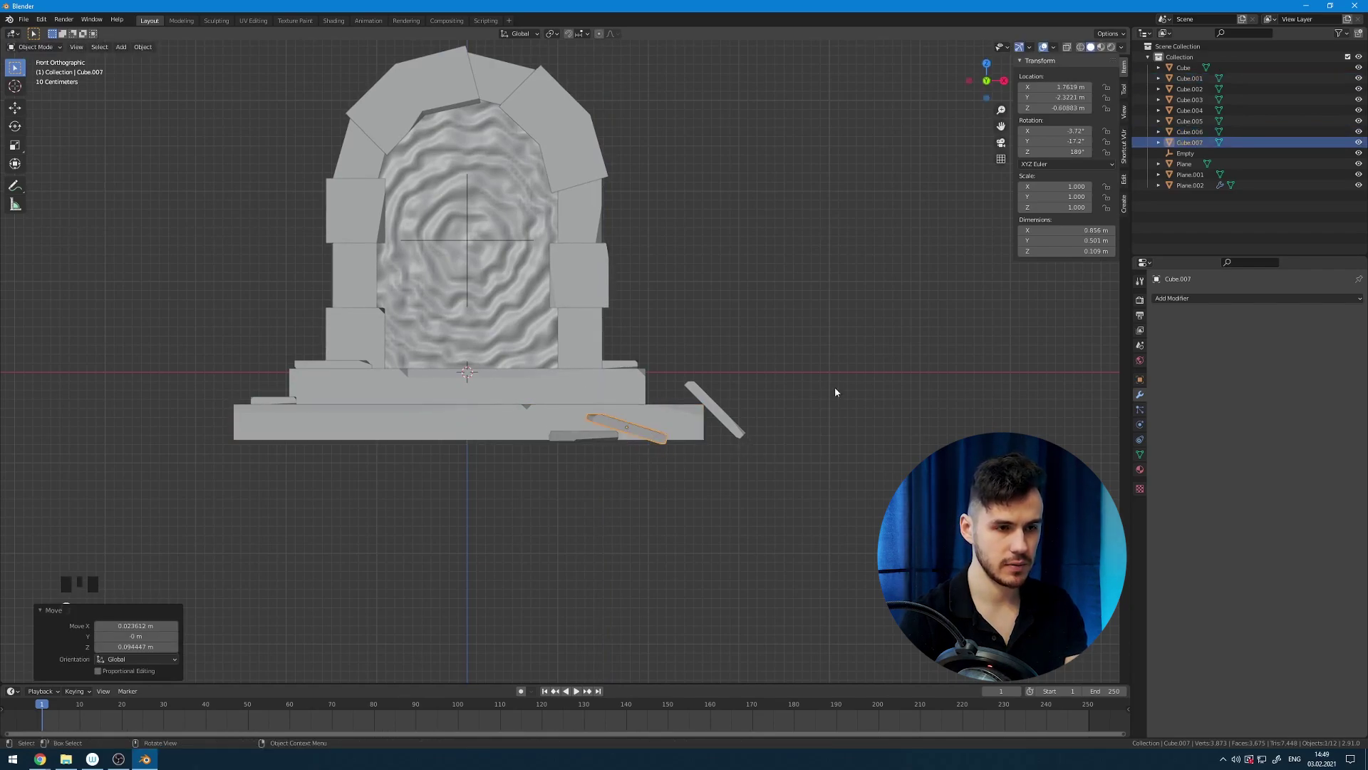
key(r)
click(780, 438)
drag(753, 439, 651, 302)
scroll(down, 3)
drag(627, 293, 624, 282)
Add a new plane, Plane.003, at the origin and squash it into a strip about 0.7 m wide.
key(KP_7)
click(542, 425)
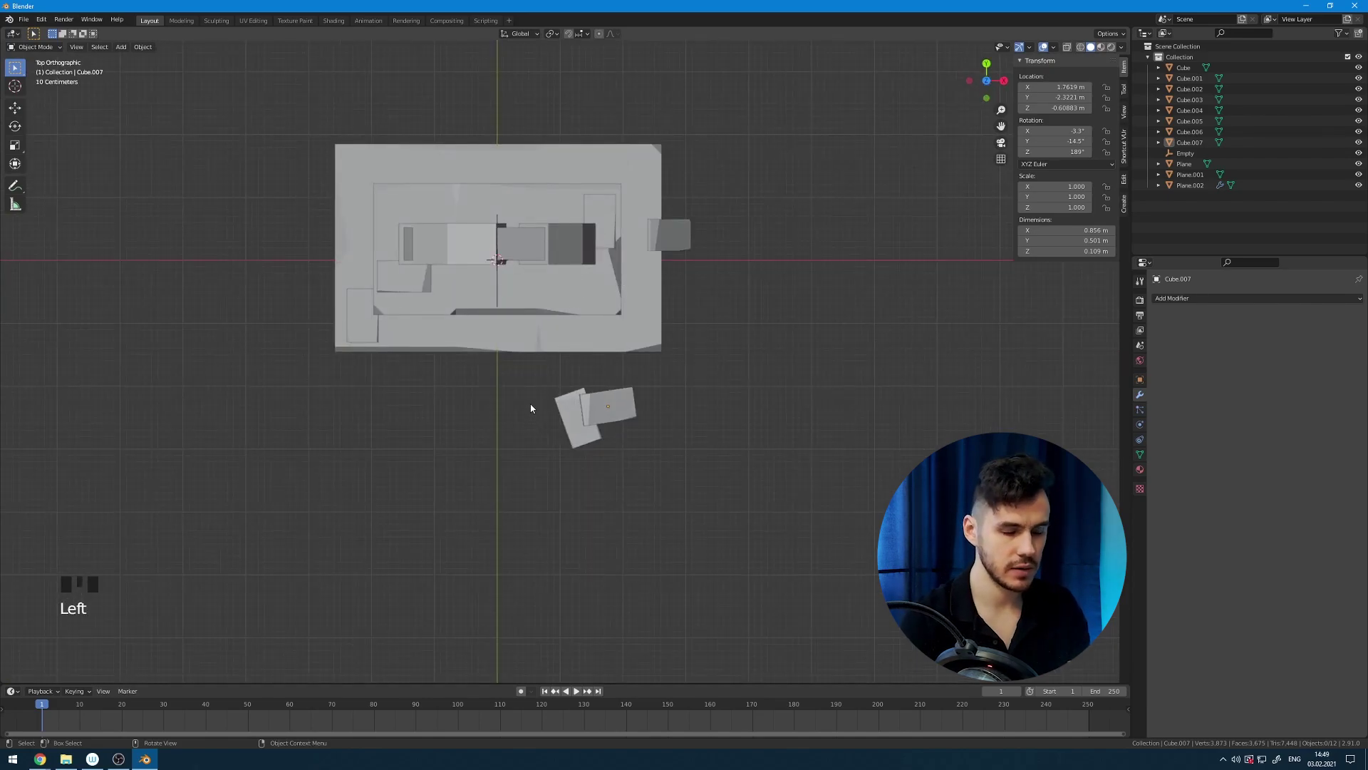
key(shift+a)
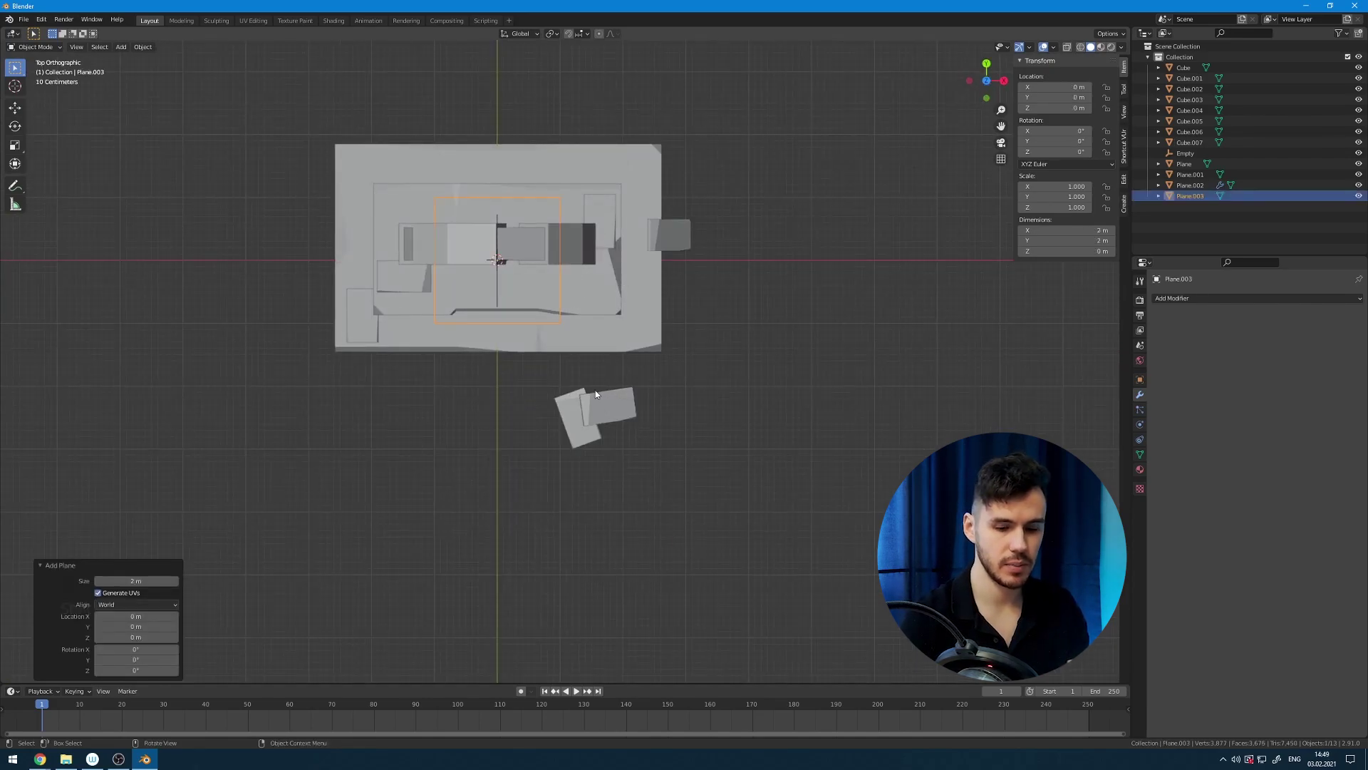
key(KP_Divide)
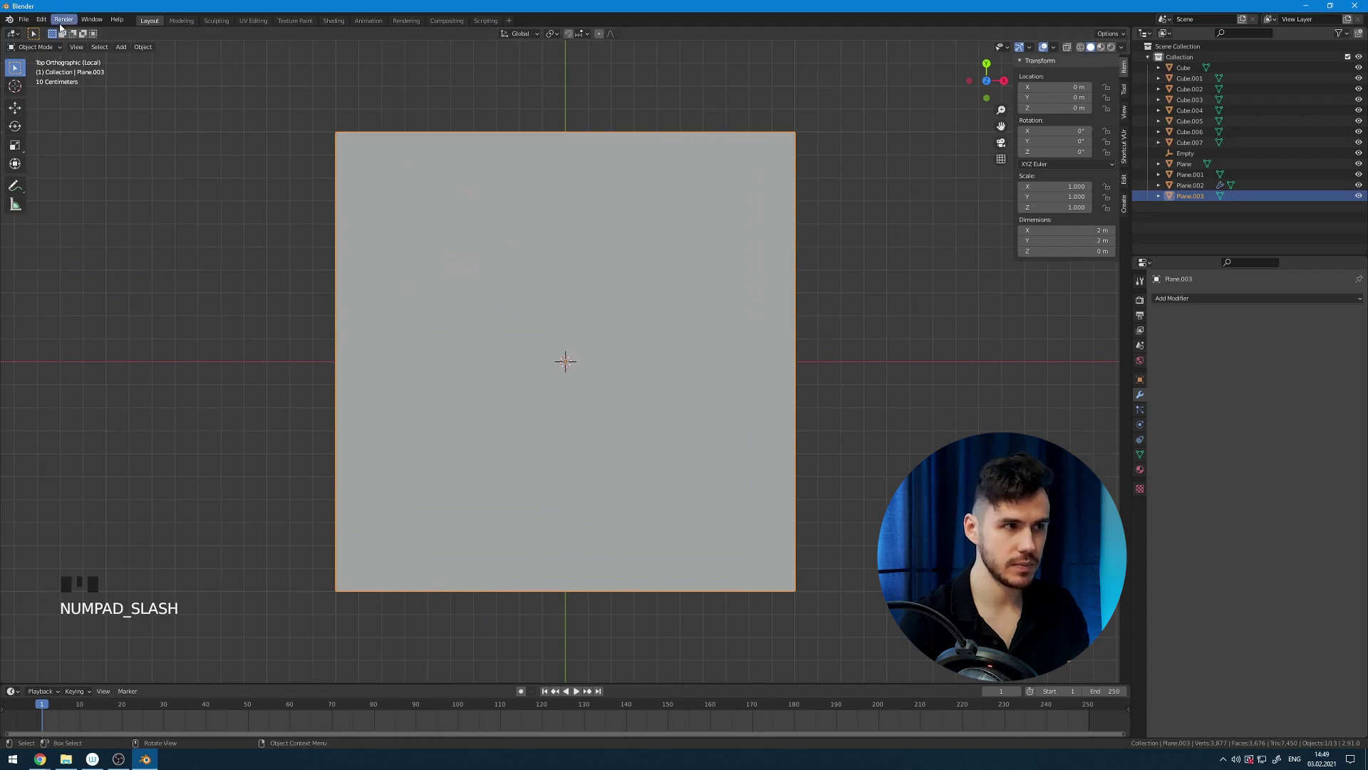
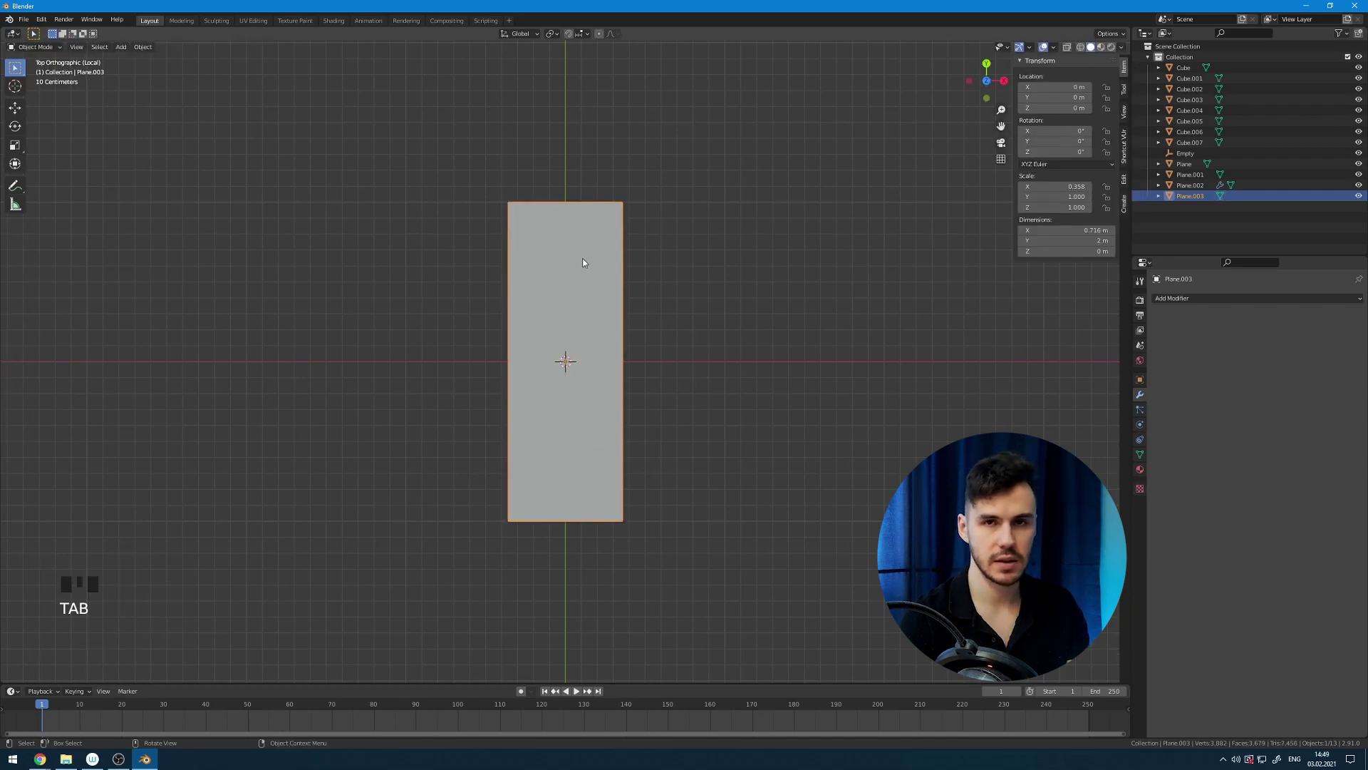
Add a level-1 Subdivision Surface modifier to round the strip.
key(ctrl+1)
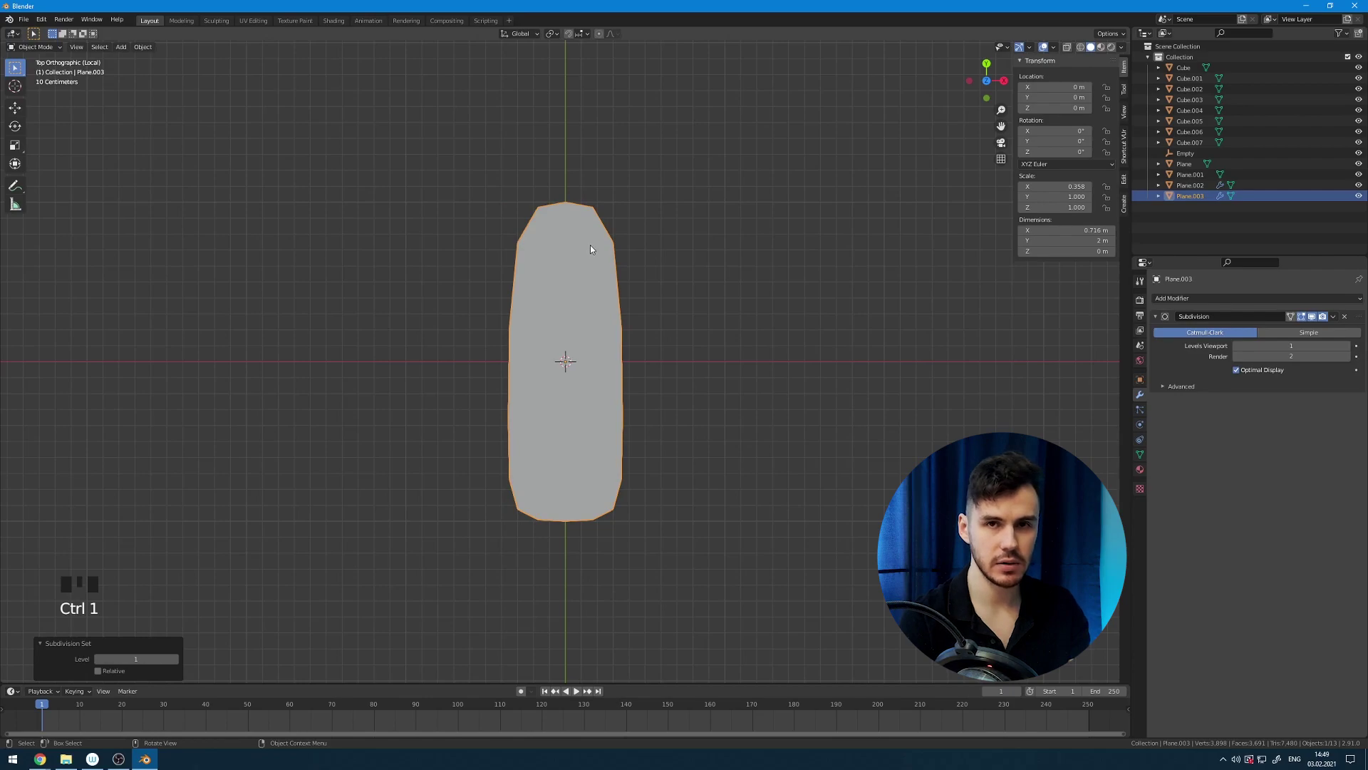
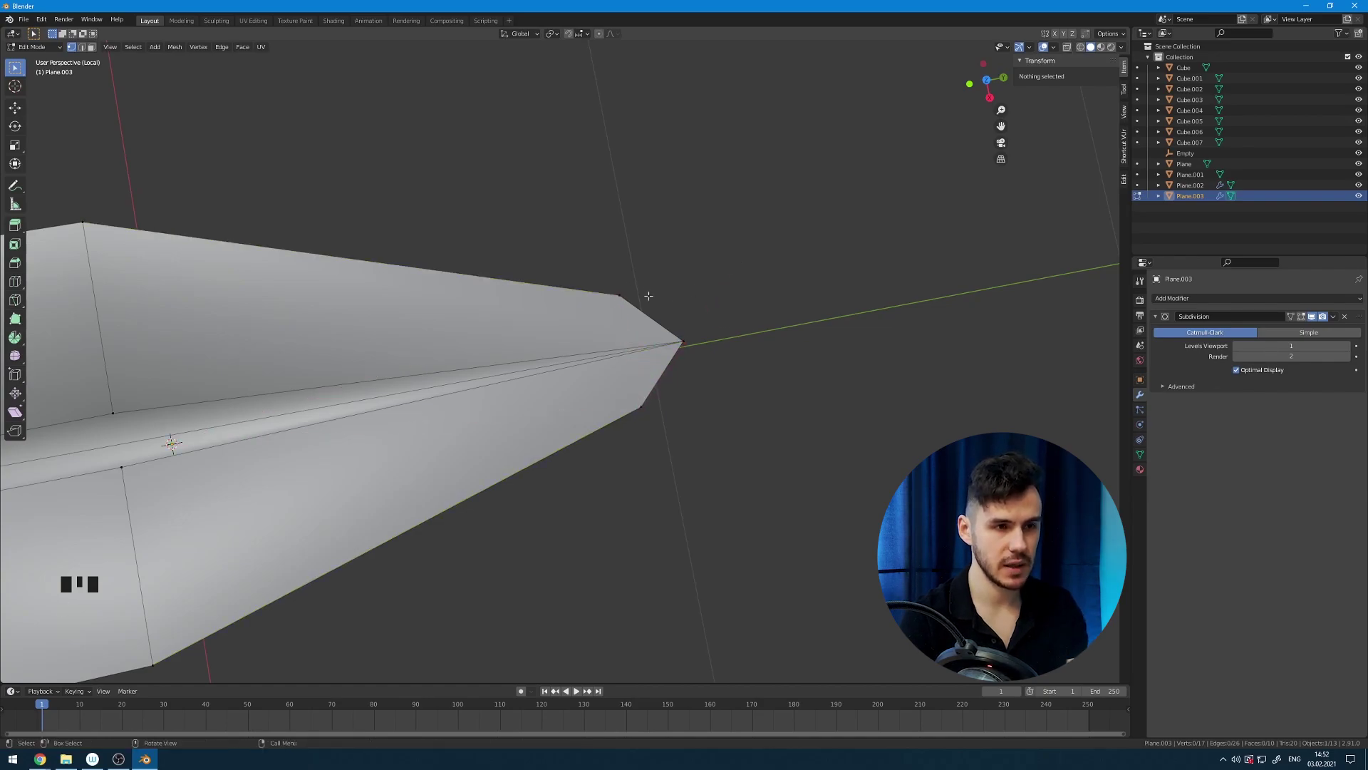
Knife-cut edges near the leaf tip and bend its vertices into an upturned blade.
key(k)
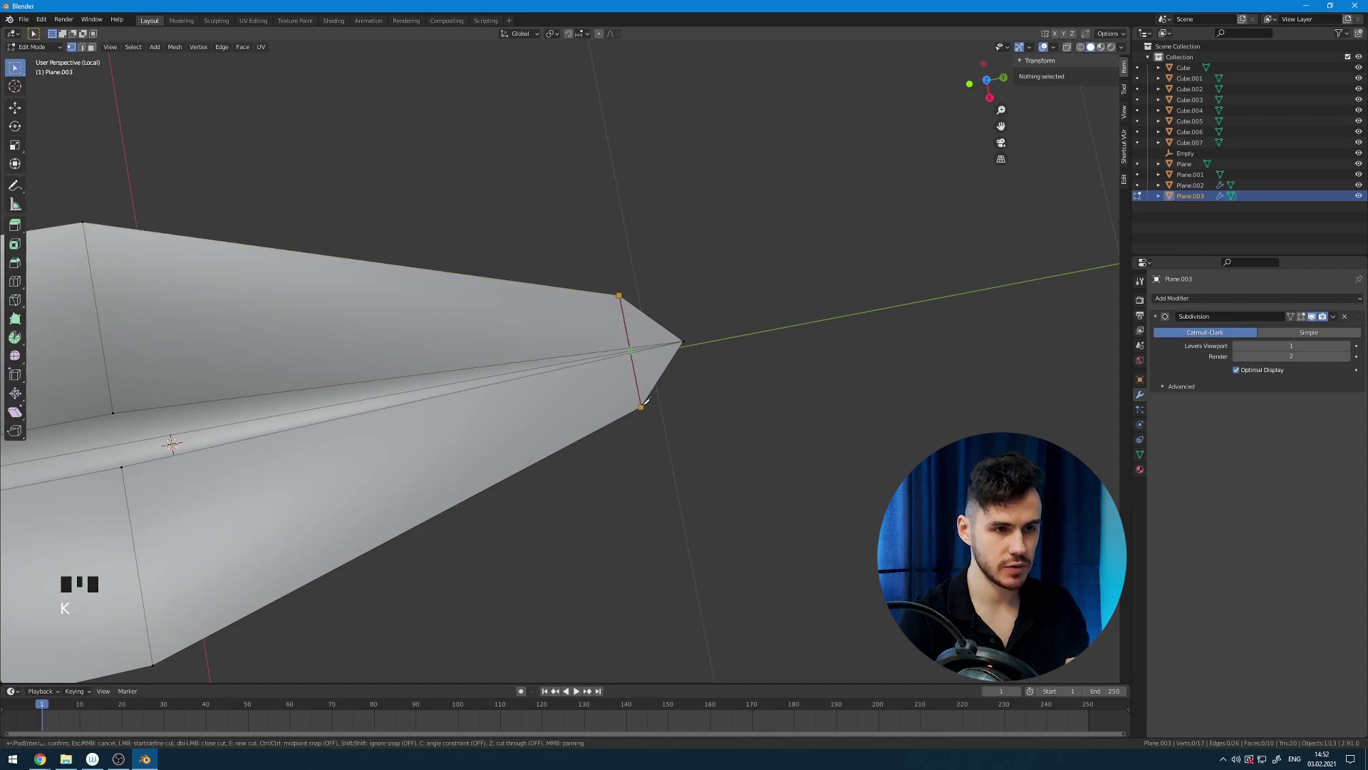
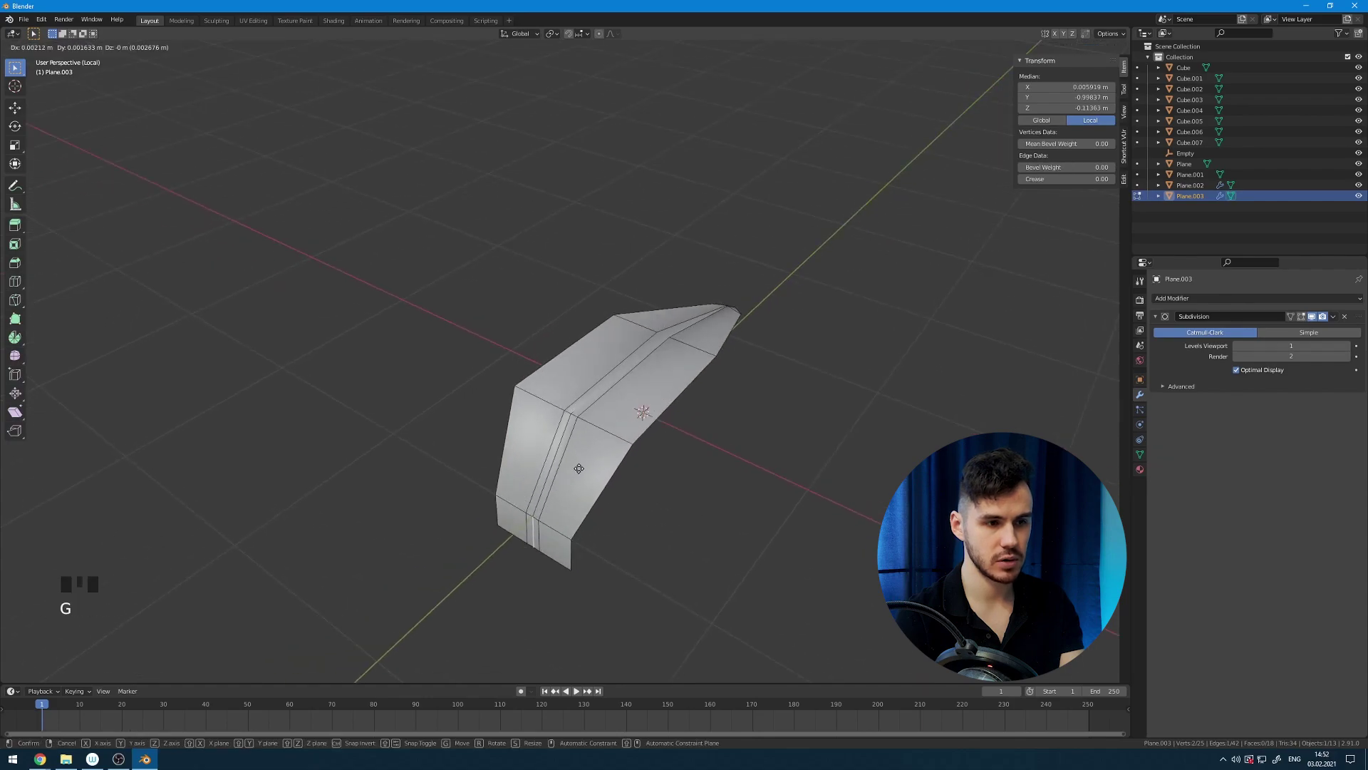
key(Tab)
key(Tab)
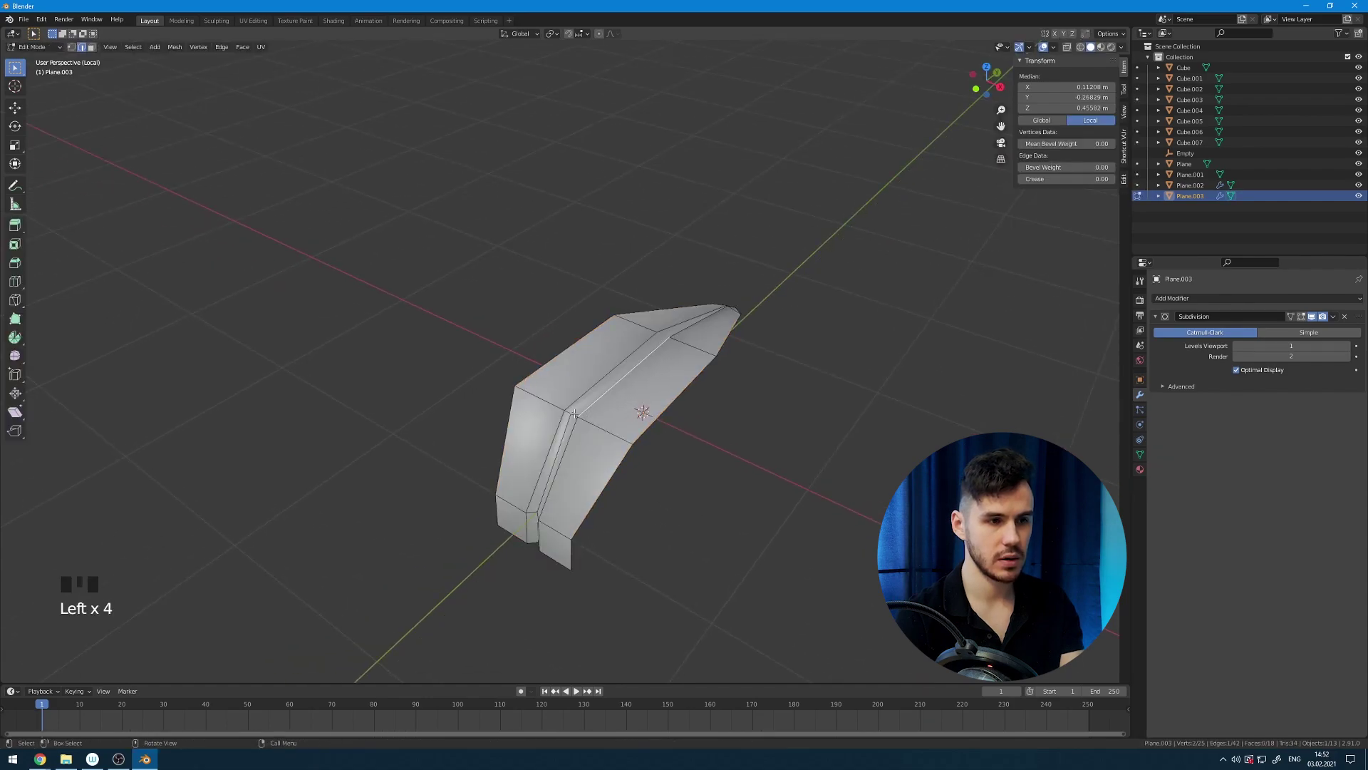
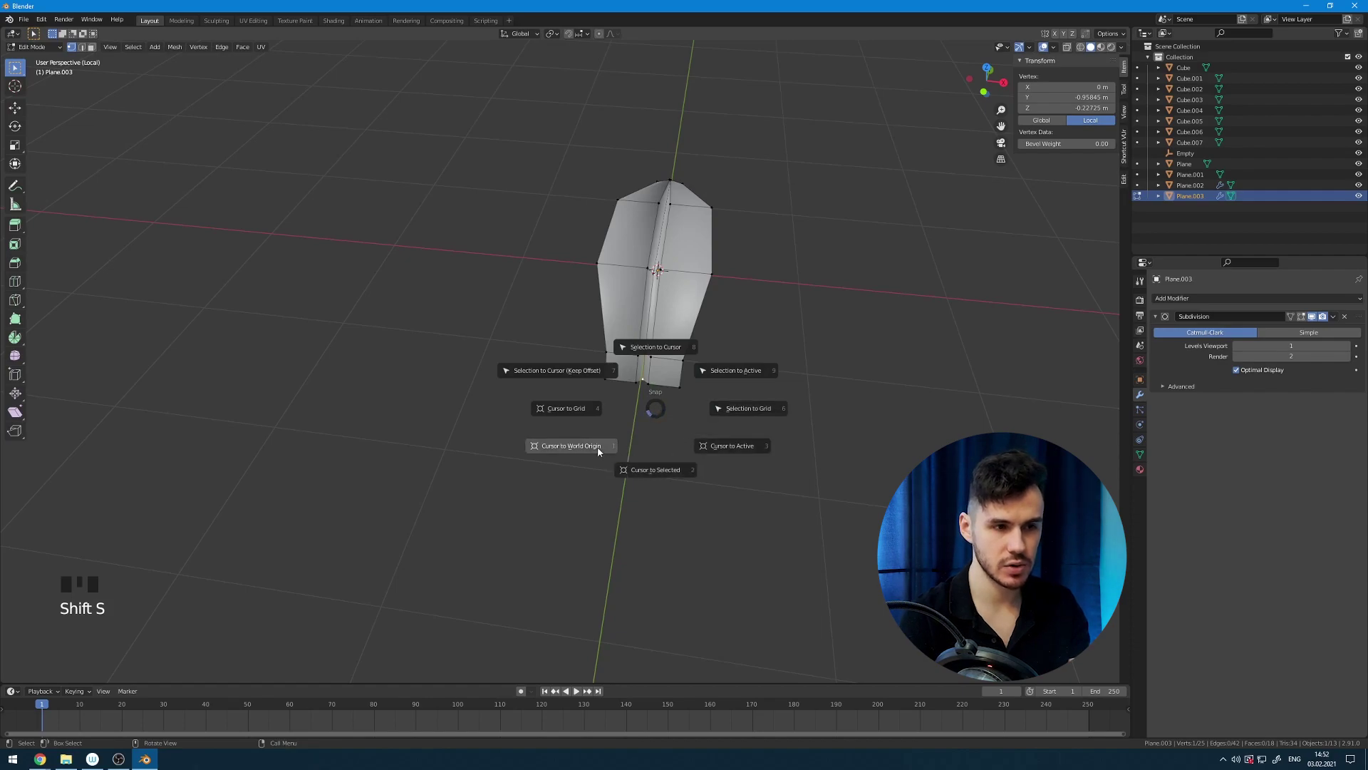
key(Tab)
Duplicate the leaf twice and rotate the copies 120° apart into a three-leaf rosette.
drag(686, 367, 671, 407)
scroll(down, 3)
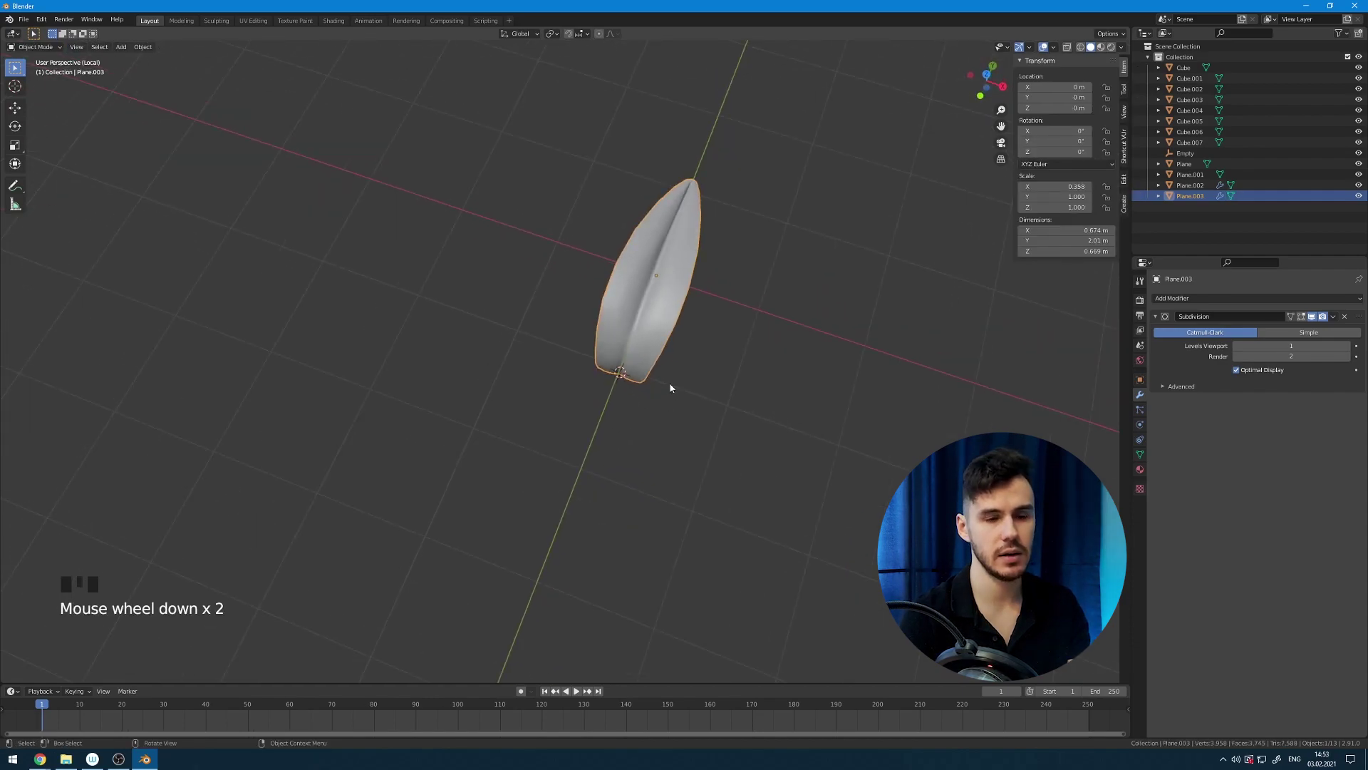
key(KP_7)
key(shift+d)
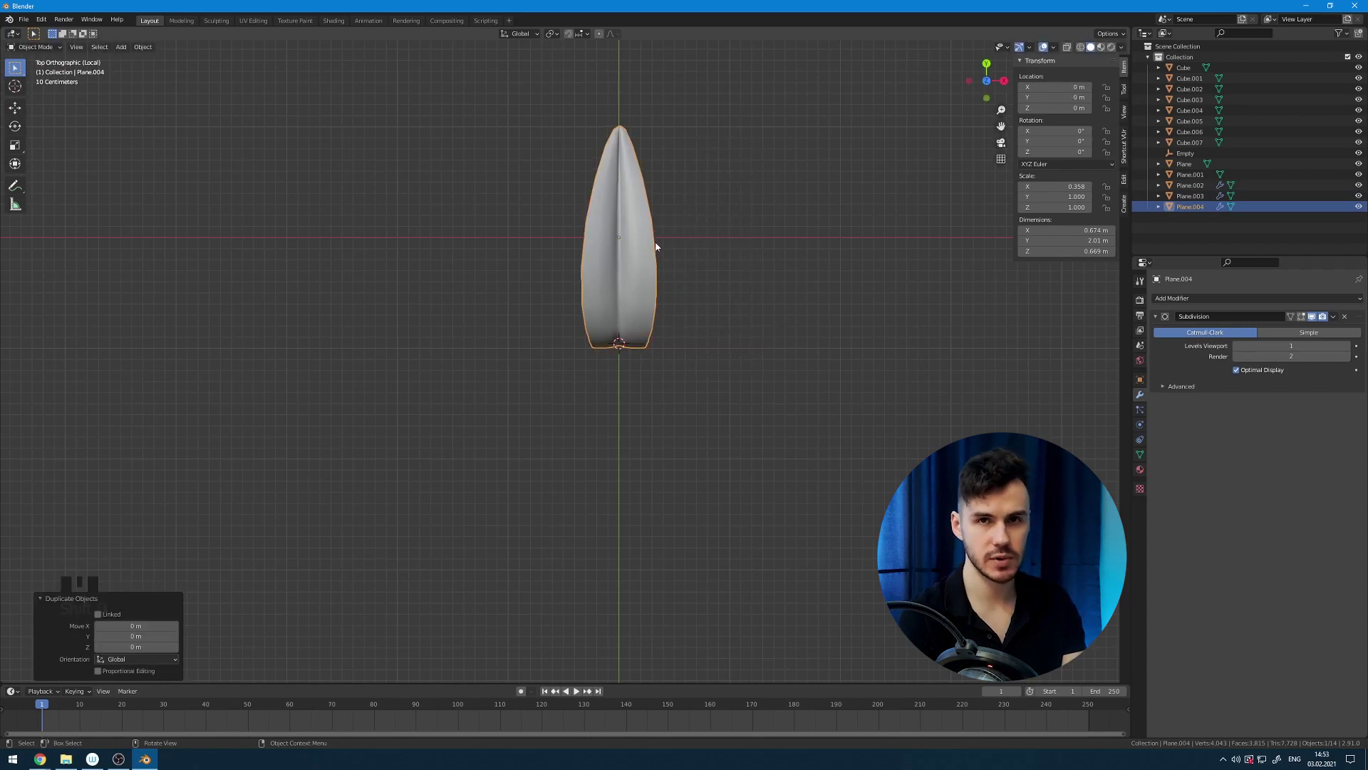
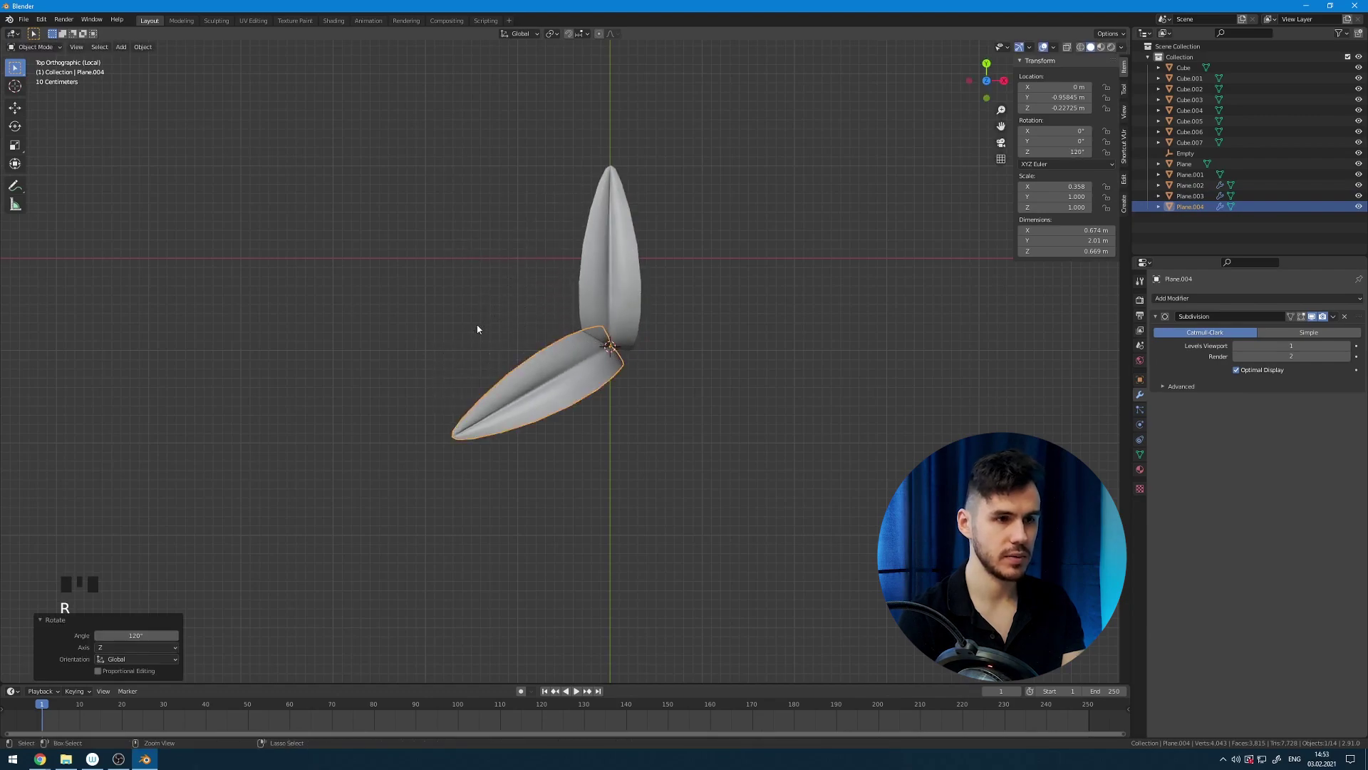
key(g)
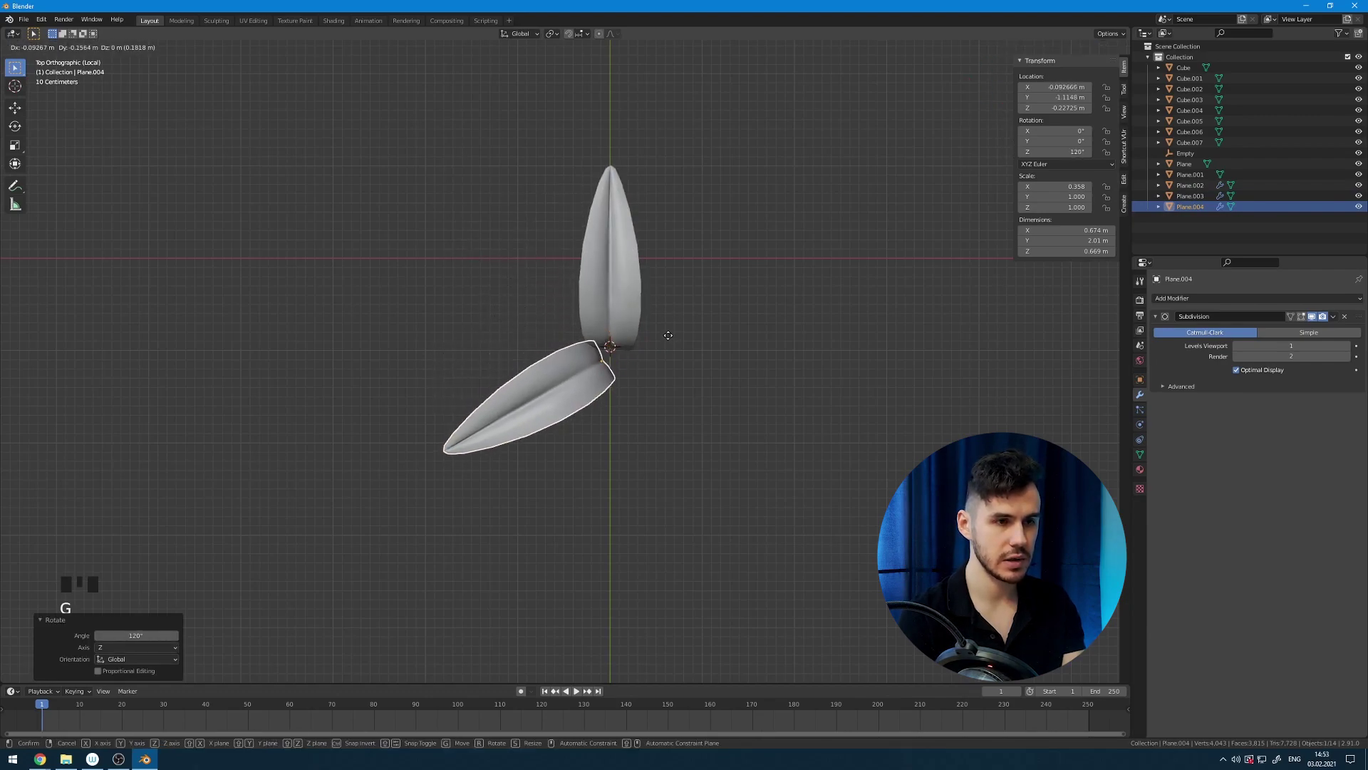
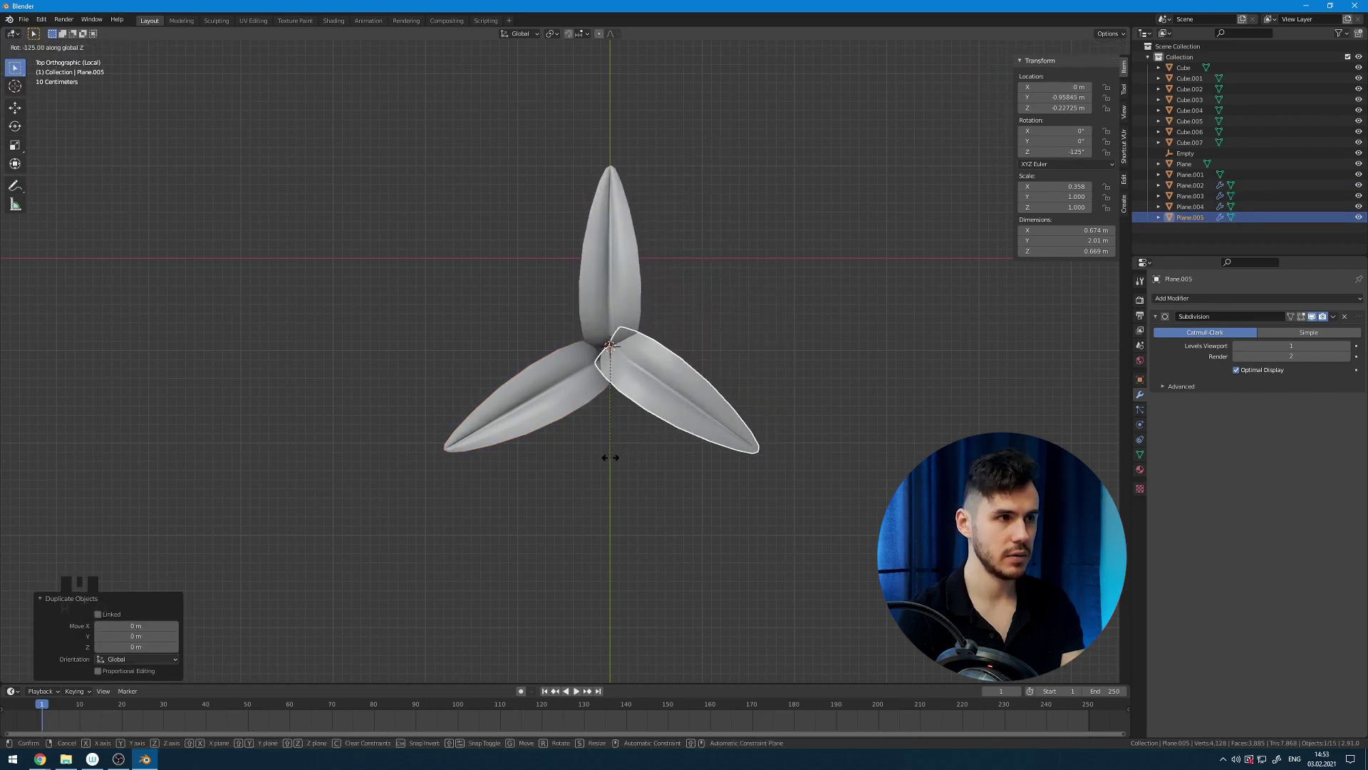
key(r)
key(g)
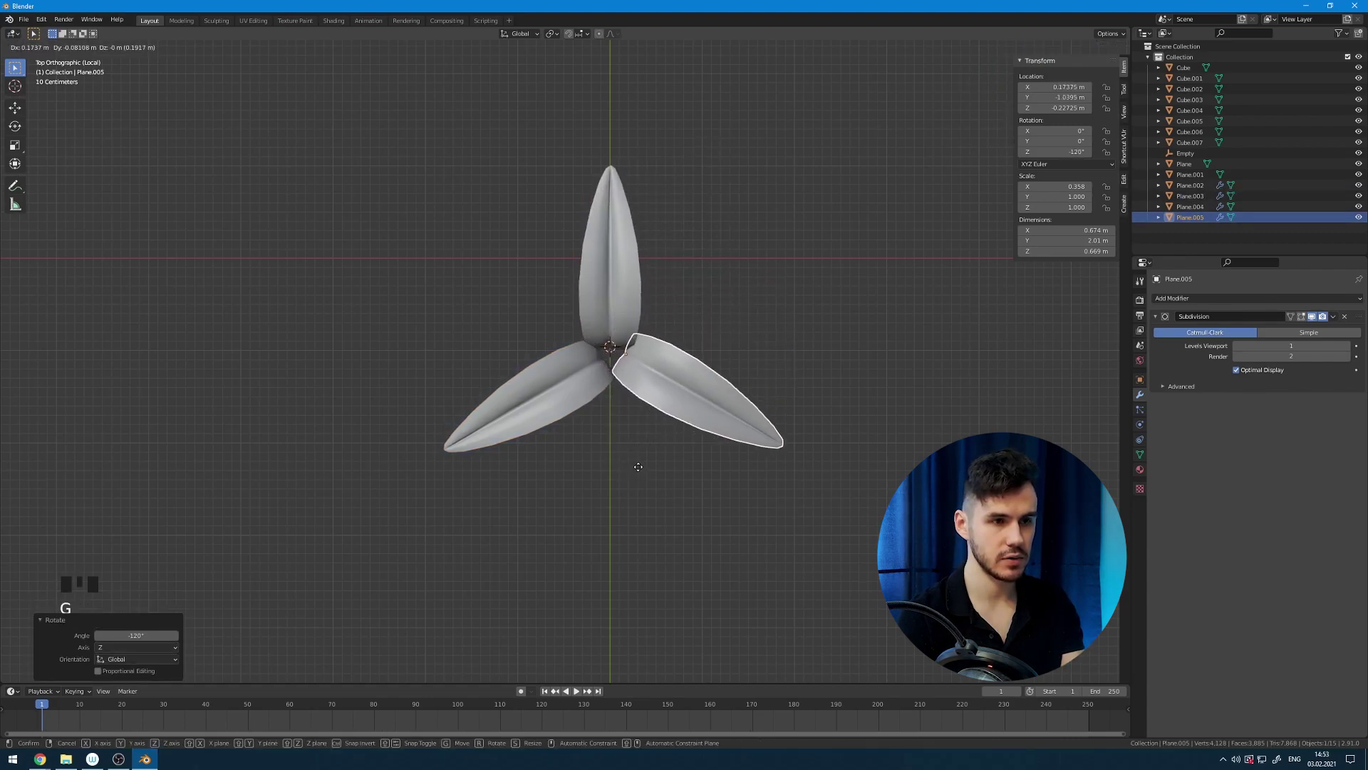
drag(572, 287, 694, 432)
middle_click(667, 337)
Duplicate the three leaves as a tilted upper set and join all six into Plane.004.
key(shift+d)
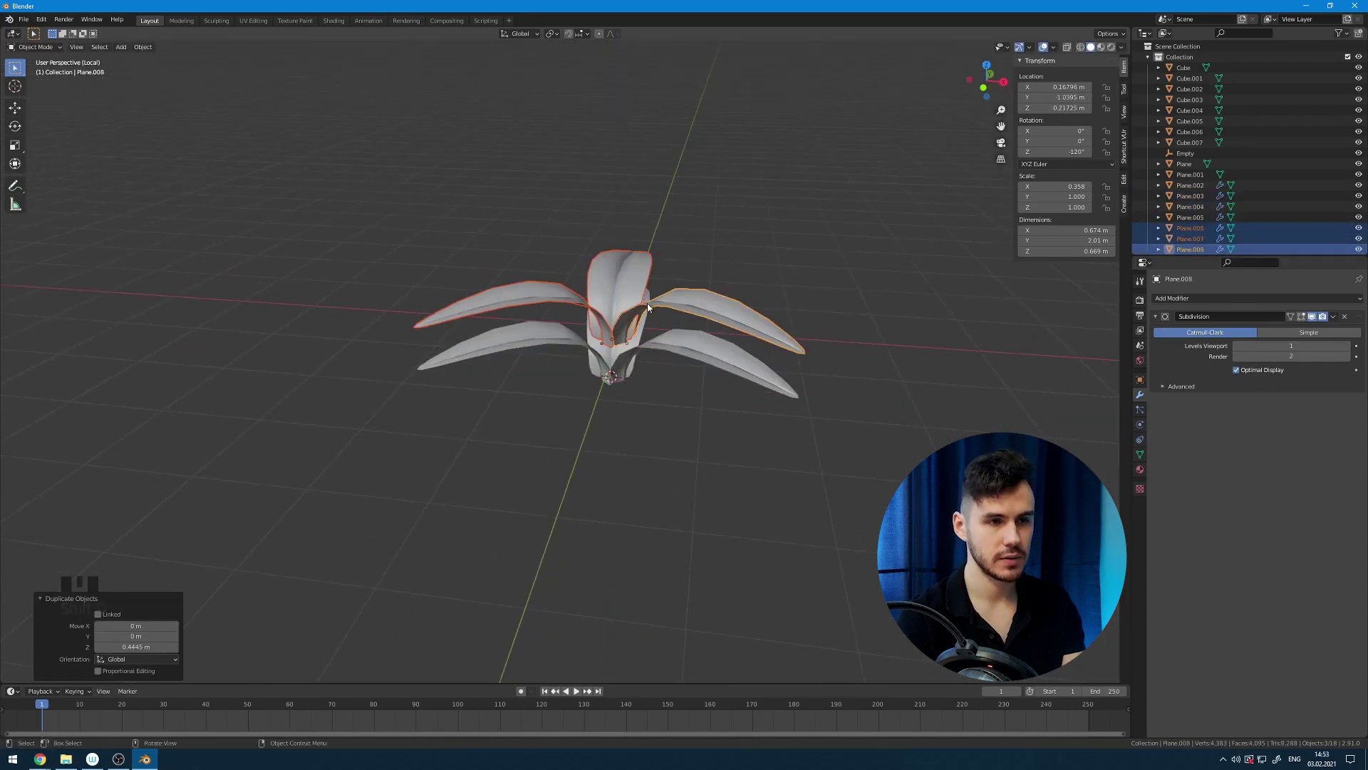
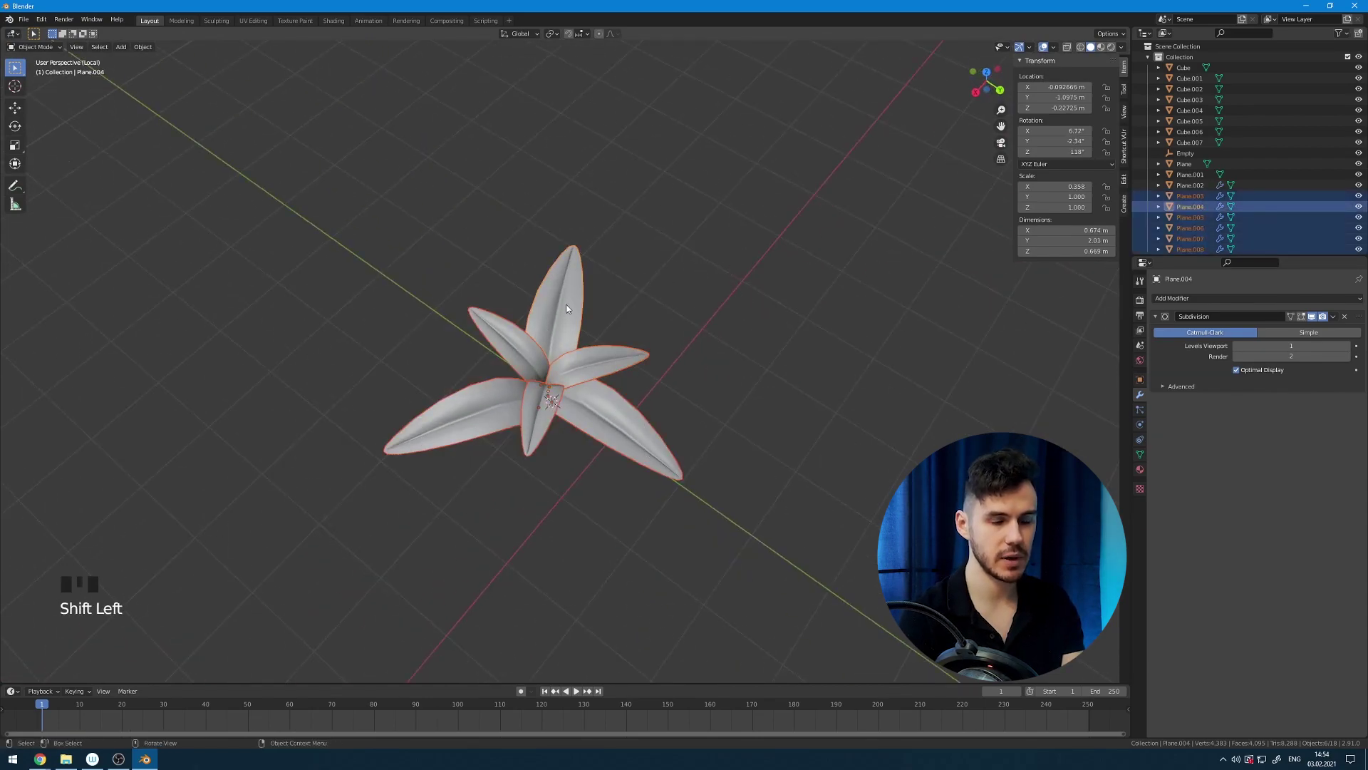
key(ctrl+j)
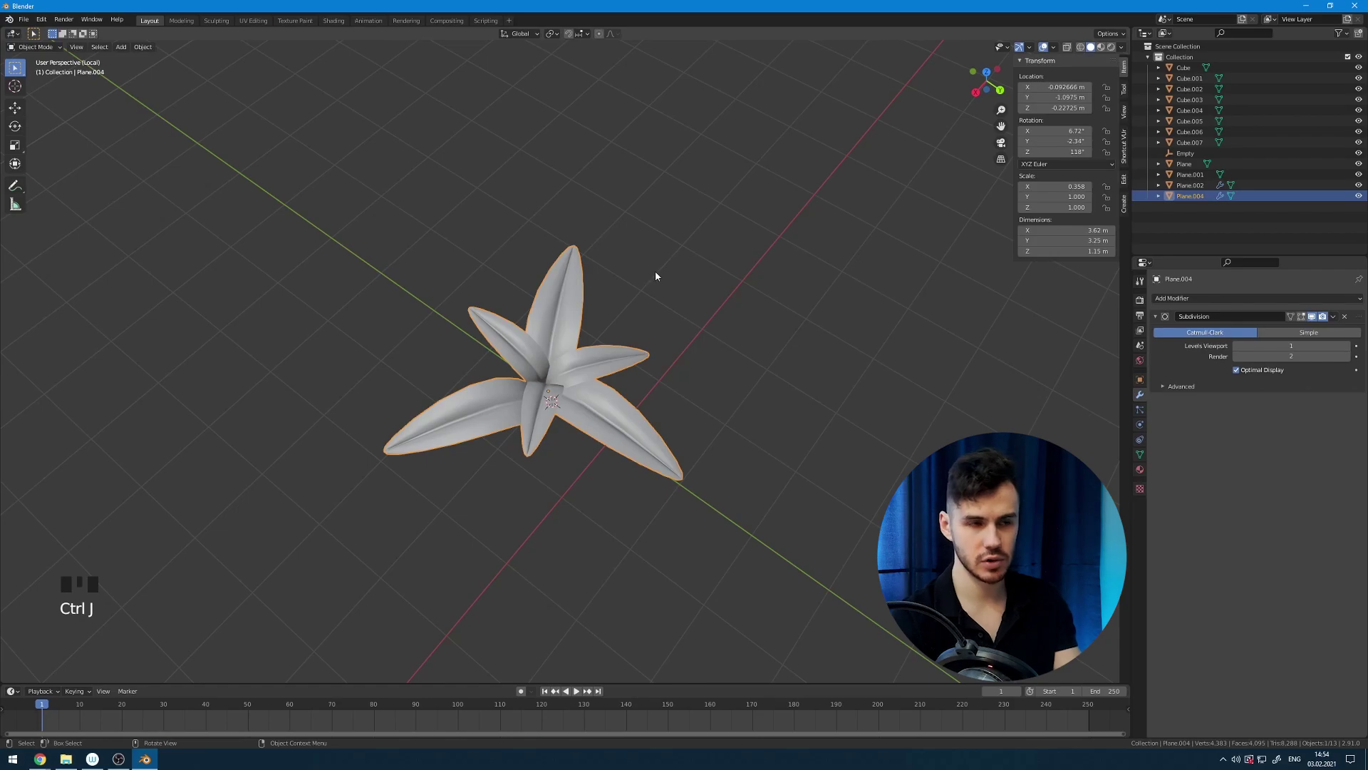
click(658, 276)
Leave local view and shrink the plant, placing it beside the portal's base from top view.
middle_click(605, 234)
key(KP_Divide)
scroll(down, 3)
drag(616, 257, 520, 337)
key(KP_7)
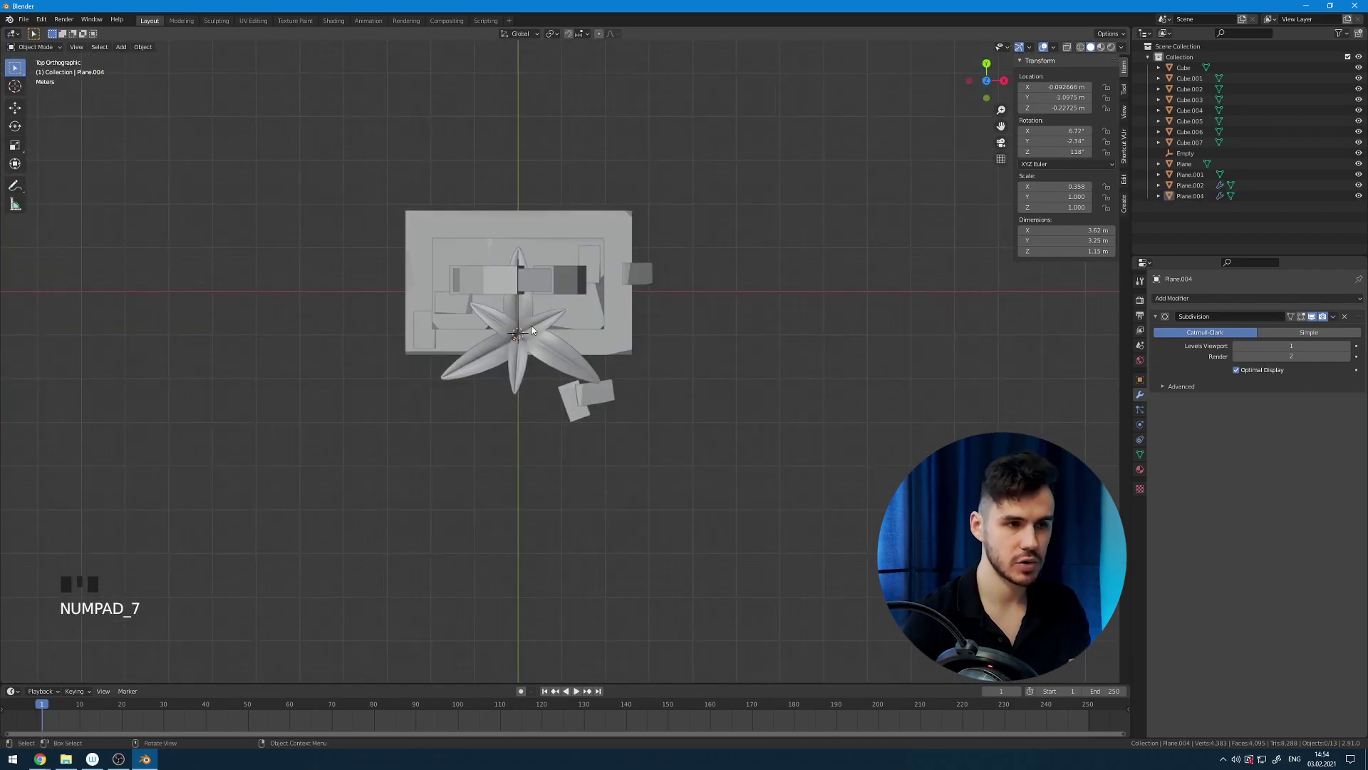
click(535, 329)
key(s)
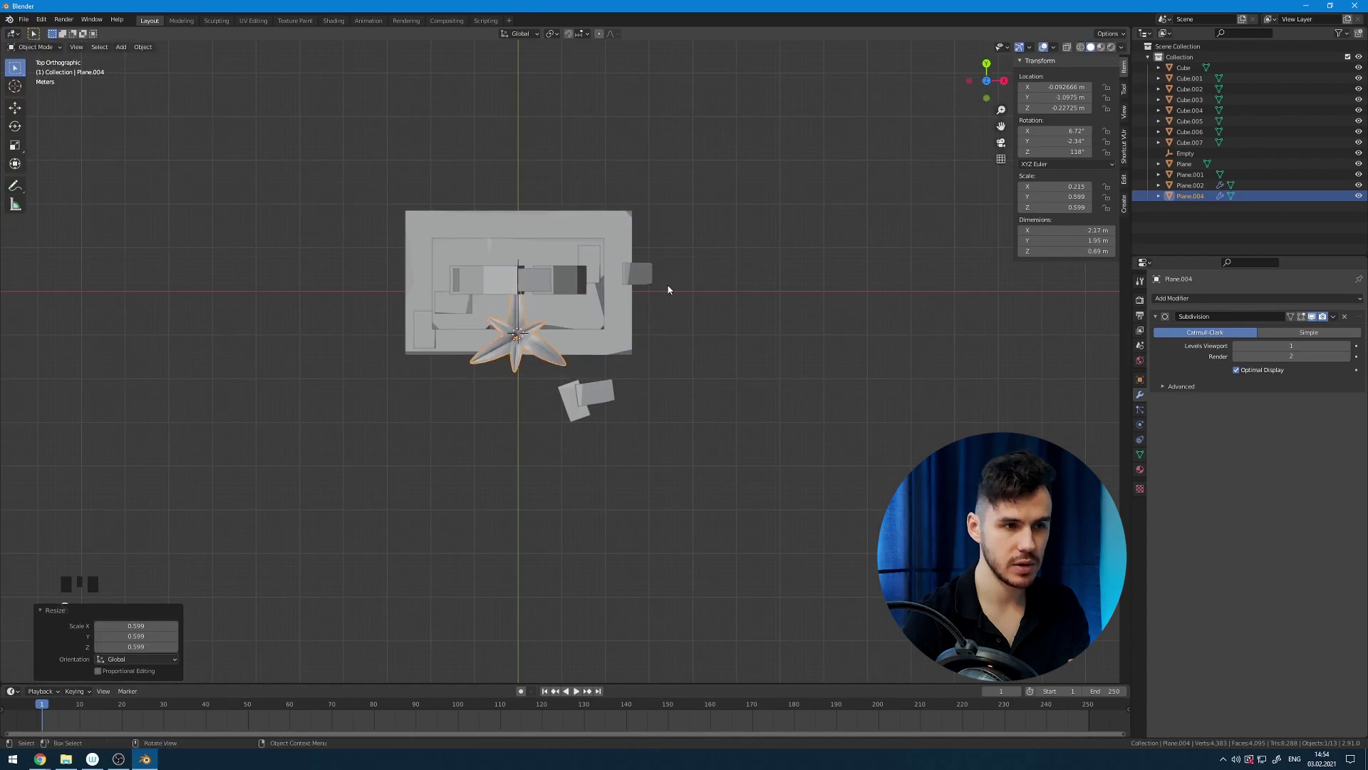
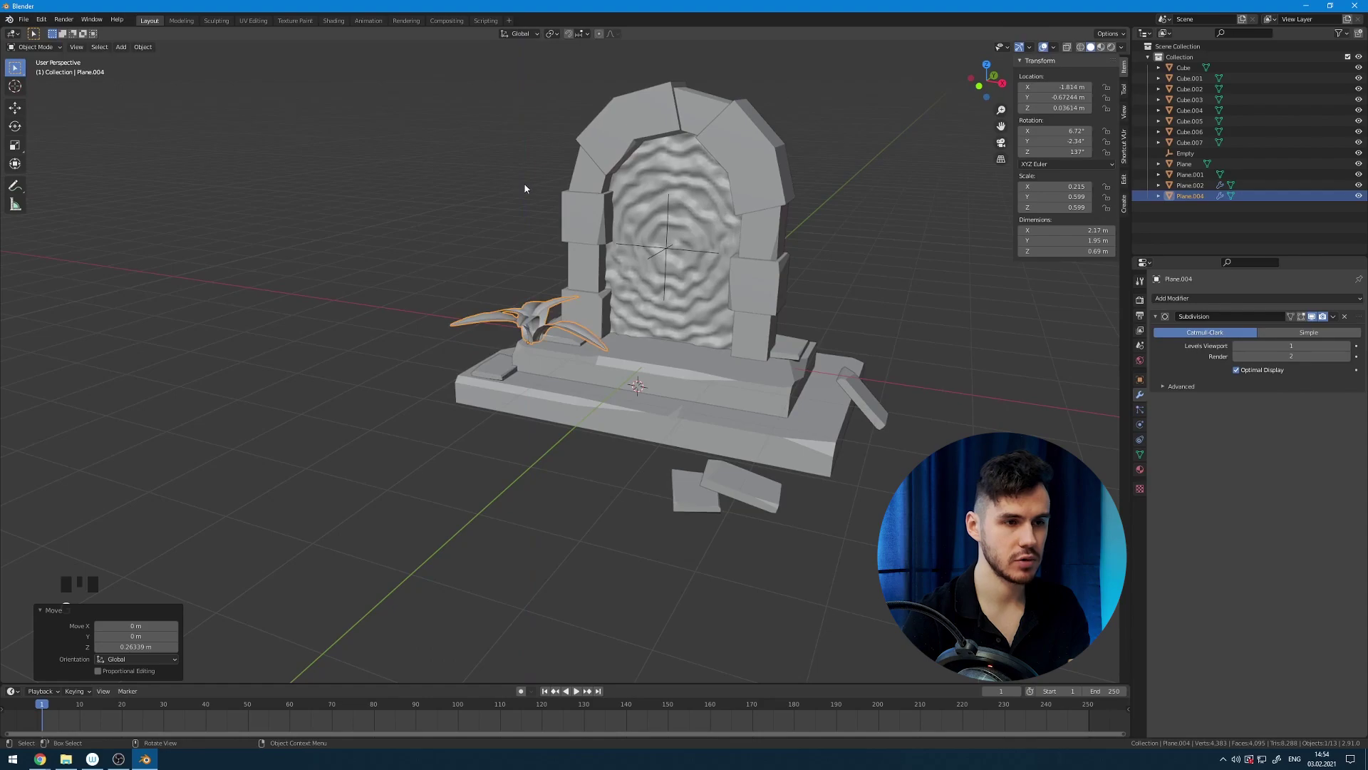
Duplicate the plant with Shift+D, scale and tilt the copy, and place it atop the arch.
drag(605, 211, 567, 239)
scroll(down, 3)
middle_click(576, 234)
scroll(up, 3)
drag(617, 236, 568, 232)
key(KP_7)
key(shift+d)
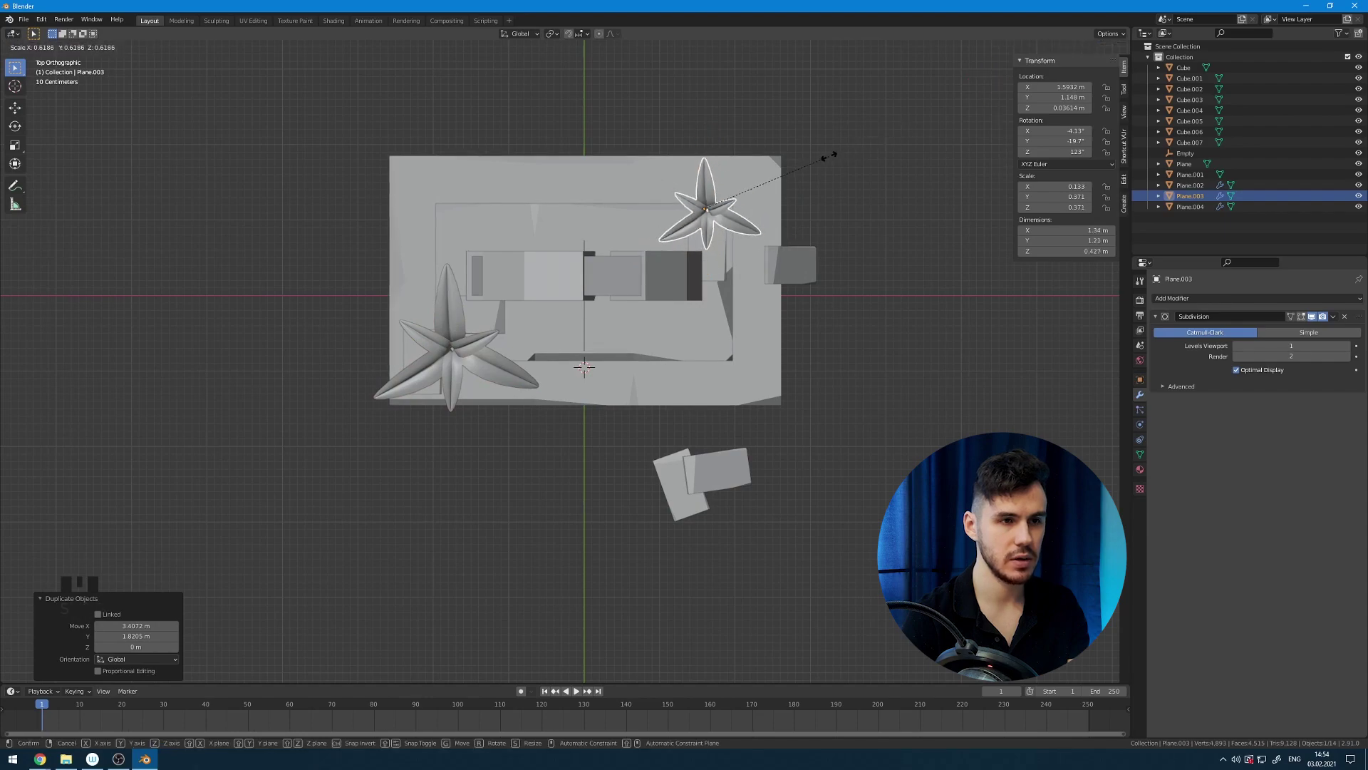
middle_click(771, 179)
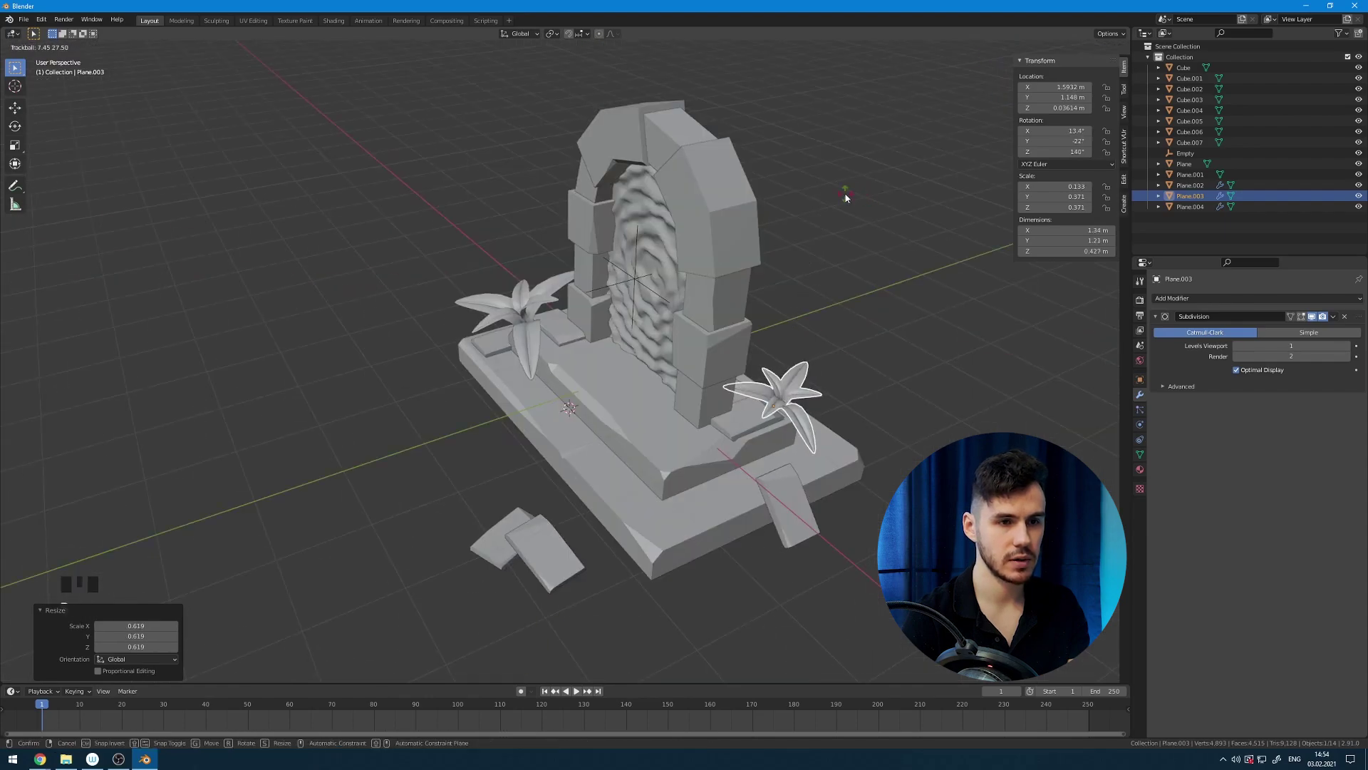
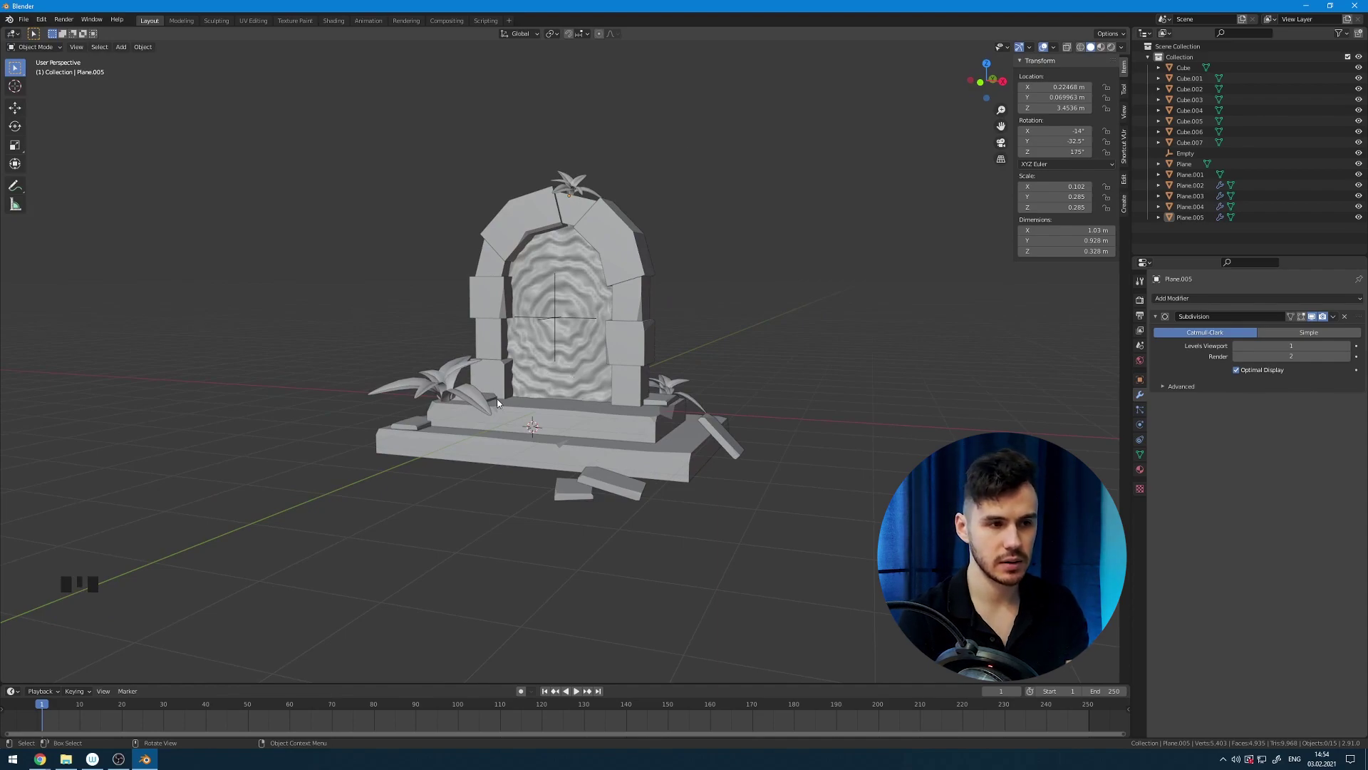
click(494, 398)
Duplicate a stone slab with Shift+D to make the new block Cube.008.
key(shift+d)
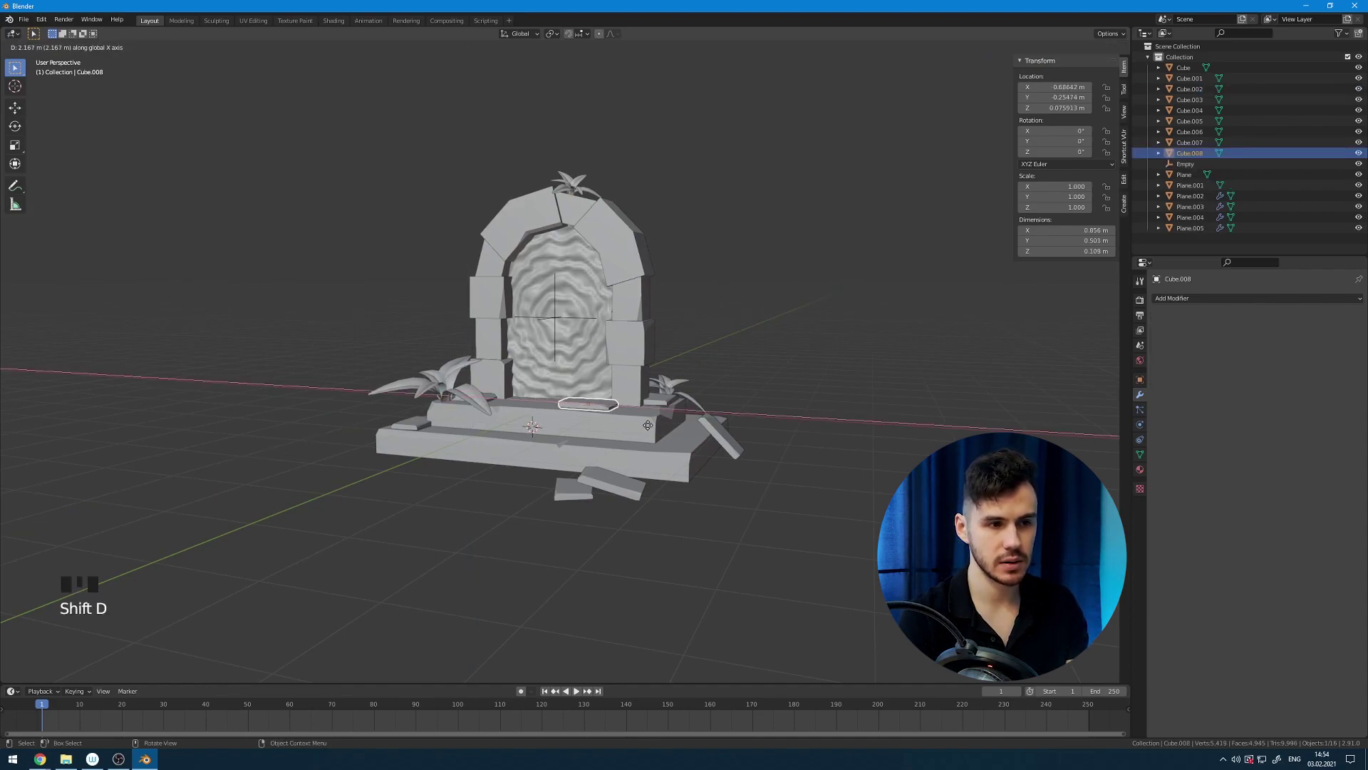
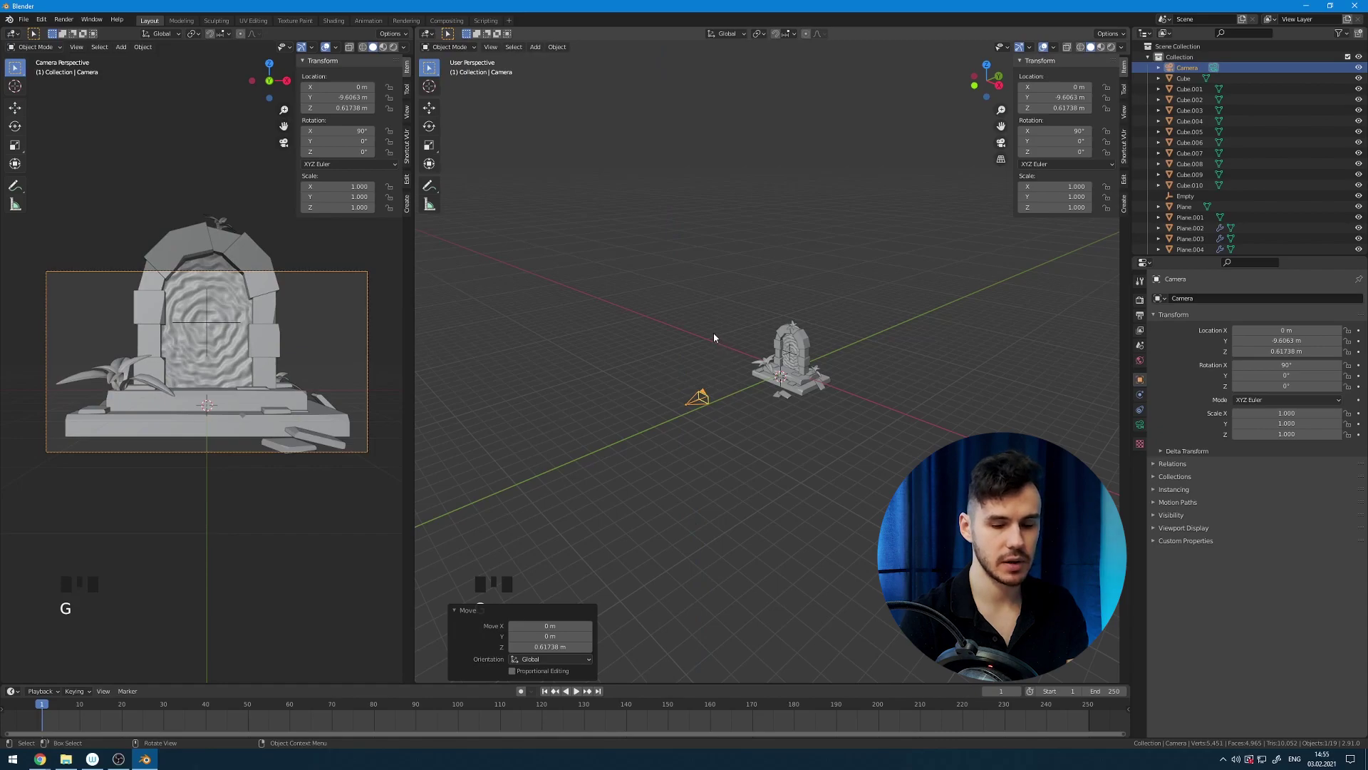
From top view, move the camera aside, rotate it about 30° around Z and dolly it back.
key(KP_7)
key(g)
key(r)
key(g)
key(g)
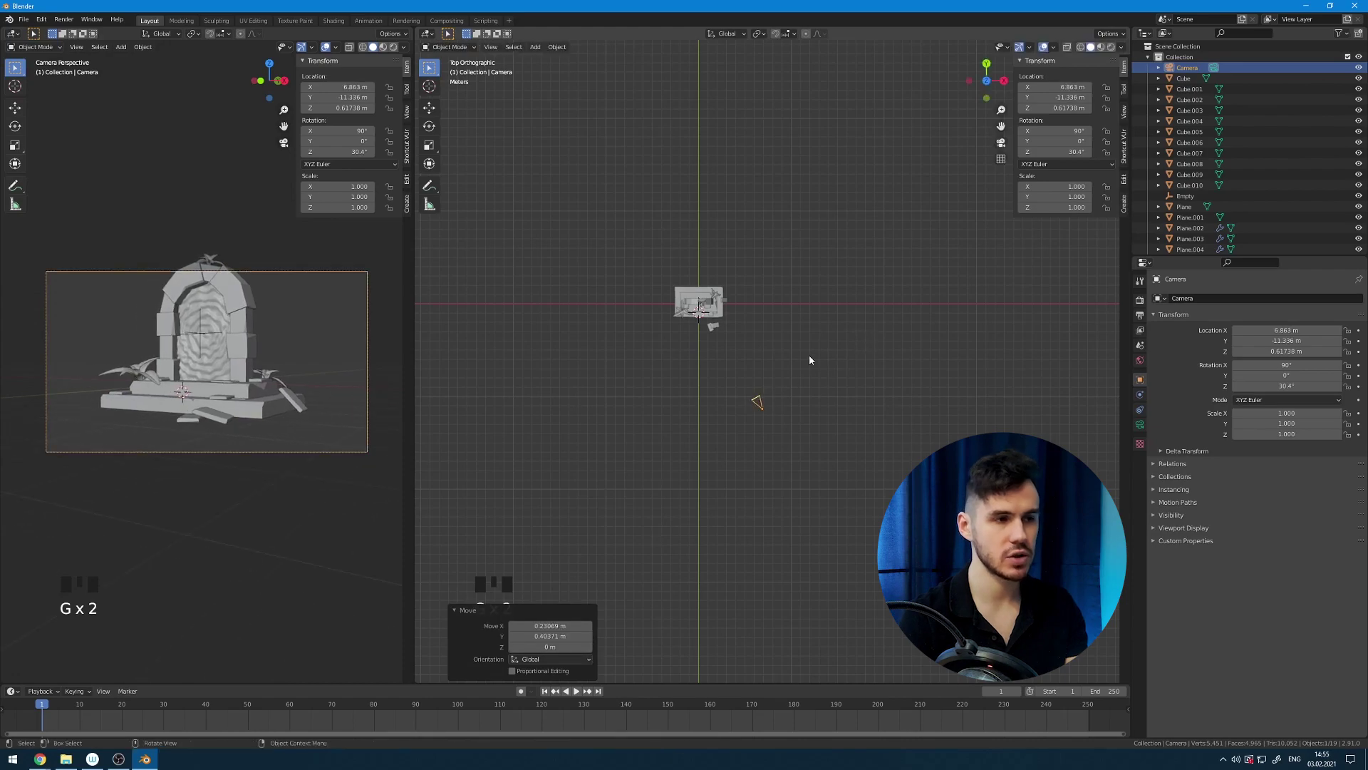
key(g)
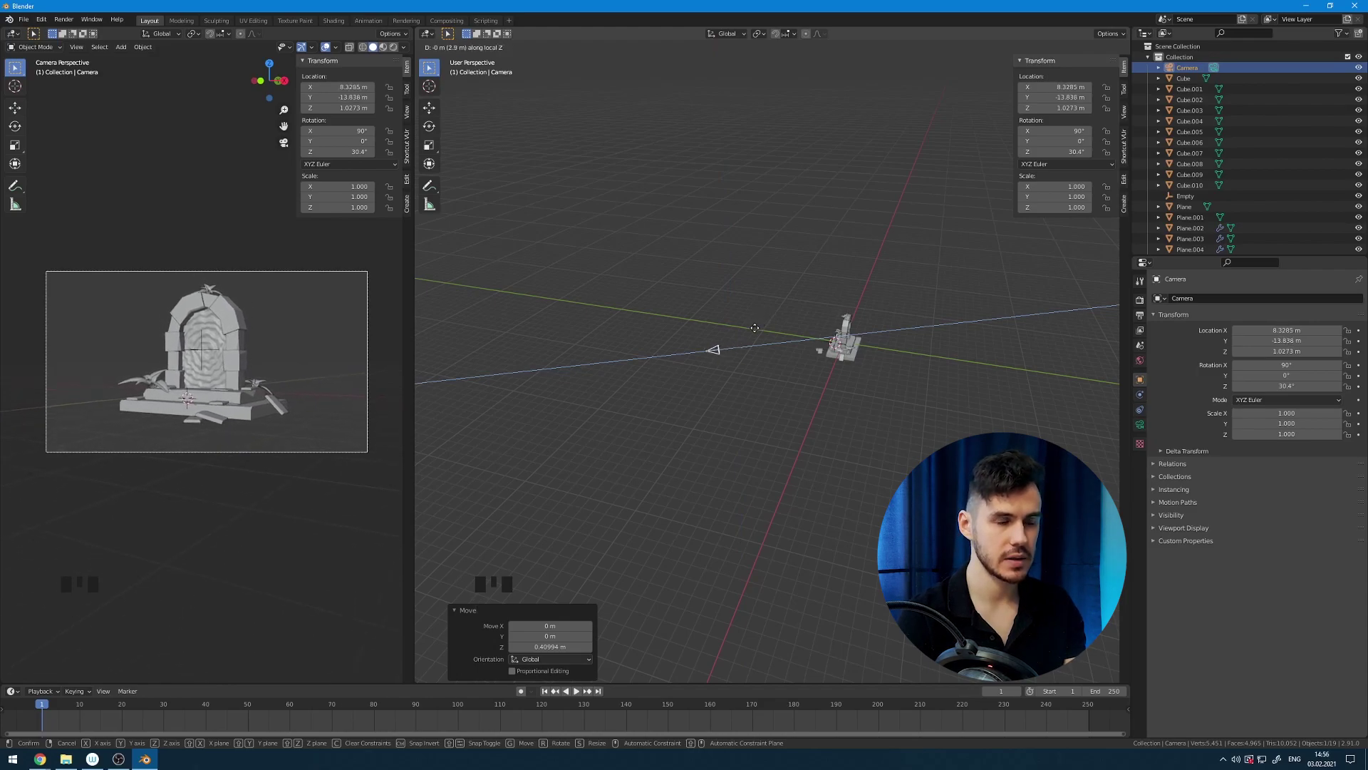
Raise the camera, then add a huge plane scaled up and lifted to the portal's base.
key(g)
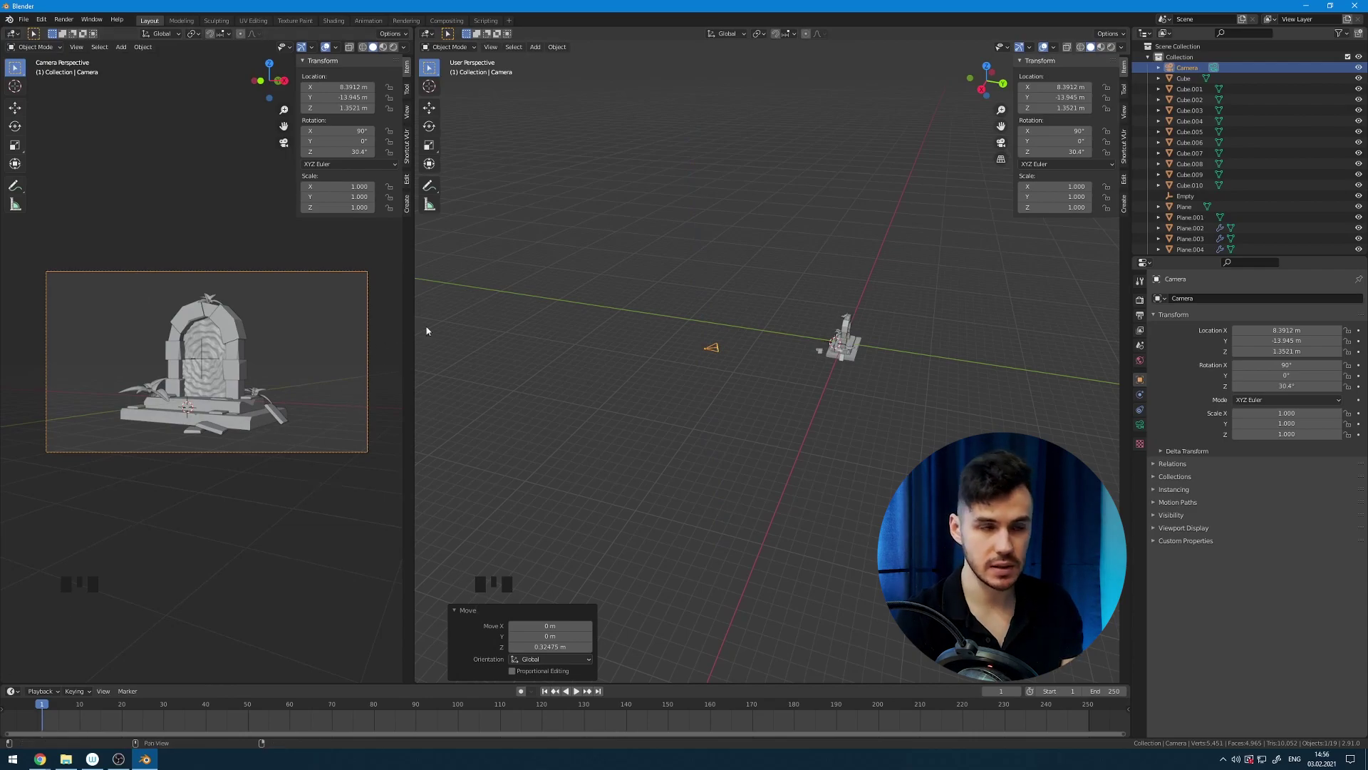
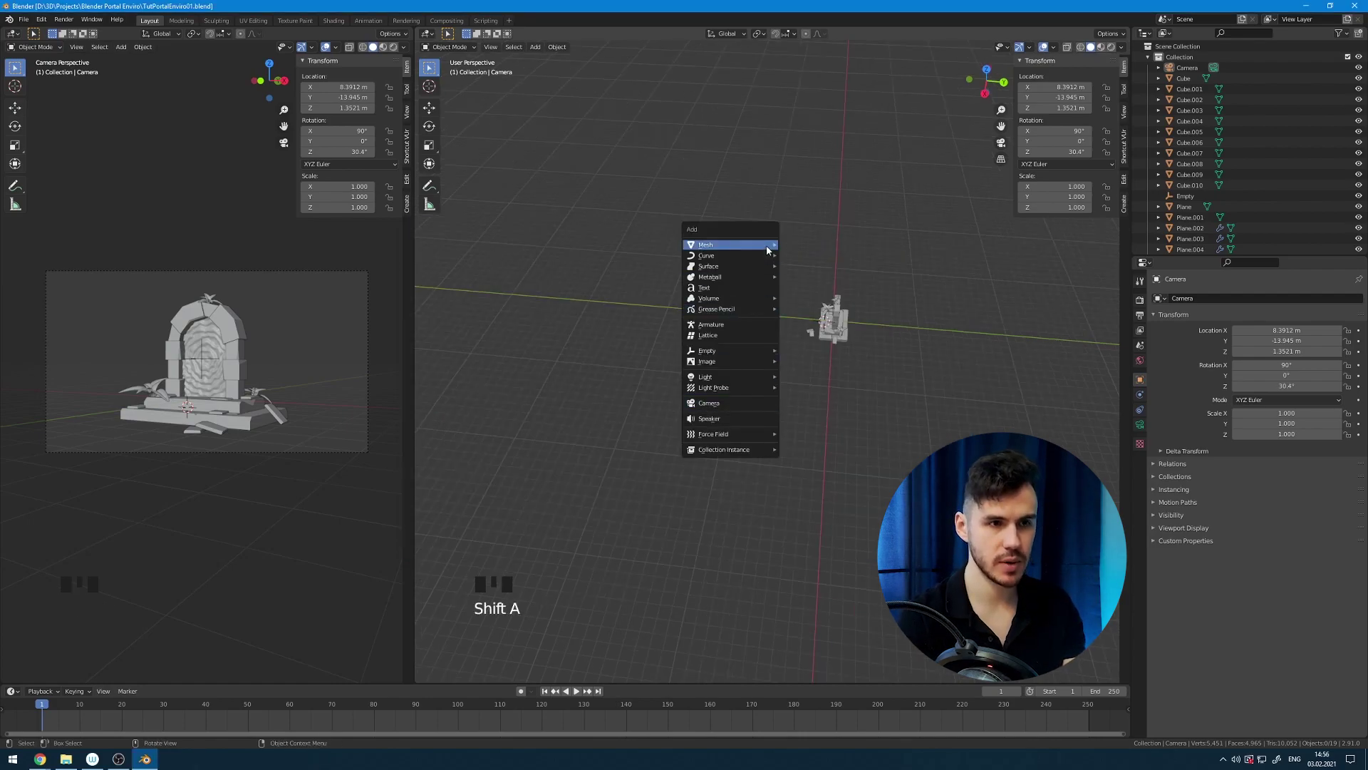
key(shift+a)
key(s)
key(KP_1)
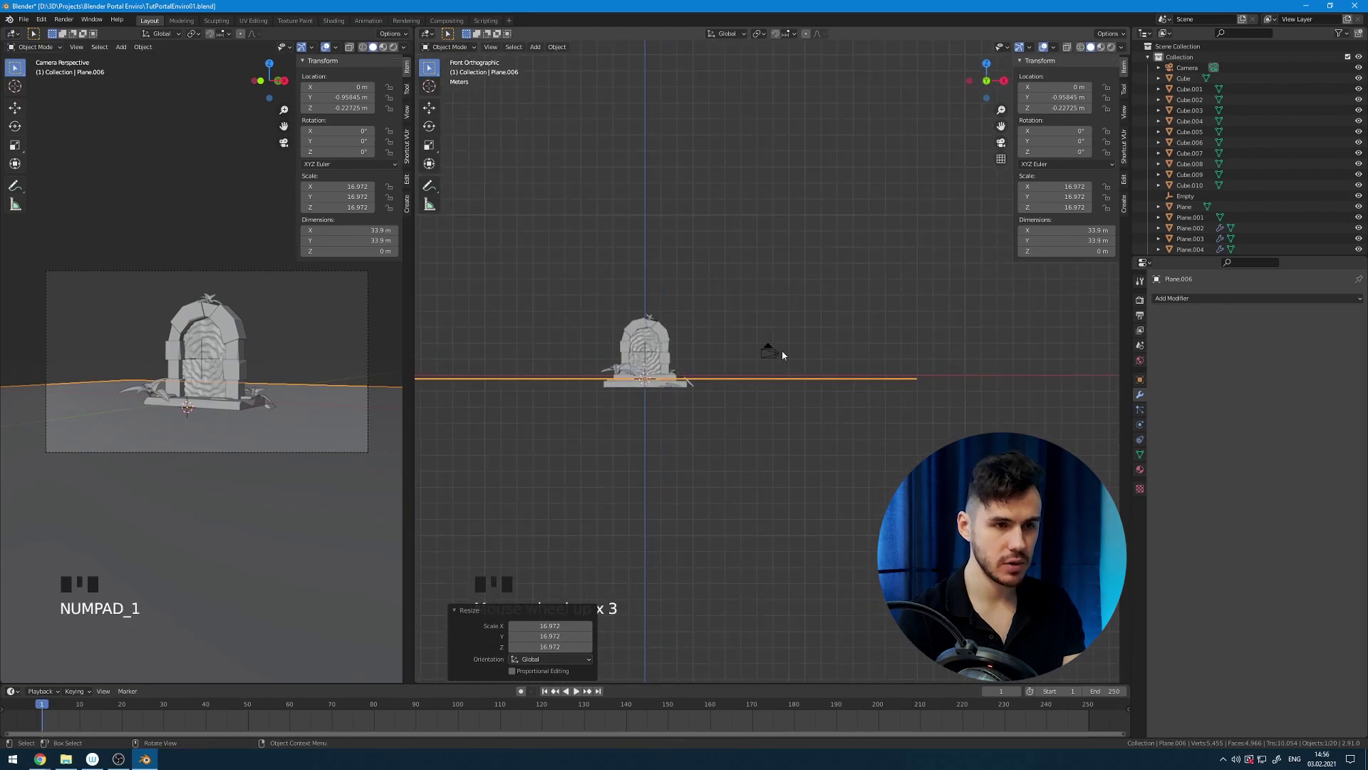
key(g)
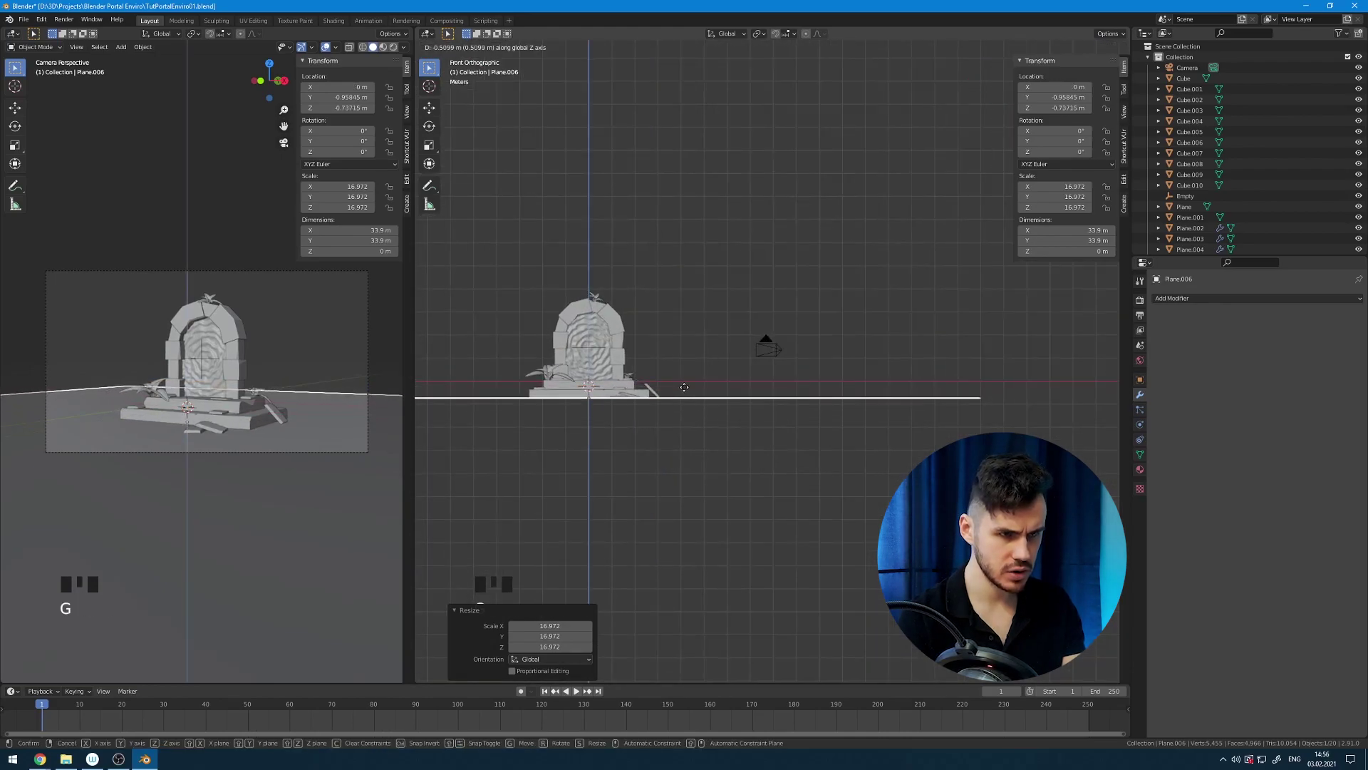
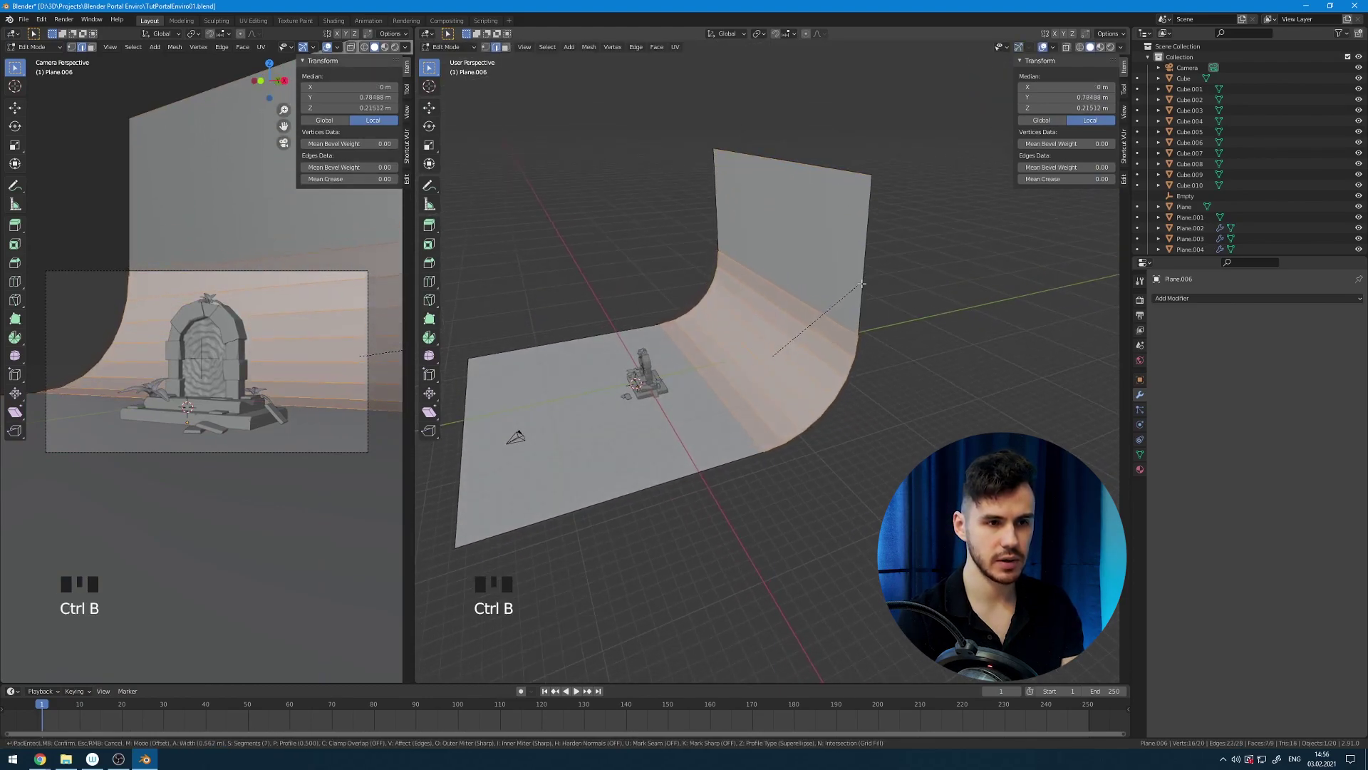
Finish the curved backdrop edit and rotate the backdrop about 32° around Z.
key(Tab)
drag(779, 295, 761, 310)
drag(761, 311, 802, 277)
key(KP_7)
key(r)
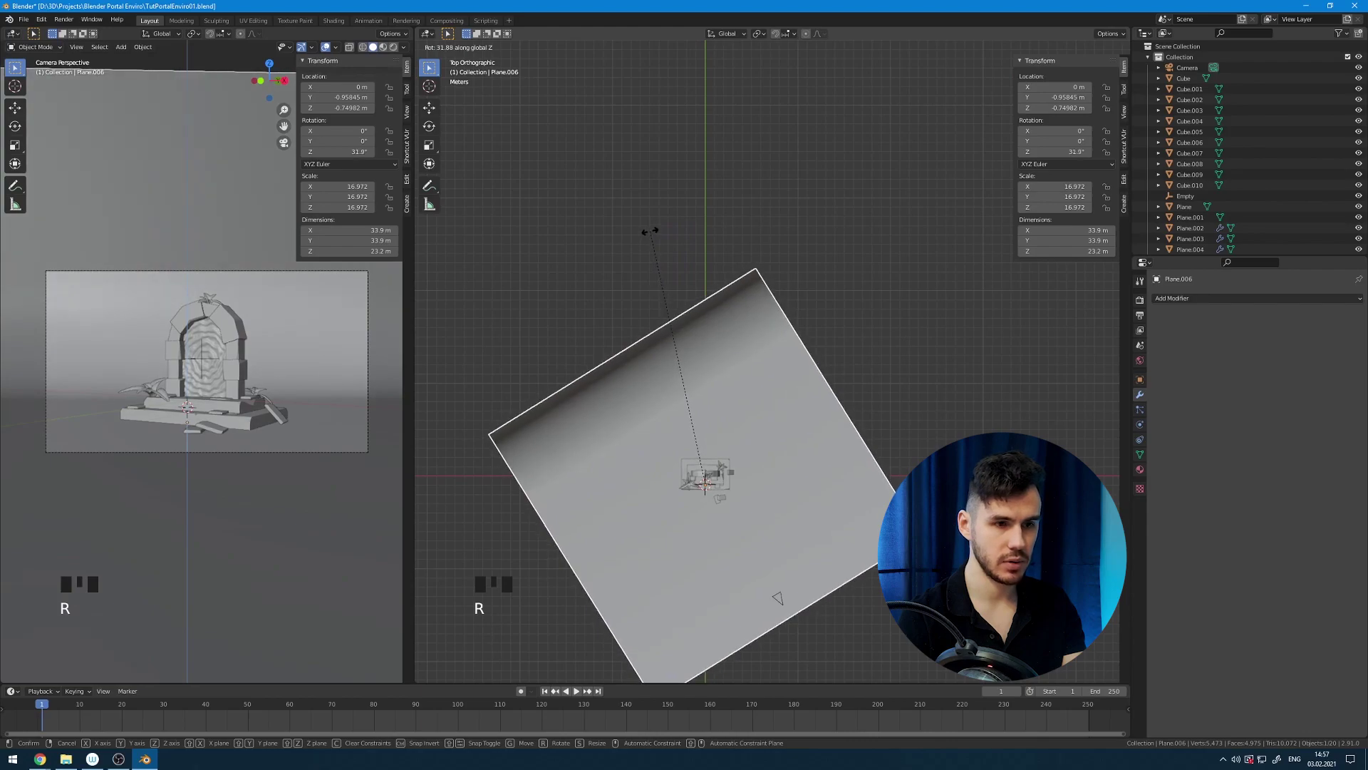
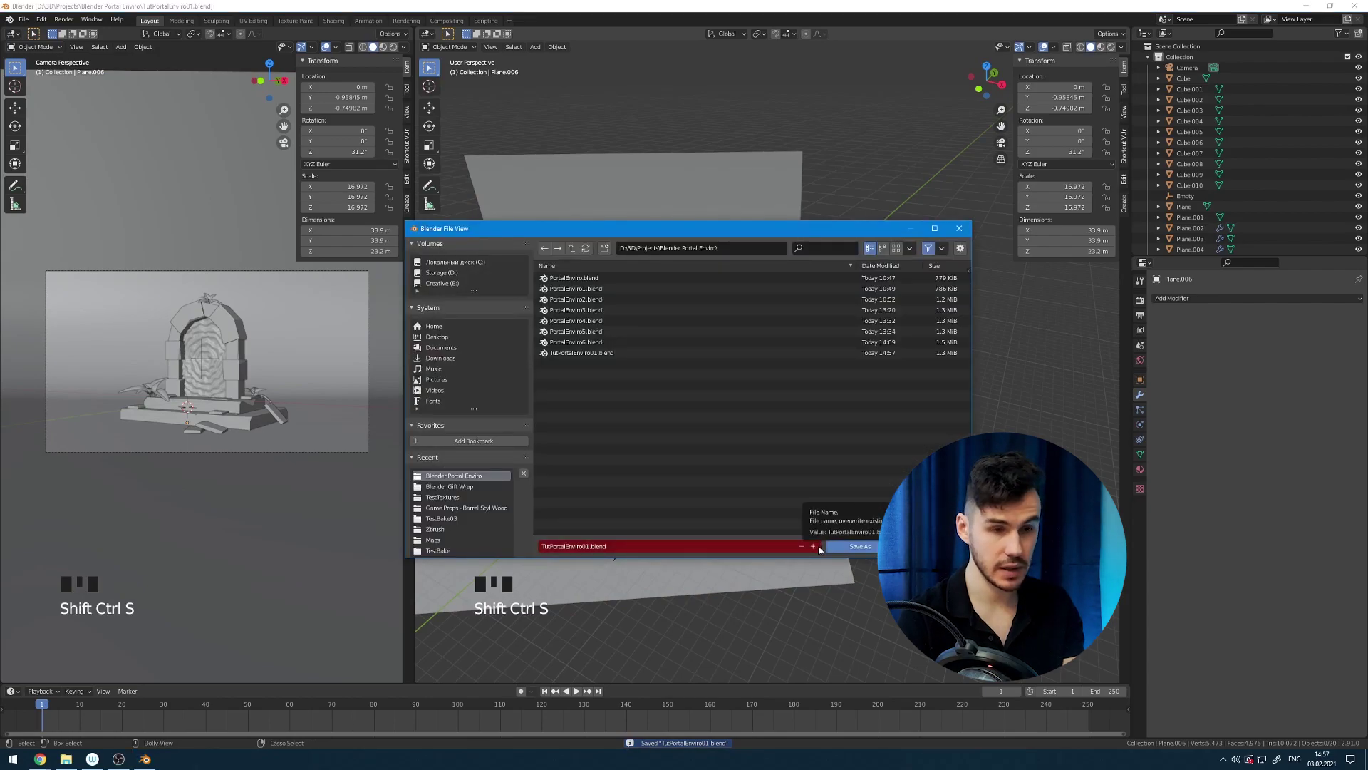
Add an area light and enable Ambient Occlusion, Bloom and Screen Space Reflections in Eevee.
drag(763, 408, 662, 454)
key(shift+a)
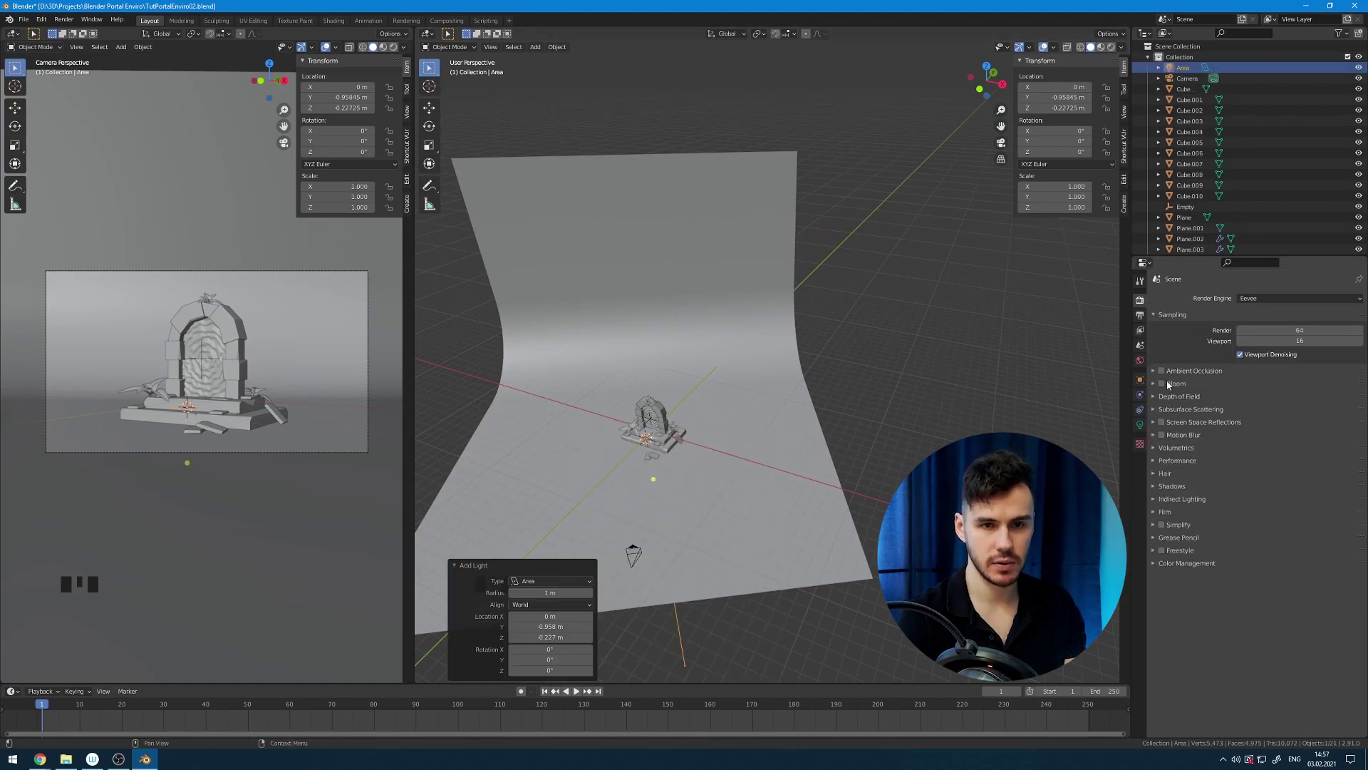
click(1169, 371)
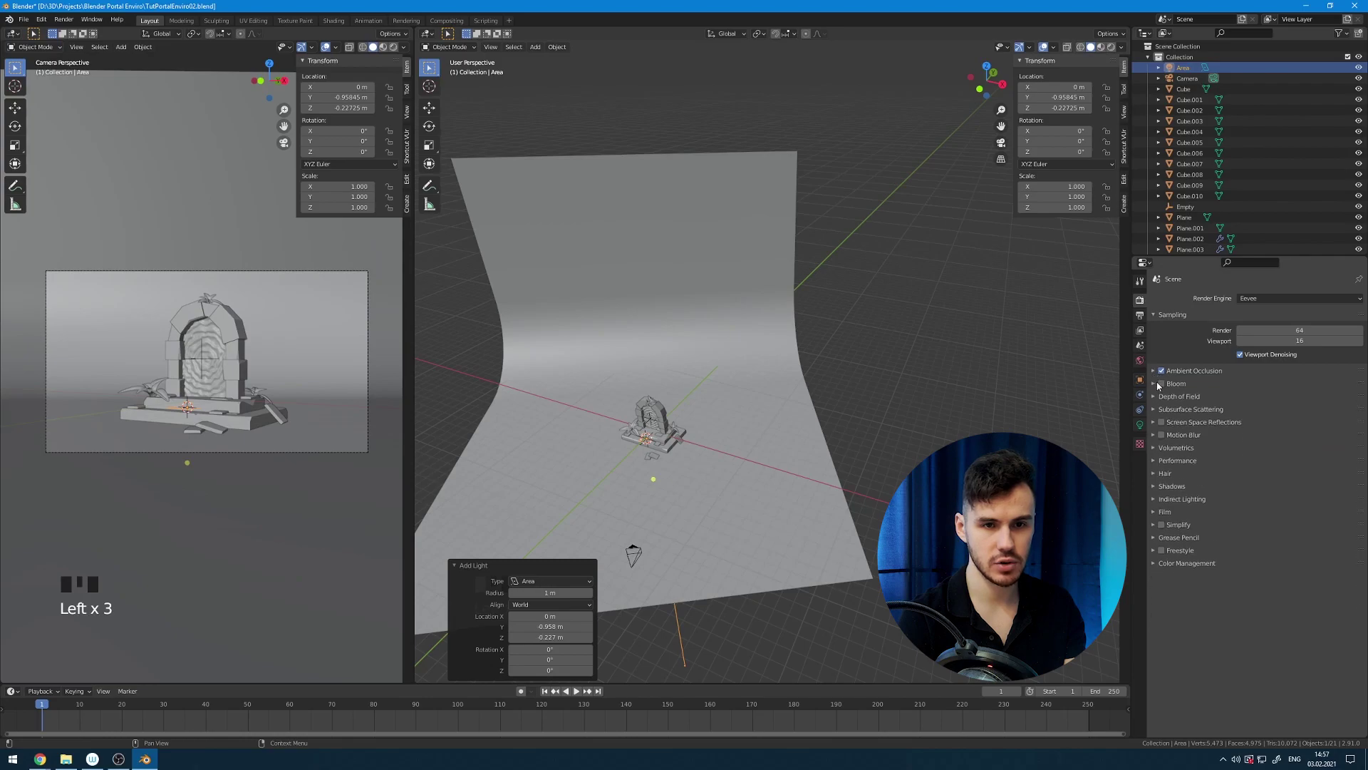
click(1159, 384)
click(1162, 425)
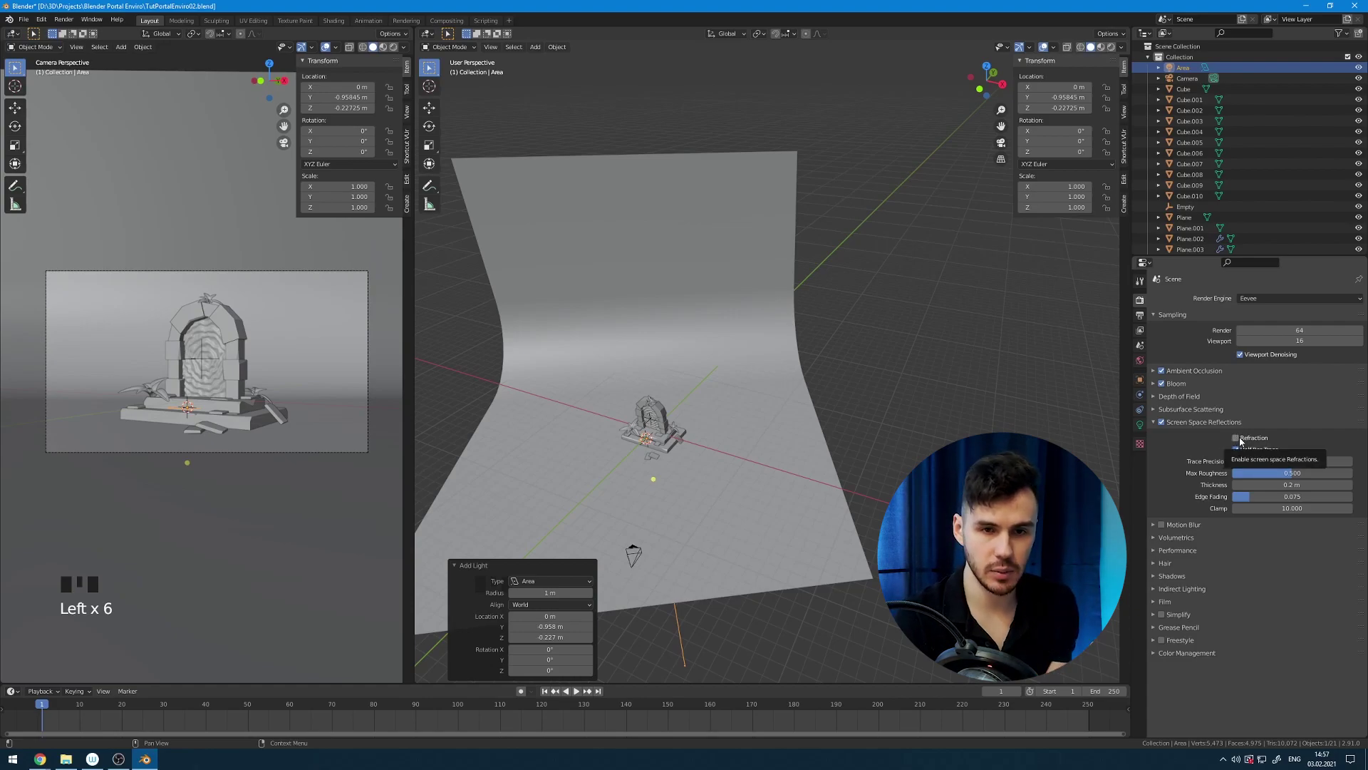
drag(1244, 441, 1268, 587)
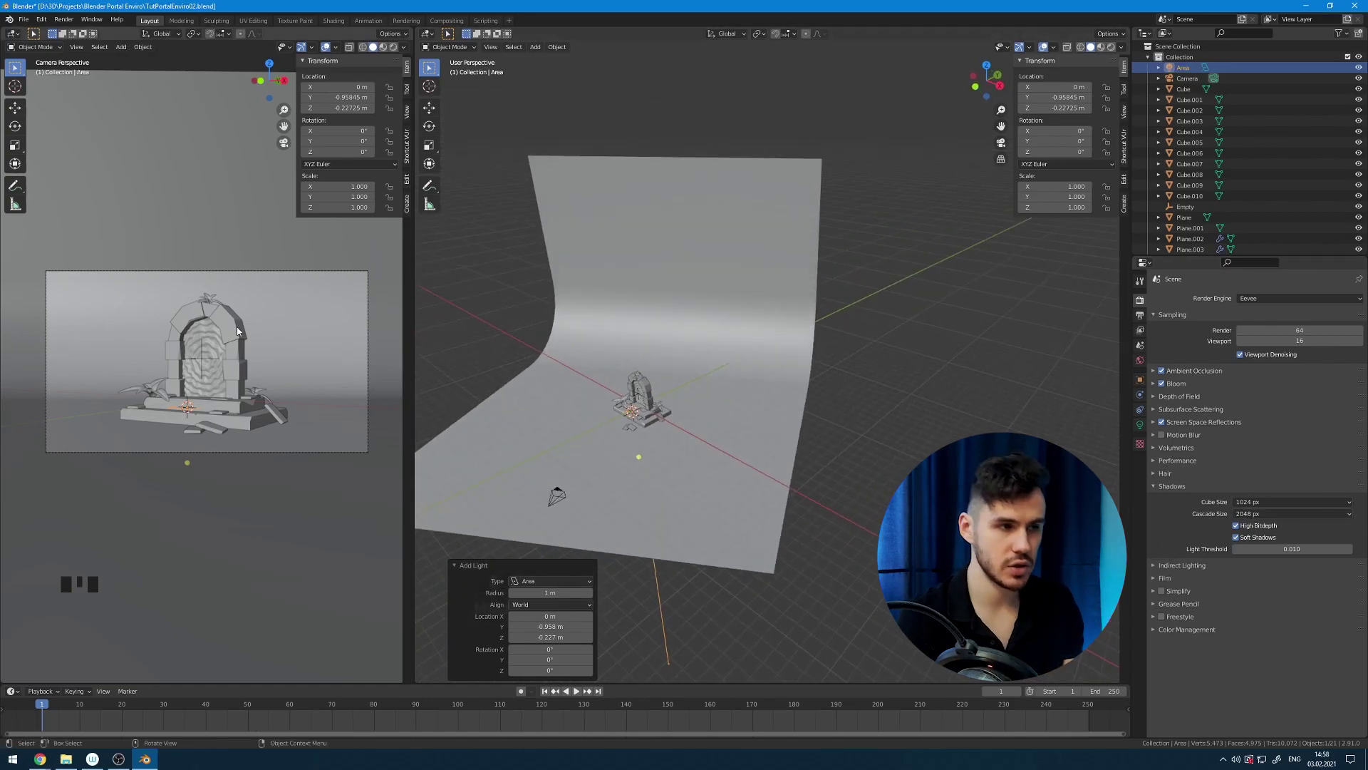
In rendered preview, raise the area light high and off to one side of the portal.
key(z)
key(g)
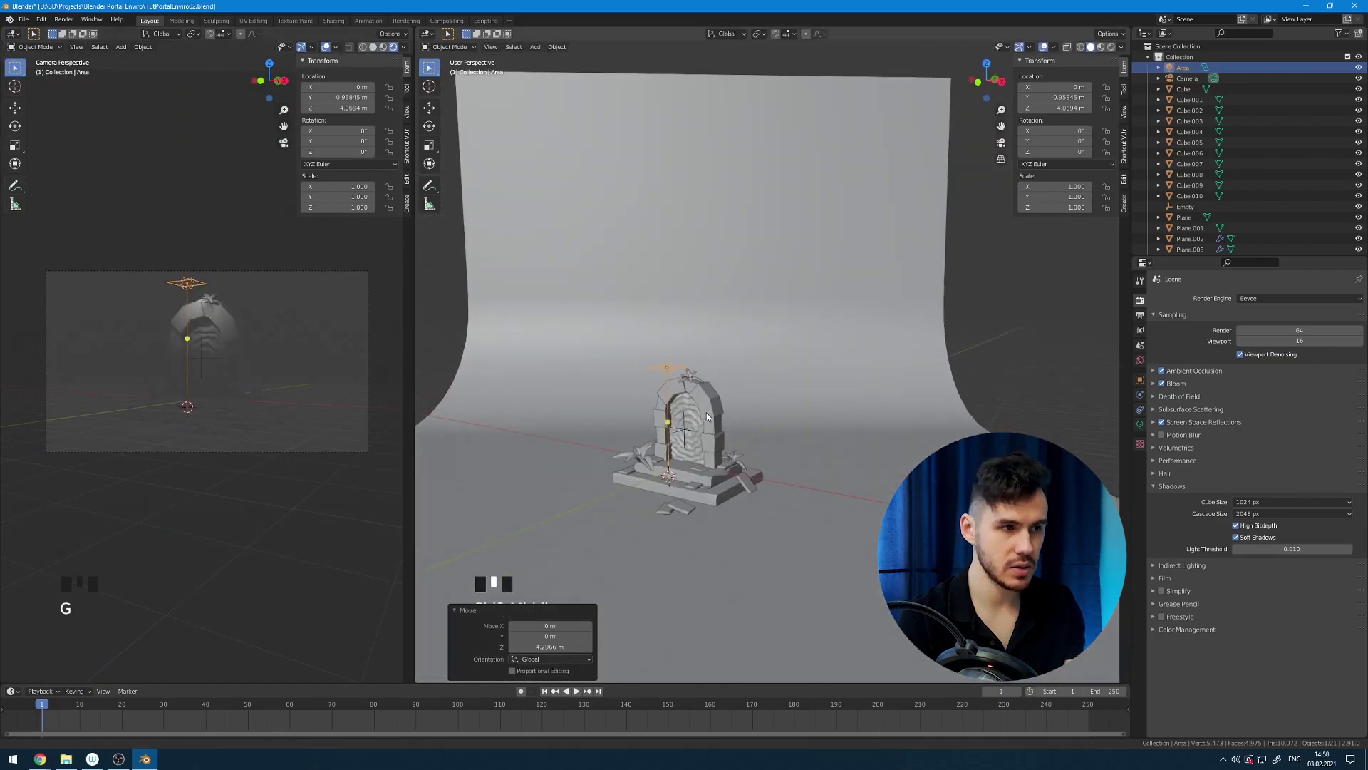
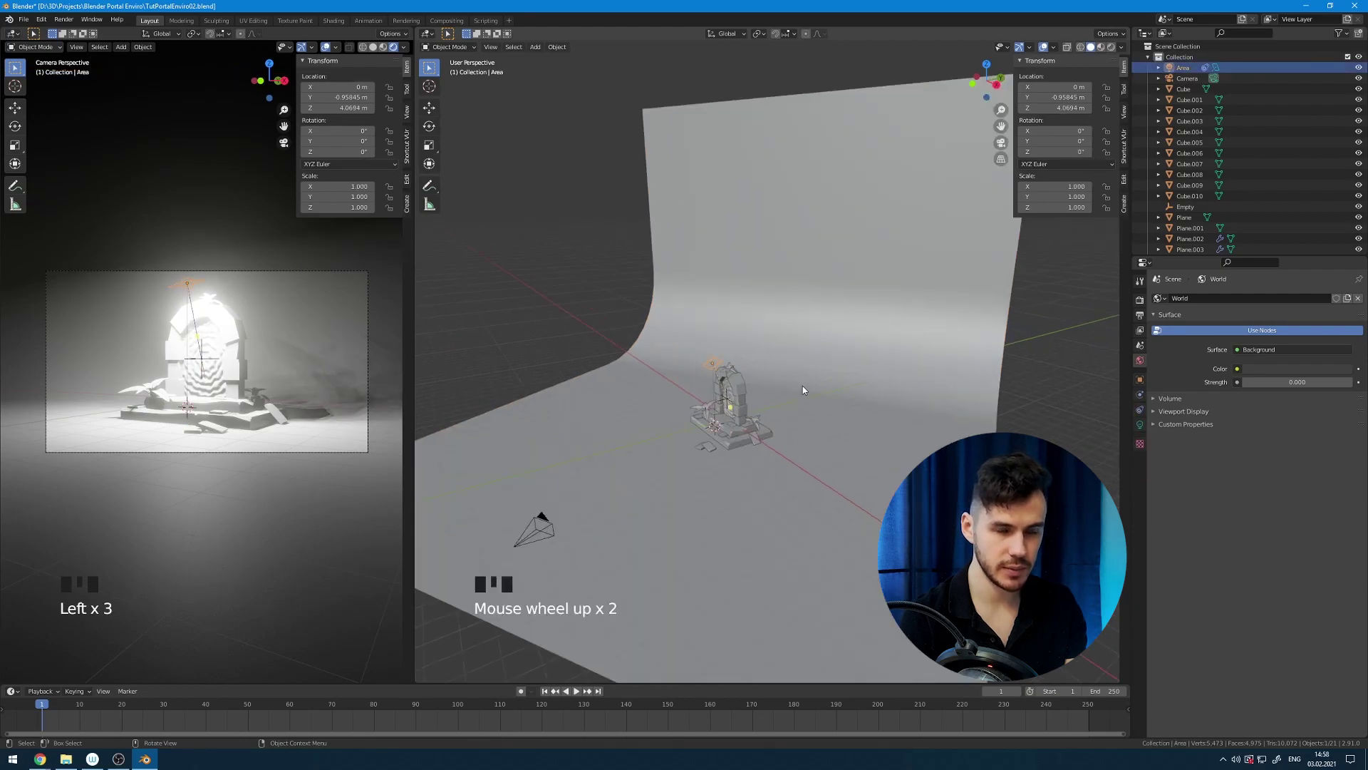
key(g)
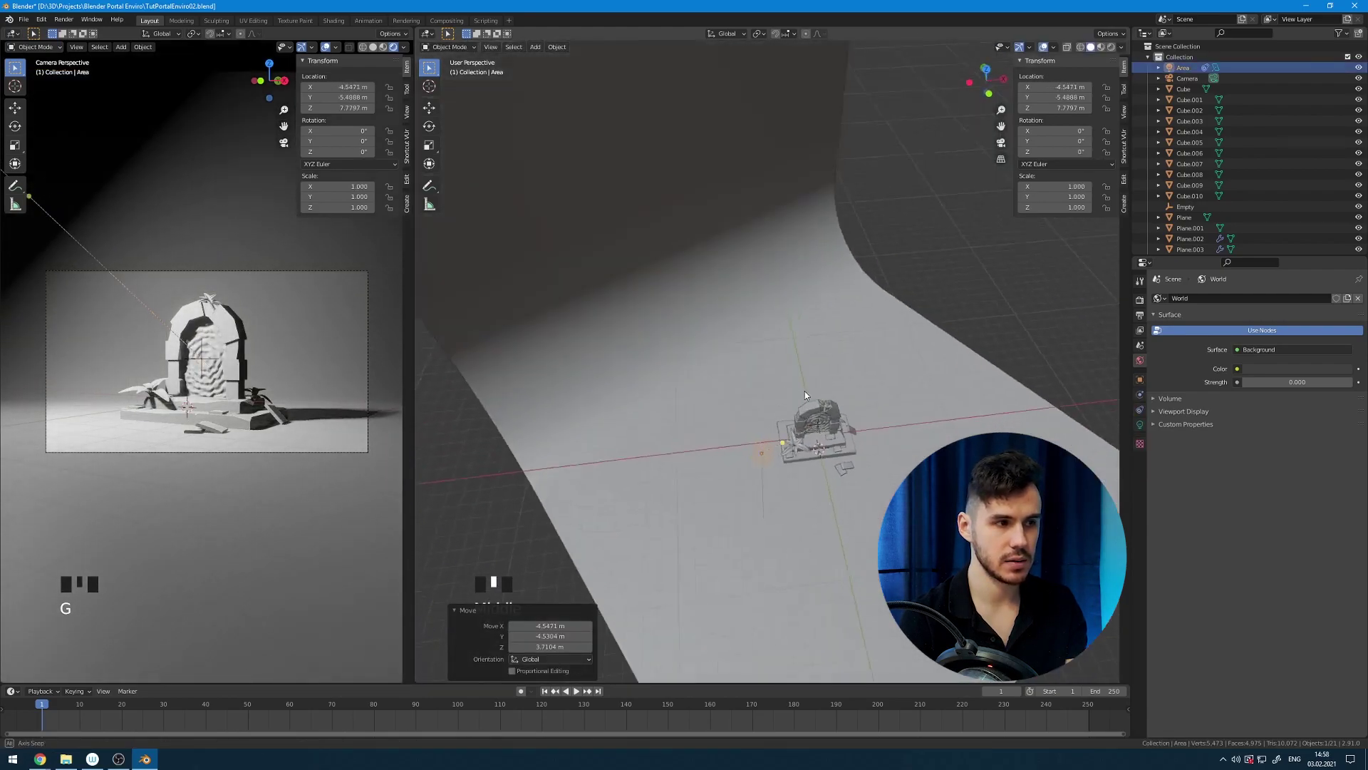
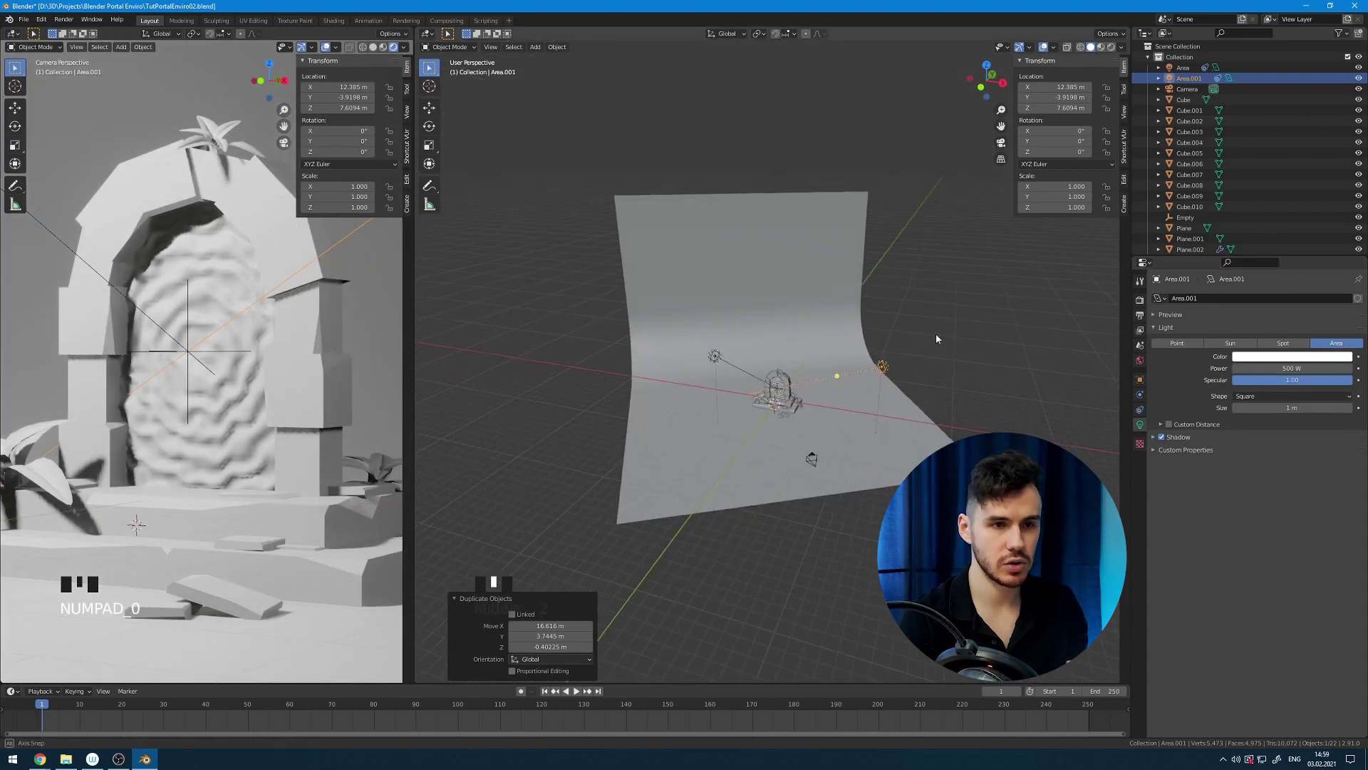
Duplicate the second area light into Area.002 and give it a Track To constraint aimed at the Empty.
key(h)
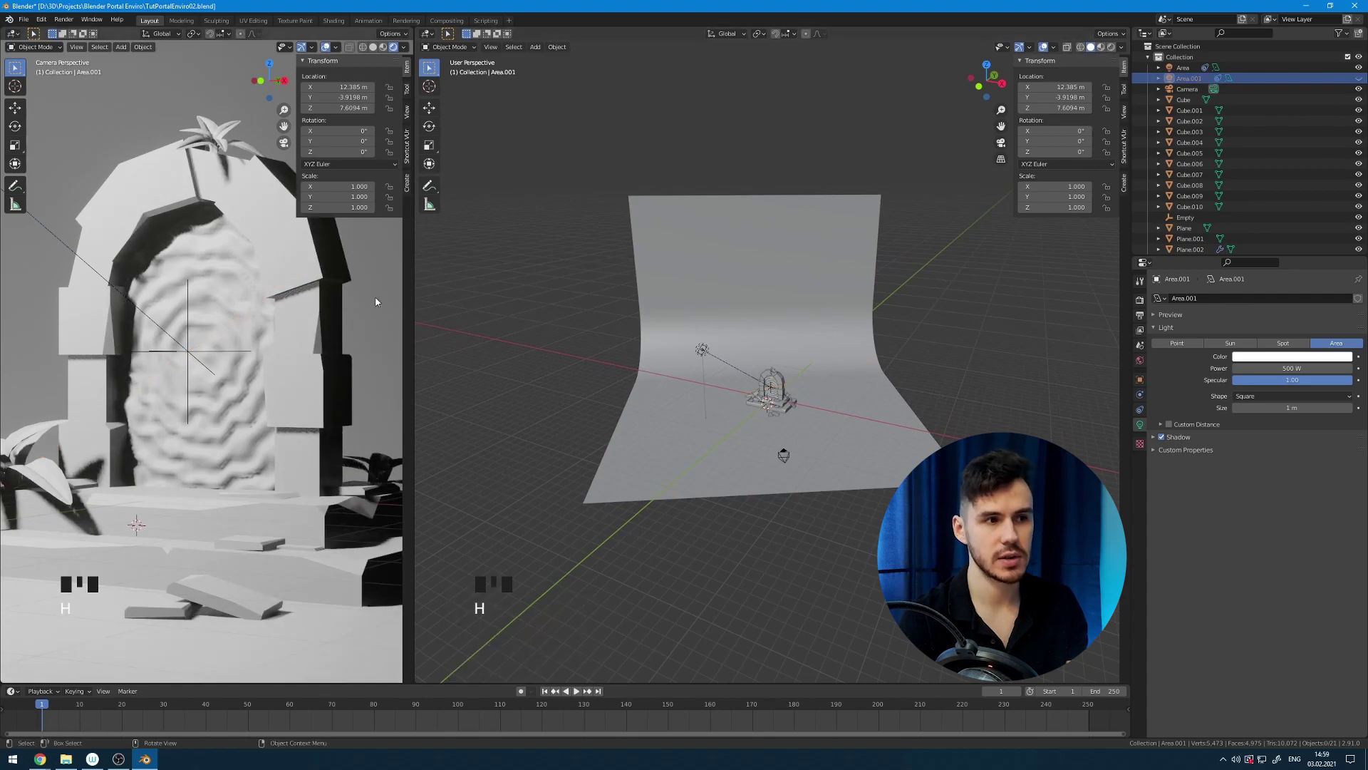
key(ctrl+z)
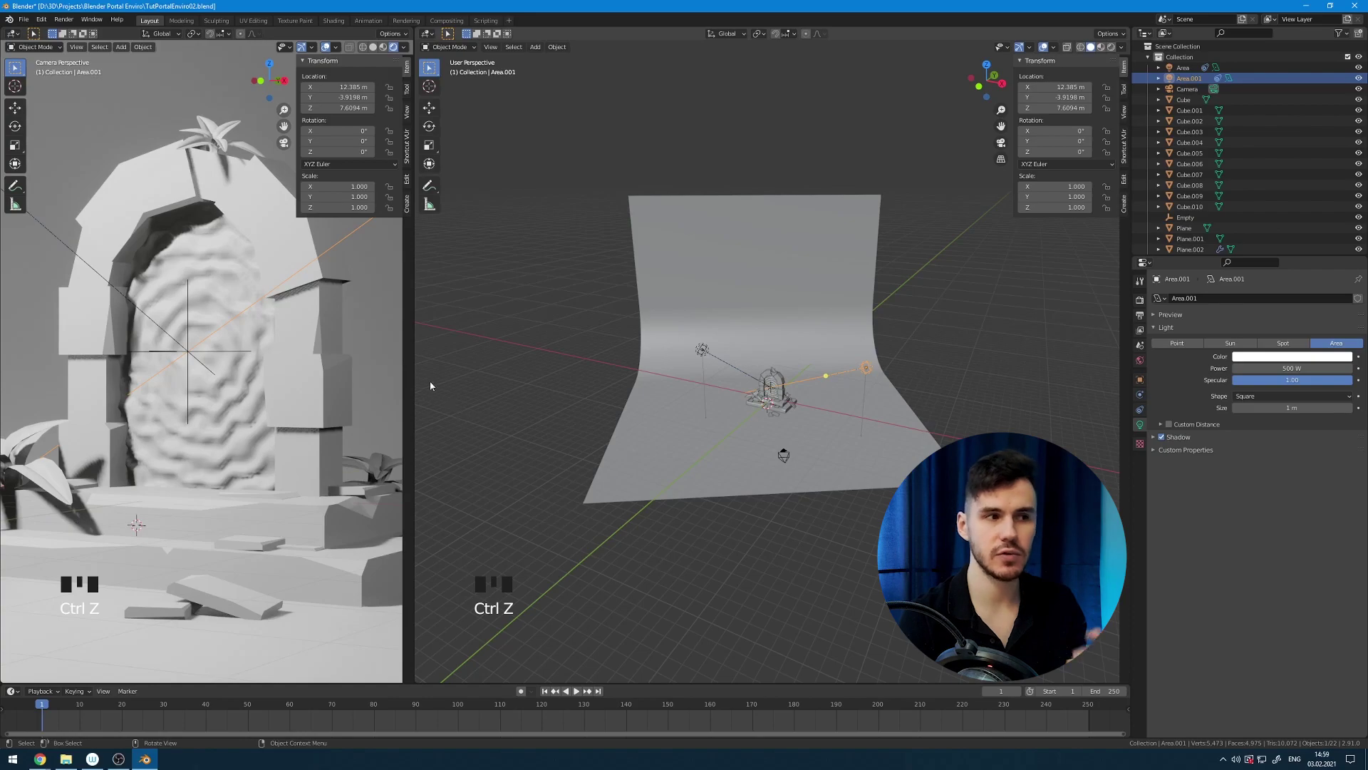
drag(726, 304, 787, 332)
scroll(down, 3)
scroll(down, 3)
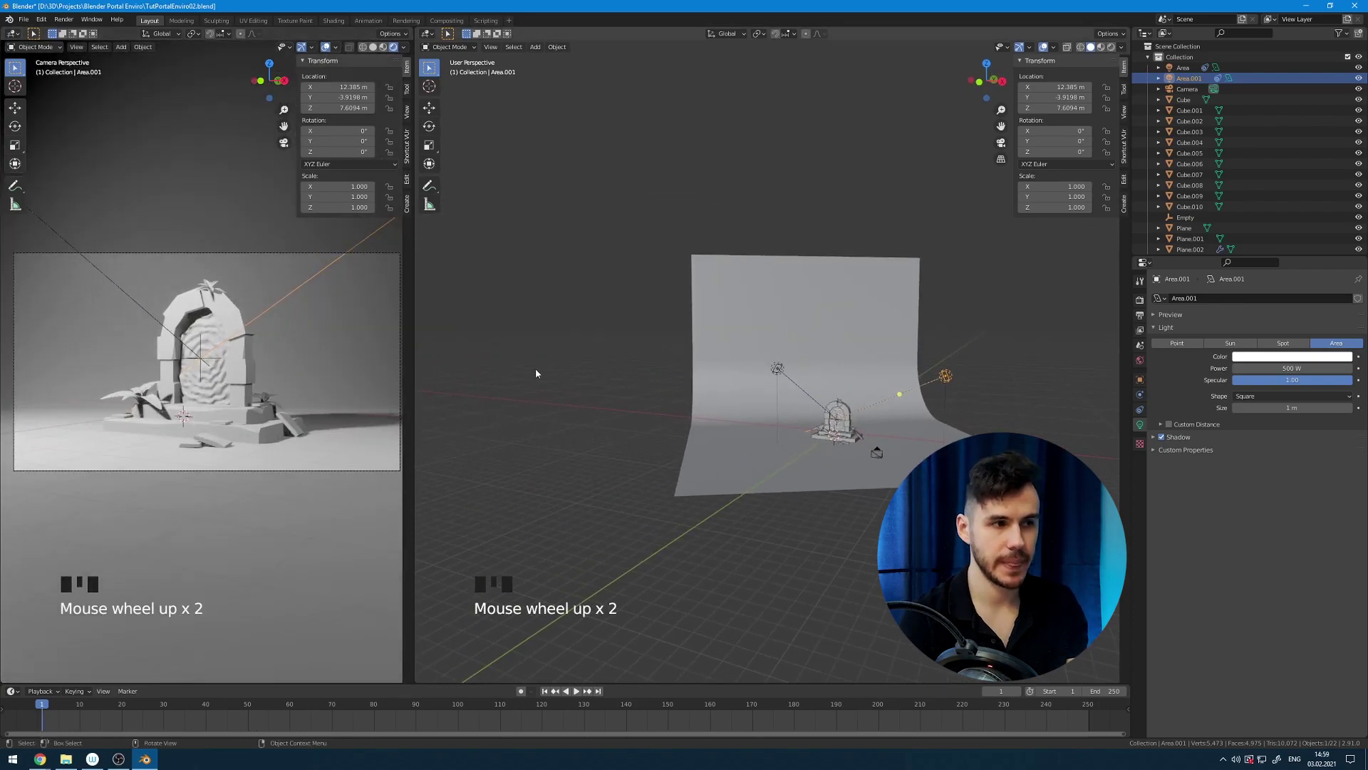
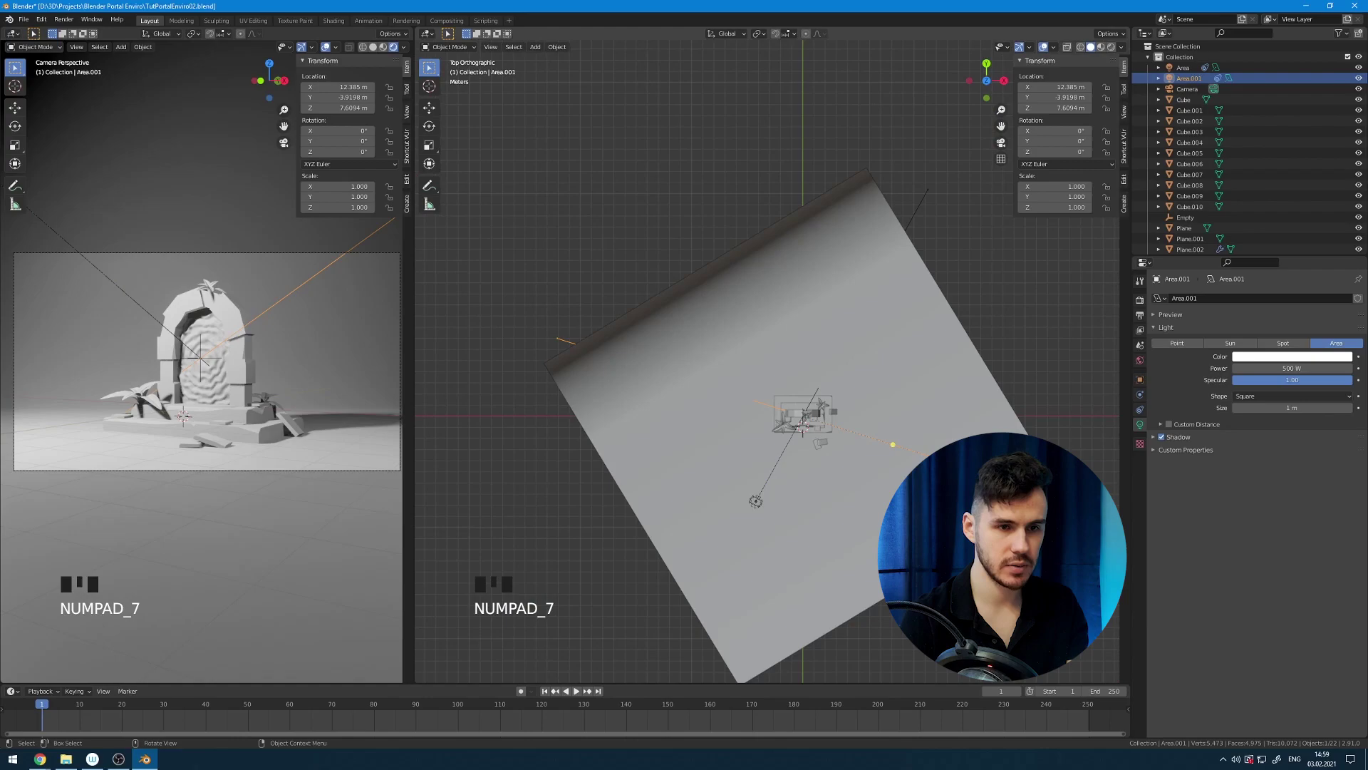
key(shift+d)
click(1146, 421)
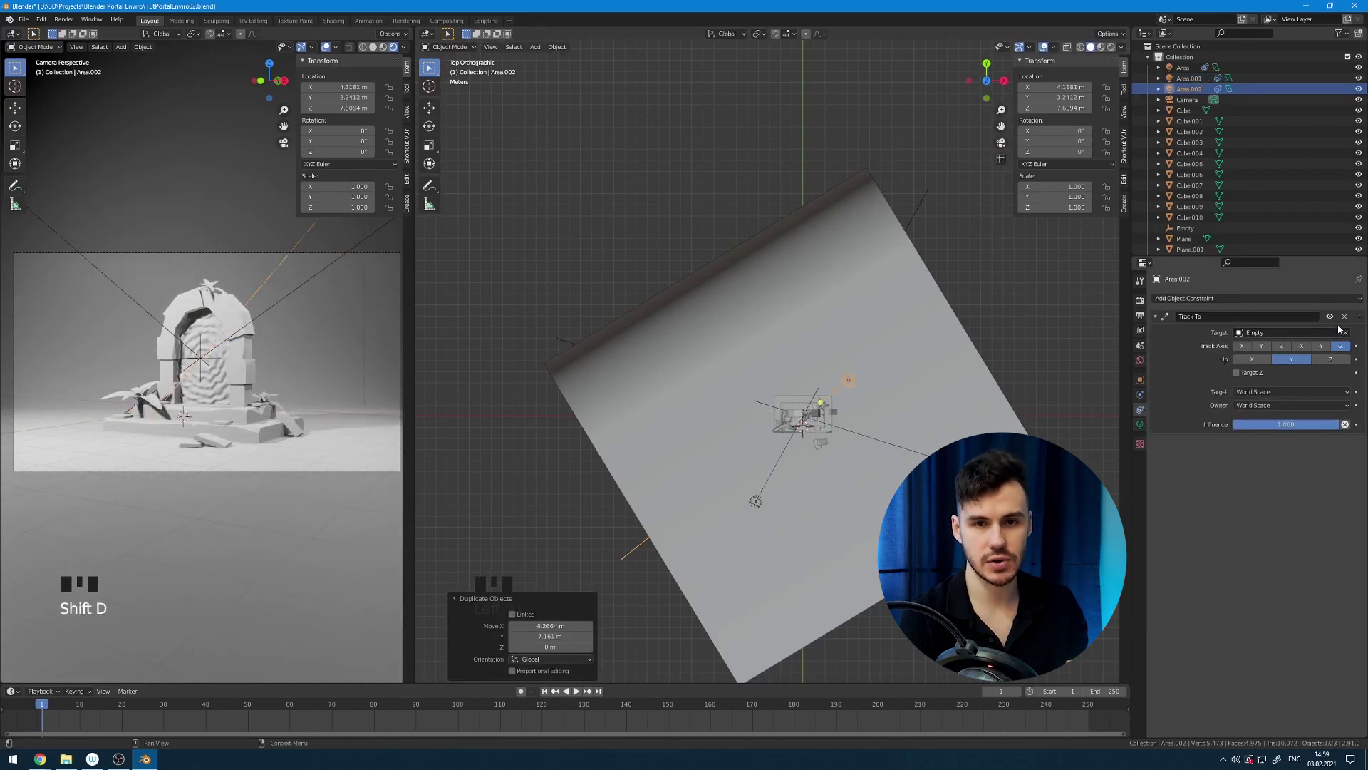
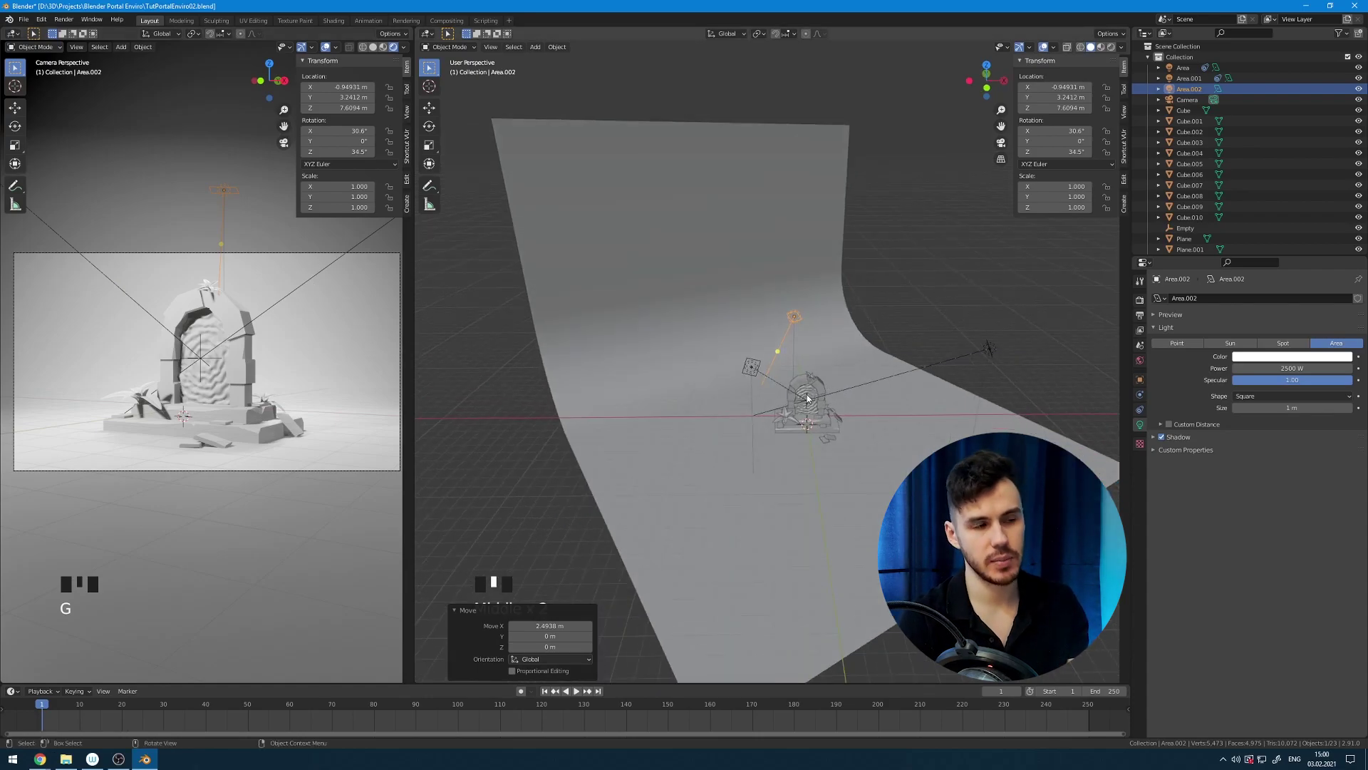
Tint the first area light's colour cyan blue, then select the third area light.
click(748, 368)
click(1289, 363)
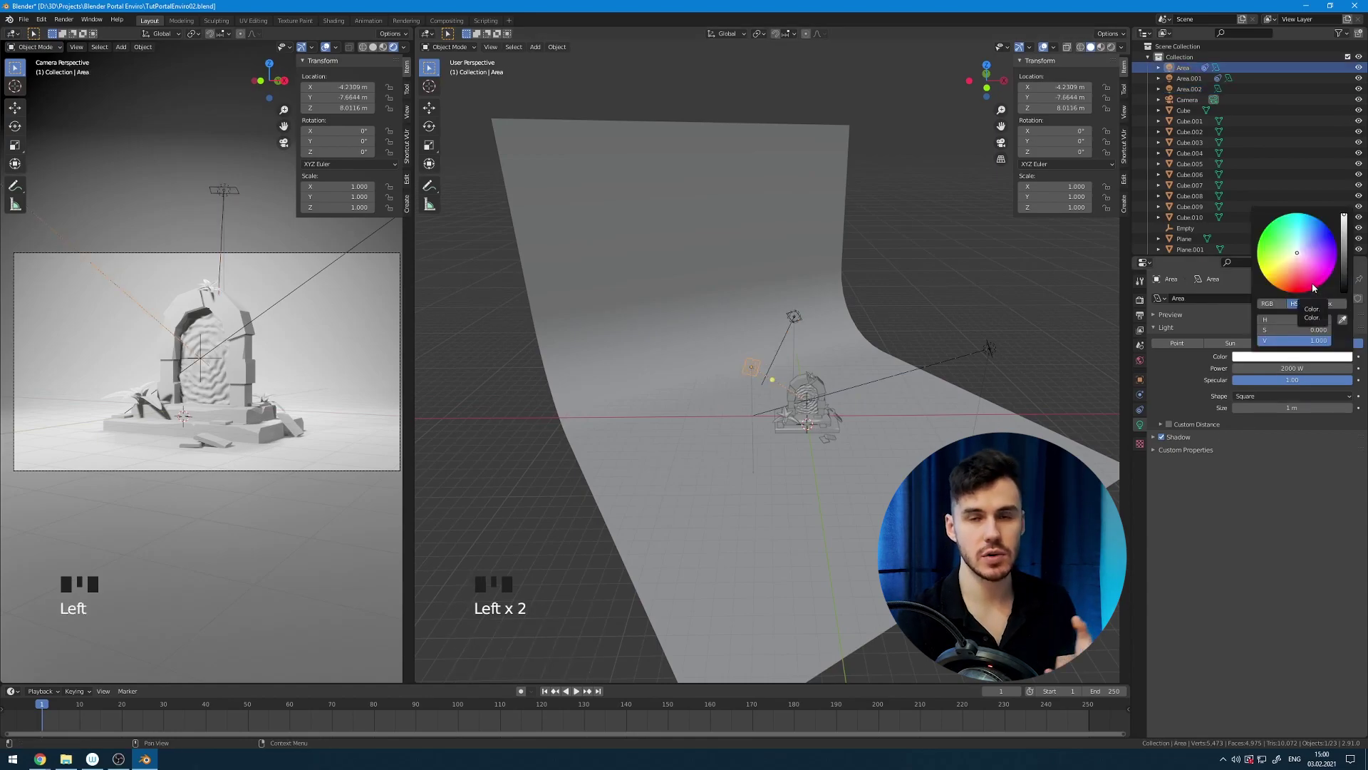
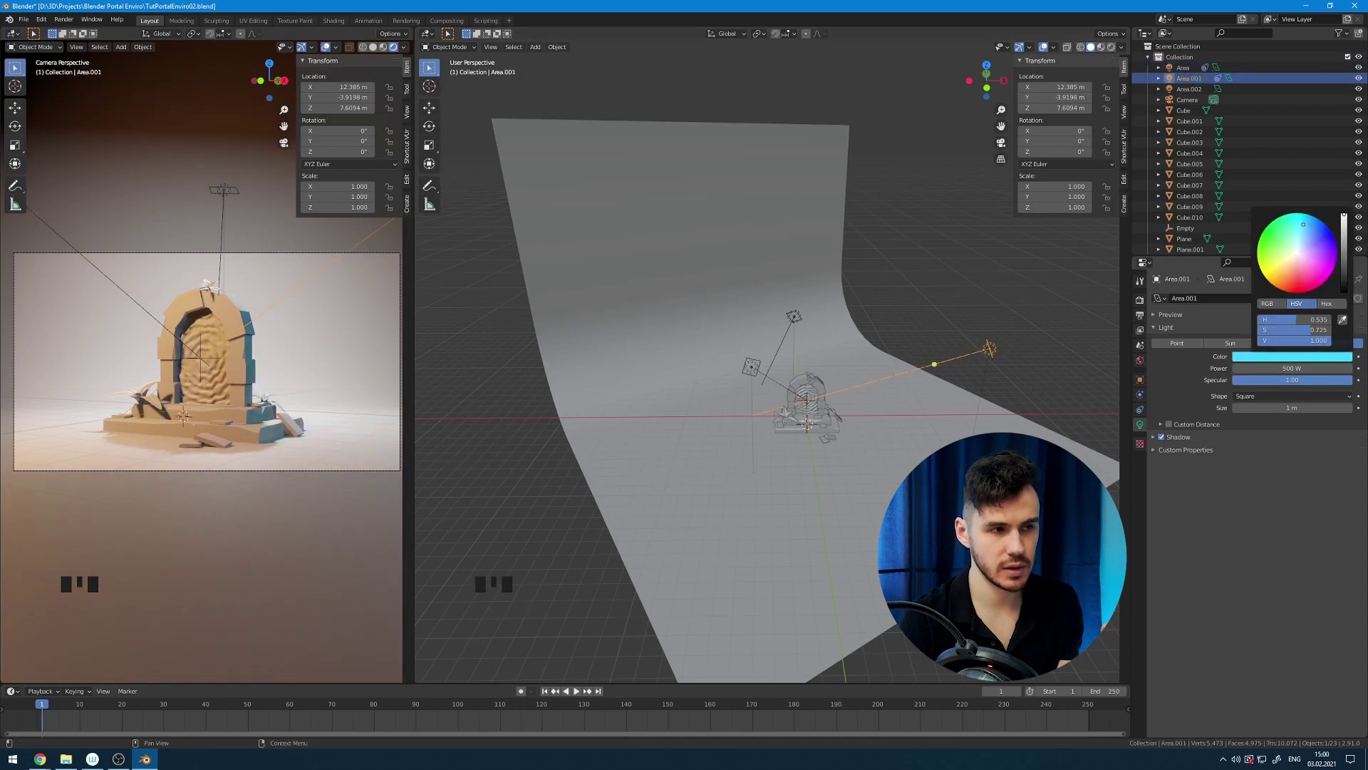
drag(892, 405, 801, 311)
click(801, 311)
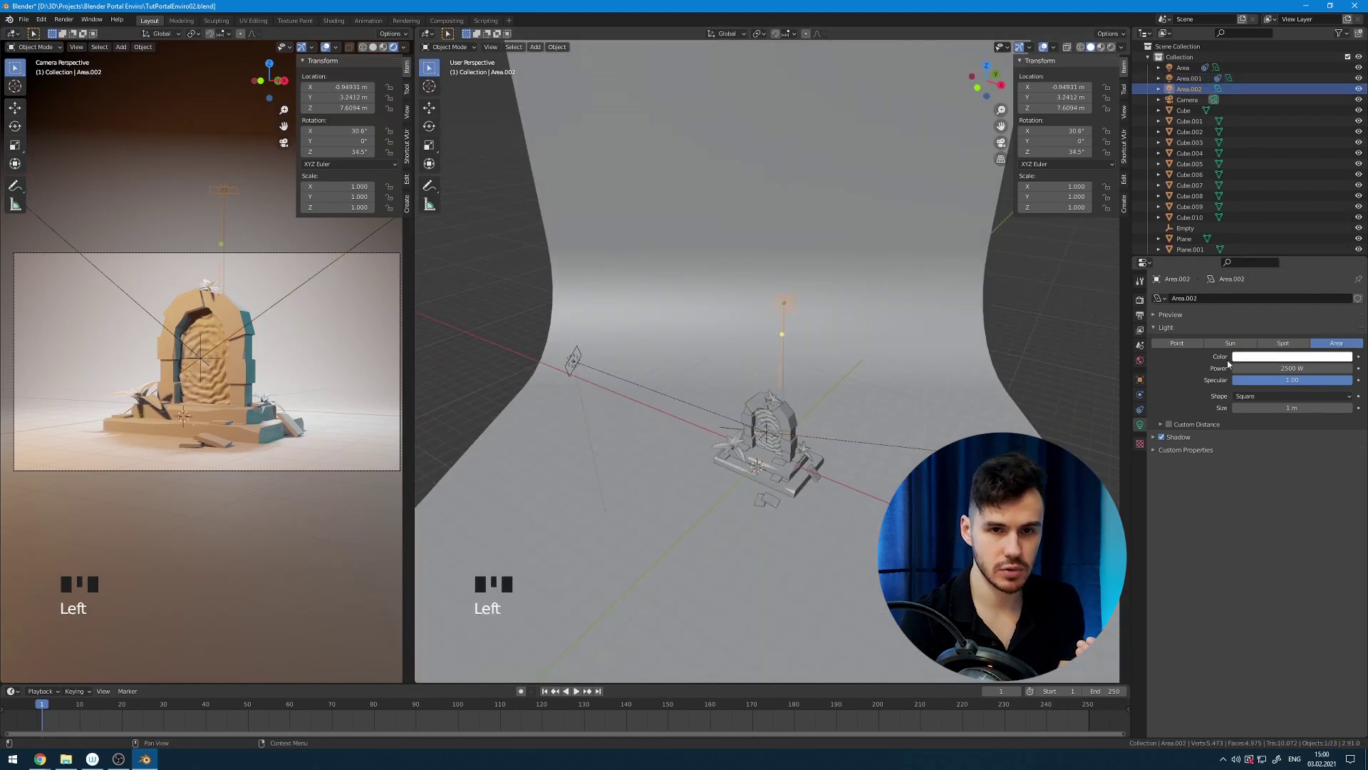
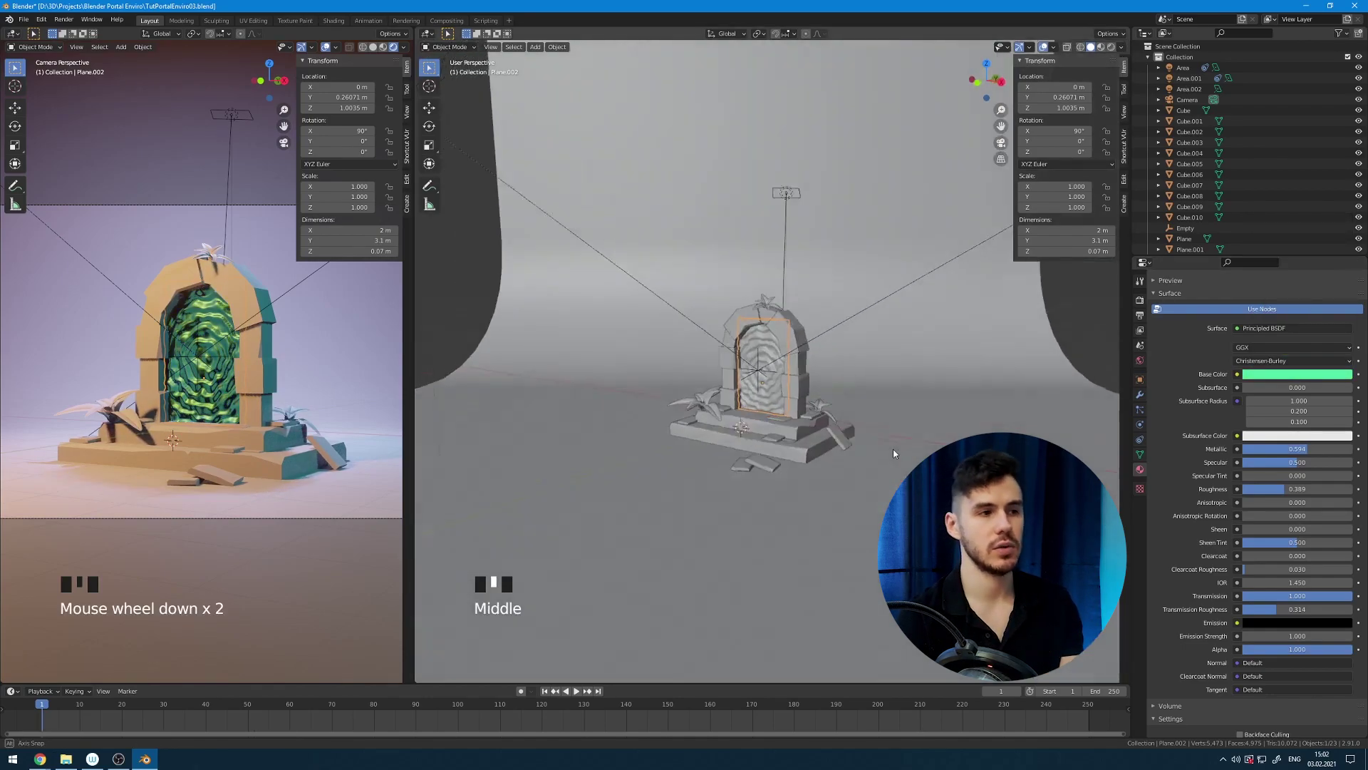
Select the portal's inner surface and adjust its material colour.
click(1042, 322)
scroll(down, 3)
scroll(up, 3)
drag(777, 402, 850, 362)
click(850, 361)
drag(1185, 348, 1284, 457)
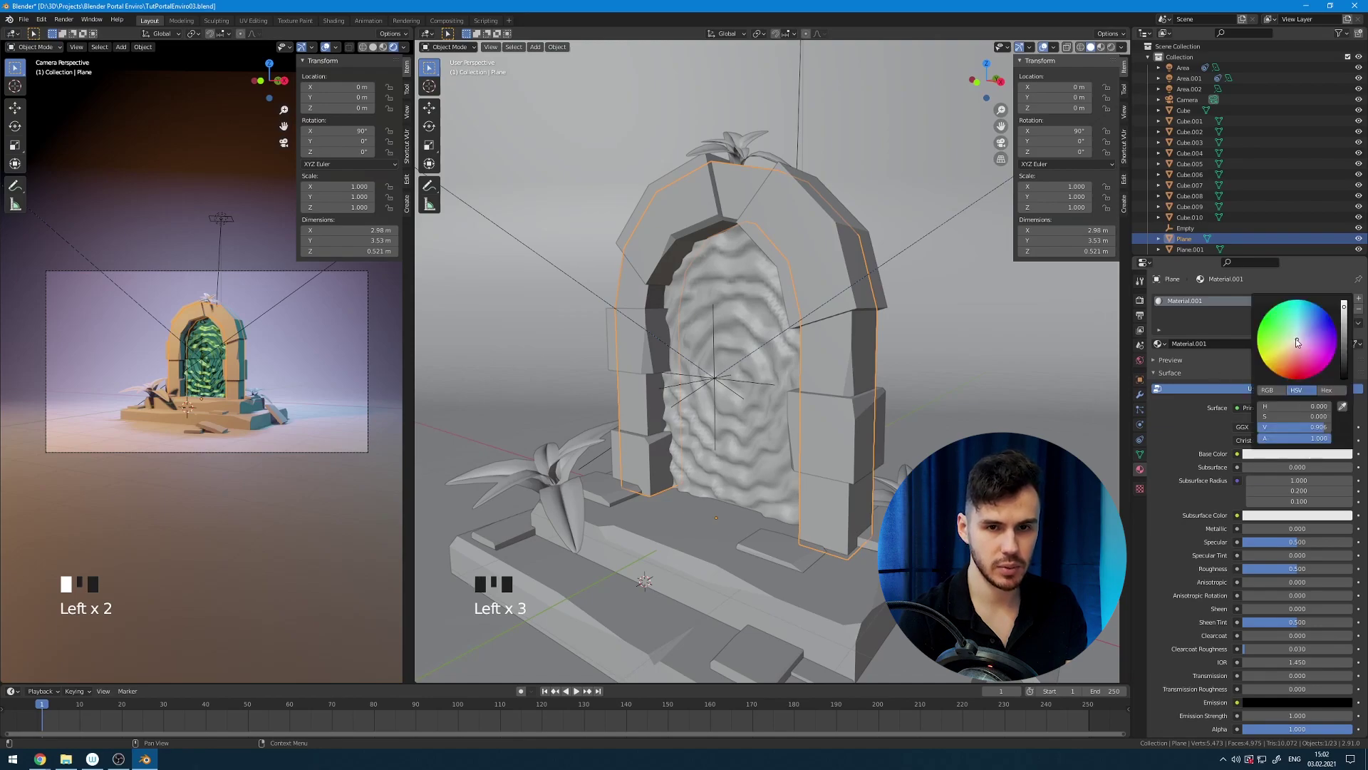
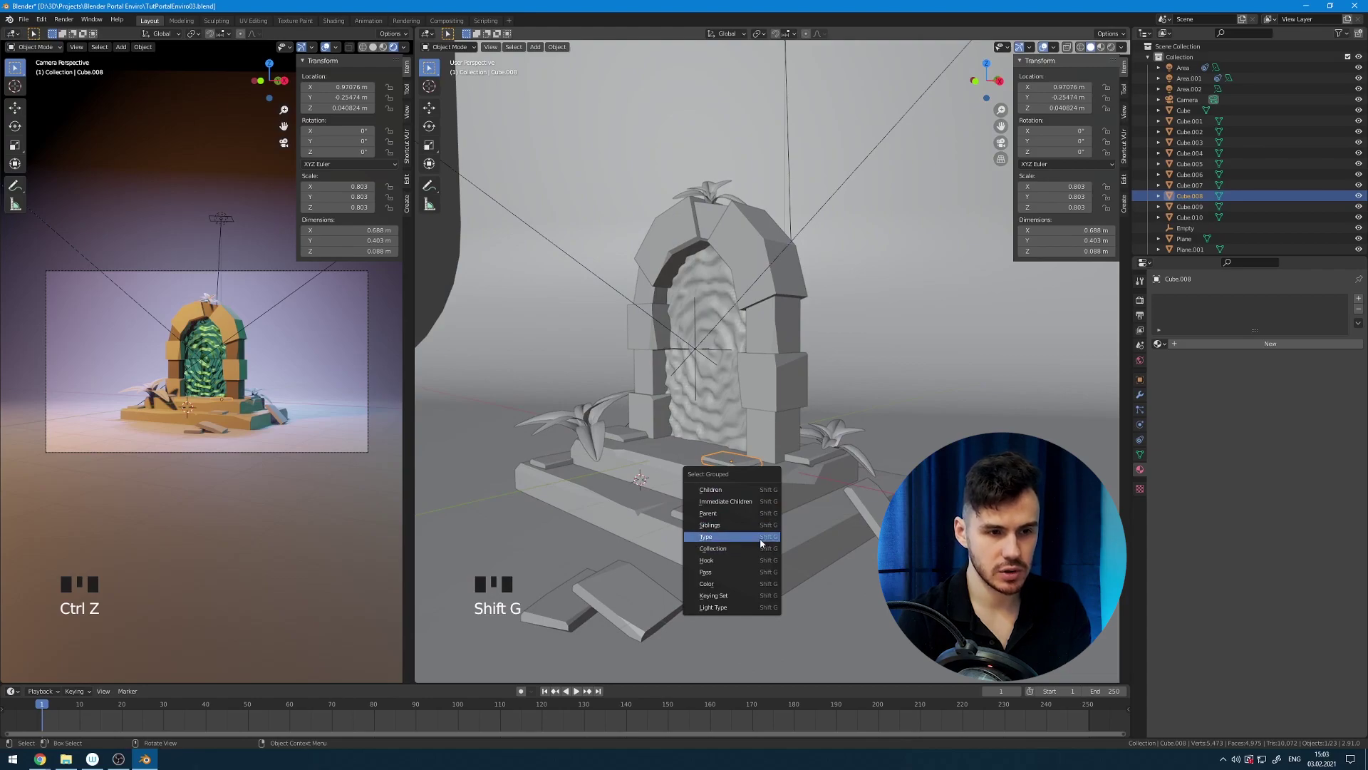
Select the small scattered slabs and isolate them in local view, adding the rest to the selection.
key(ctrl+z)
click(747, 465)
click(747, 466)
click(743, 463)
drag(769, 480, 1190, 130)
click(1191, 130)
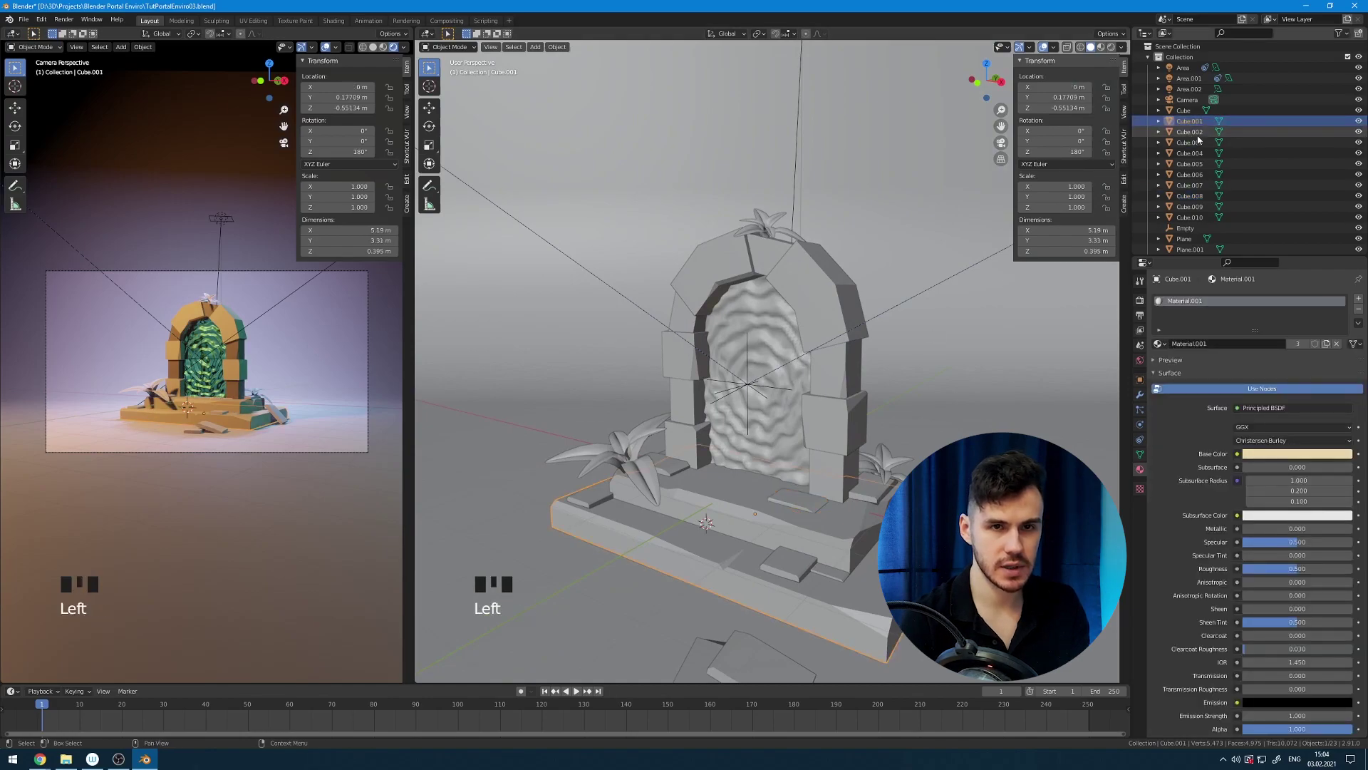
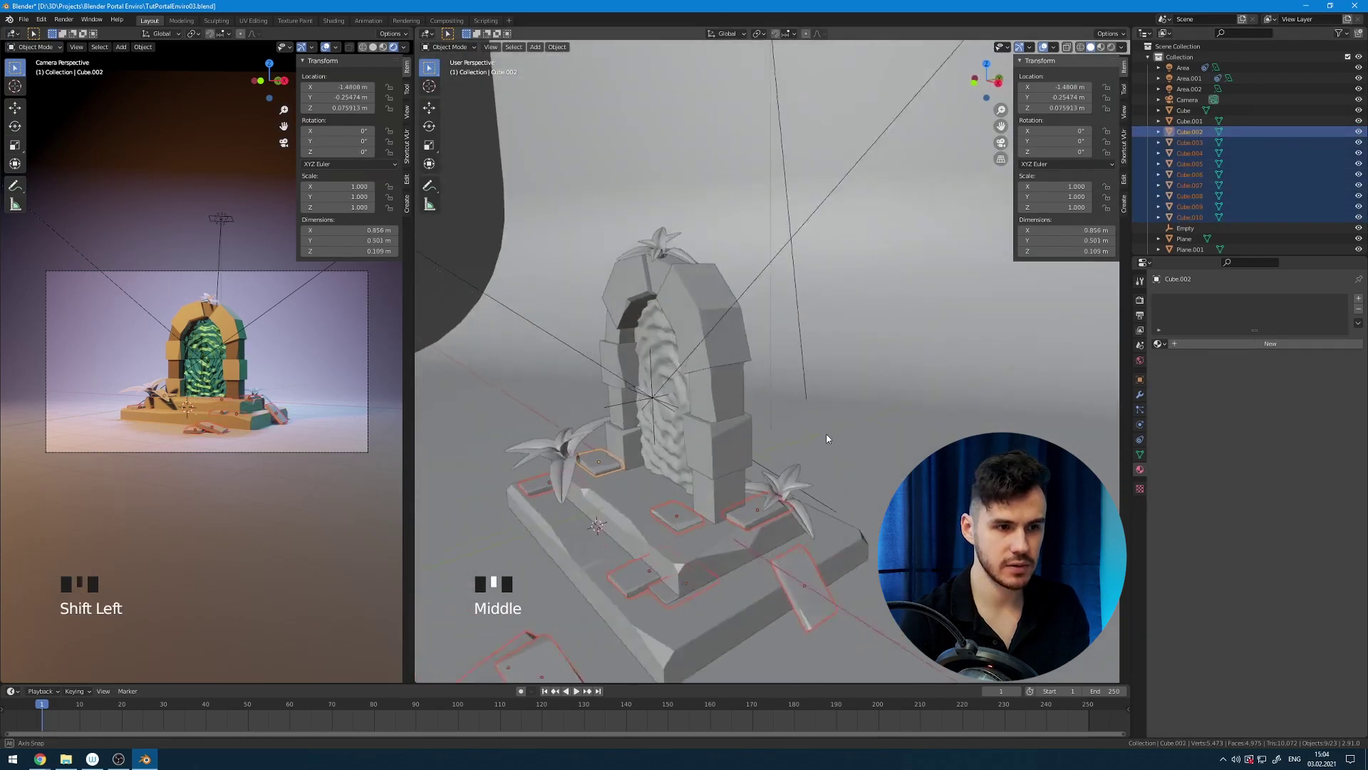
key(KP_Divide)
drag(826, 412, 806, 331)
click(806, 331)
drag(1162, 347, 896, 283)
middle_click(745, 333)
key(z)
click(739, 282)
Make the brown slab active, link its material to all selected slabs with Ctrl+L, and return to the whole scene.
key(ctrl+a)
click(859, 246)
key(a)
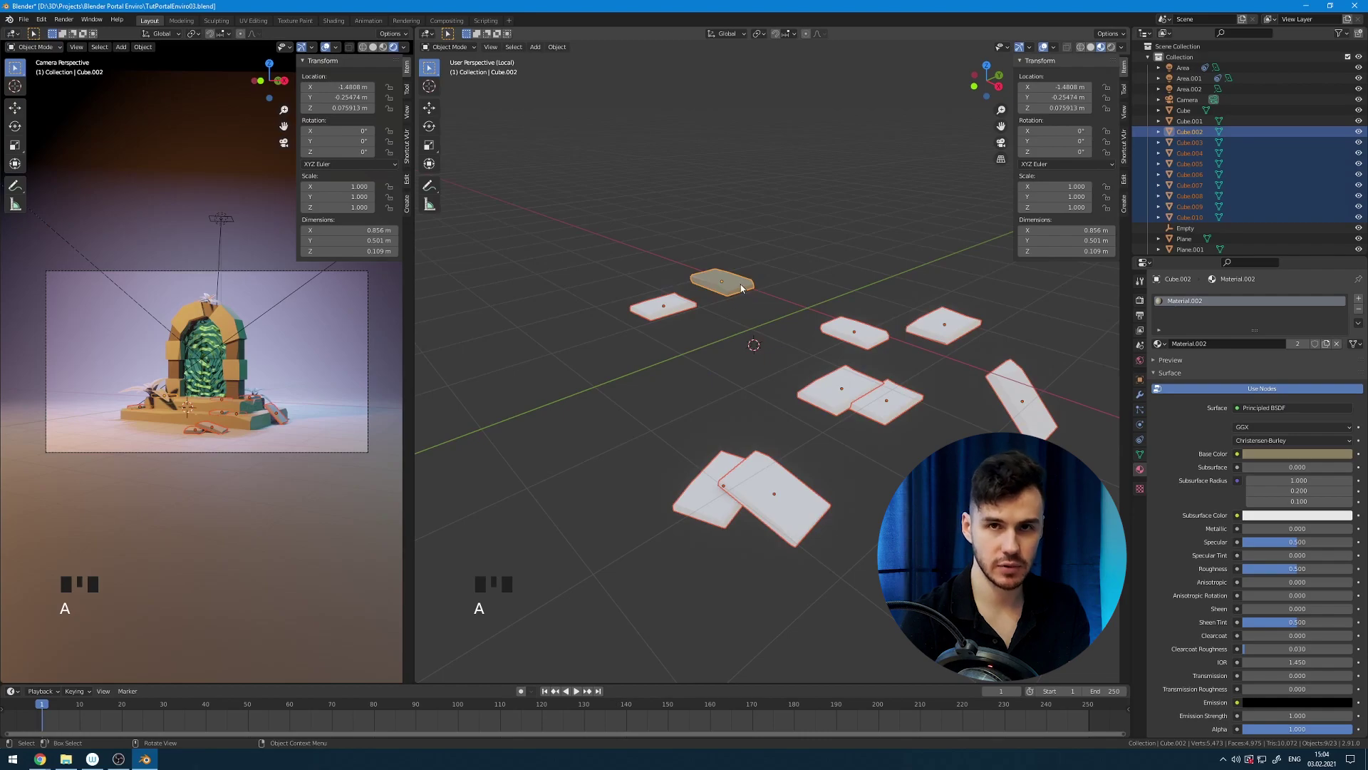
key(ctrl+l)
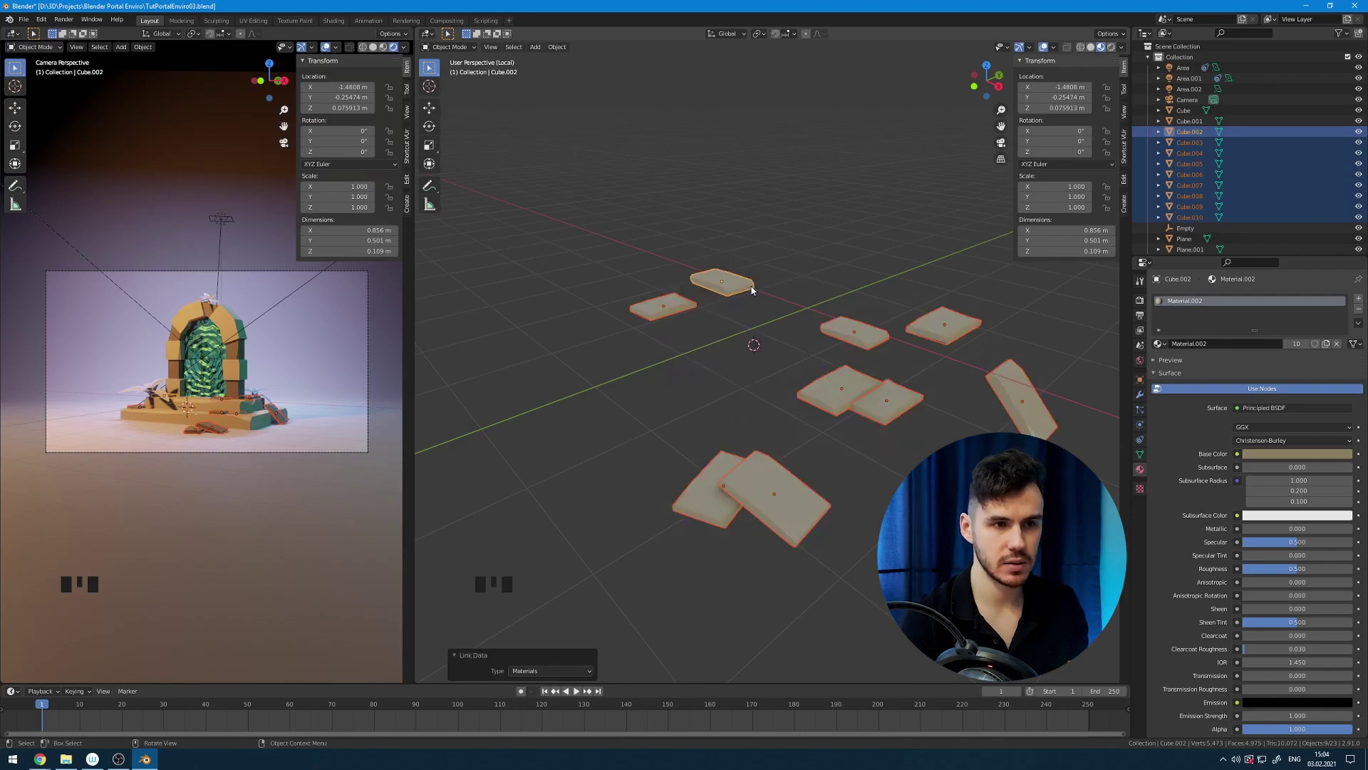
click(806, 283)
middle_click(747, 283)
key(KP_Divide)
scroll(up, 3)
scroll(down, 3)
scroll(up, 3)
scroll(up, 3)
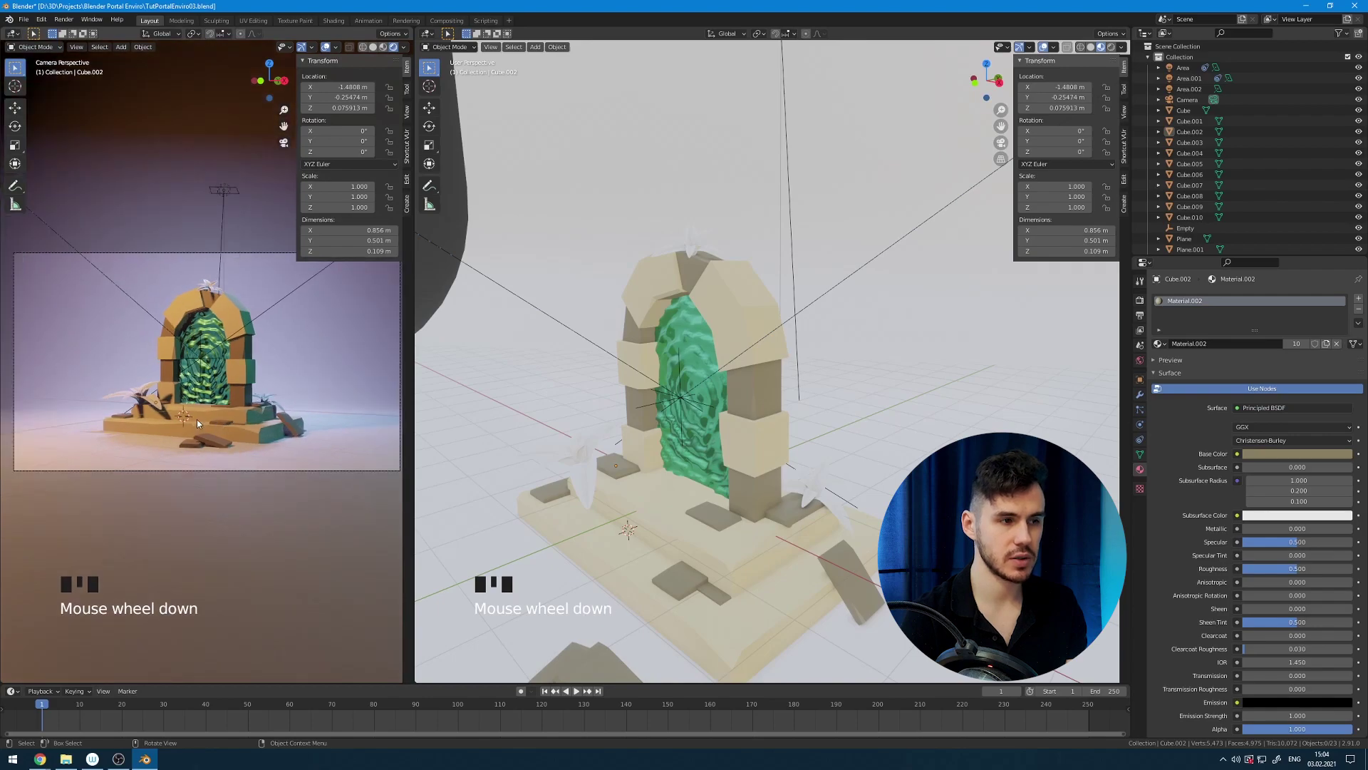
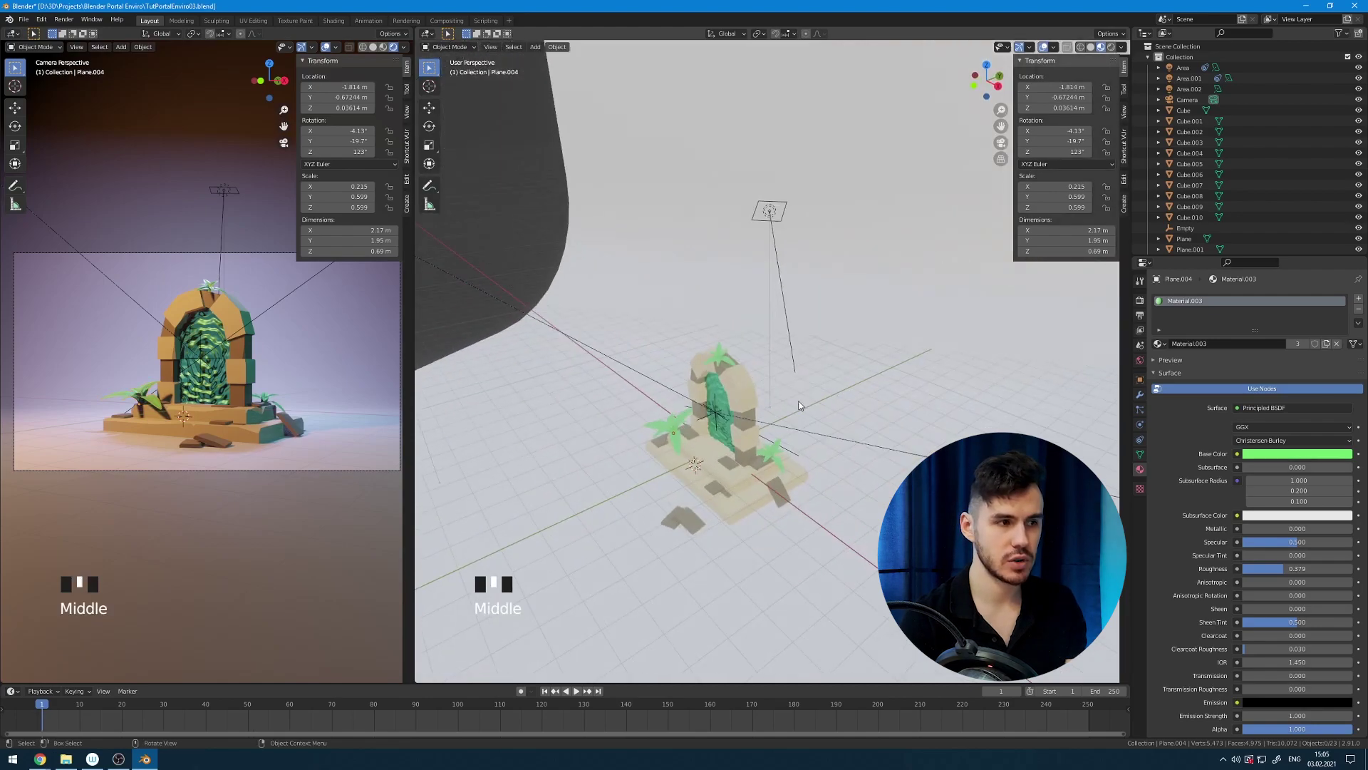
Zoom in on the portal and bring up the Shift+A add menu for a new point light.
scroll(up, 3)
drag(677, 470, 669, 455)
key(shift+a)
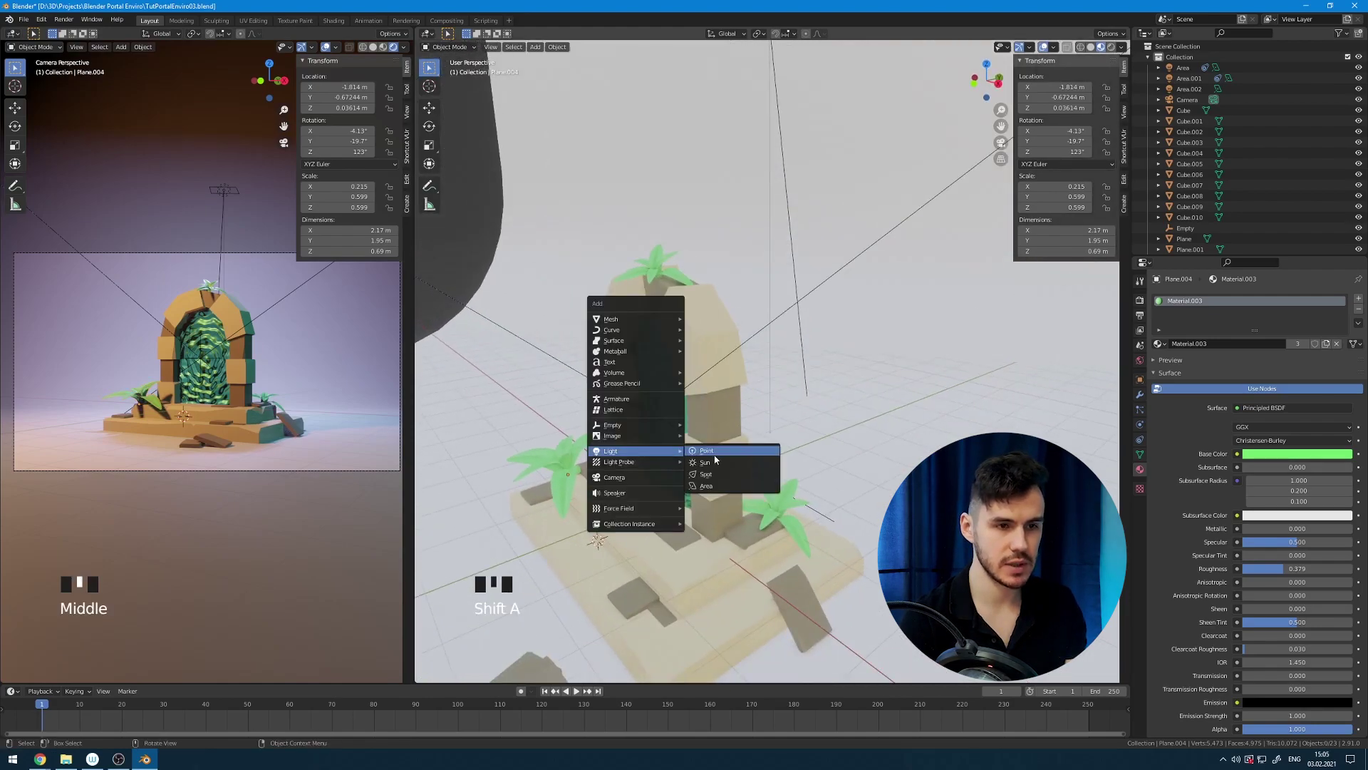
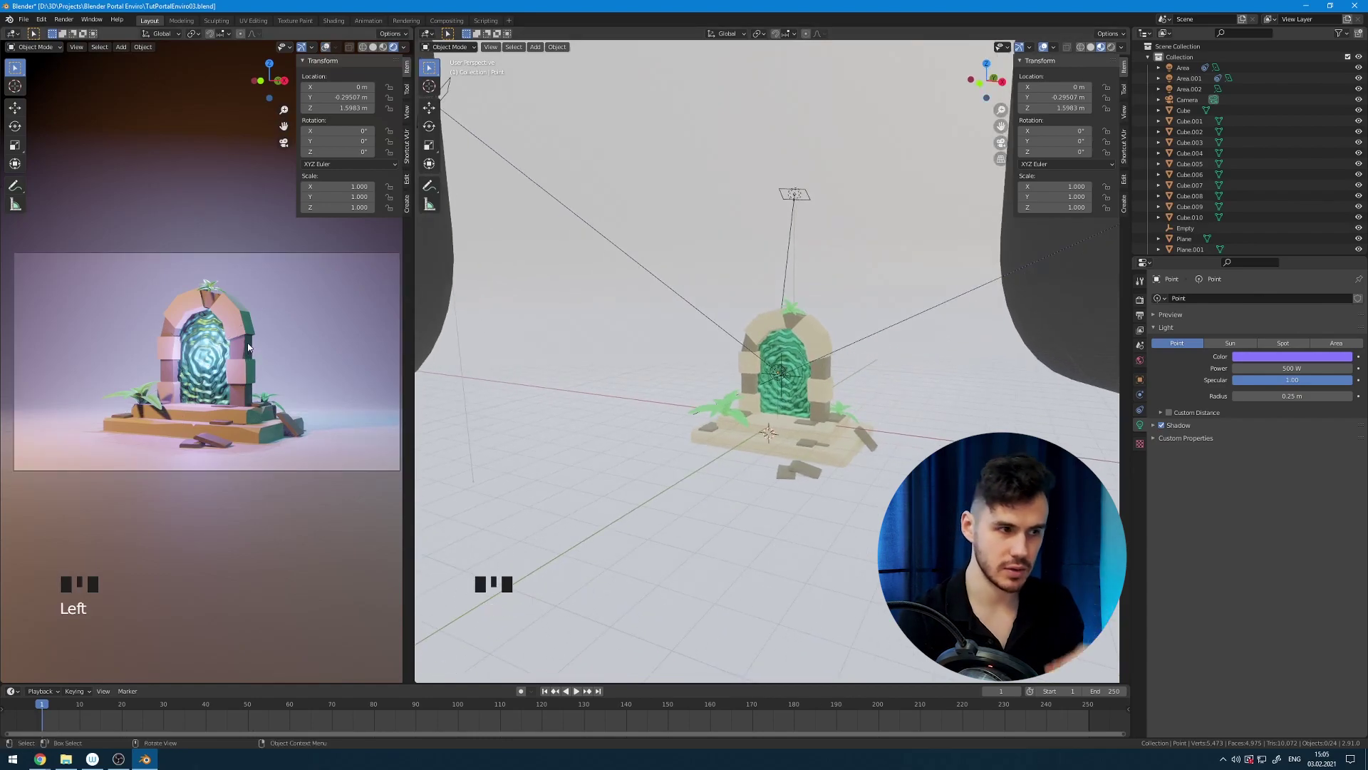
Add an area light, scale it thin, flip it 180° on X and place it at the portal's base from top view.
scroll(up, 3)
drag(831, 472, 745, 441)
key(shift+a)
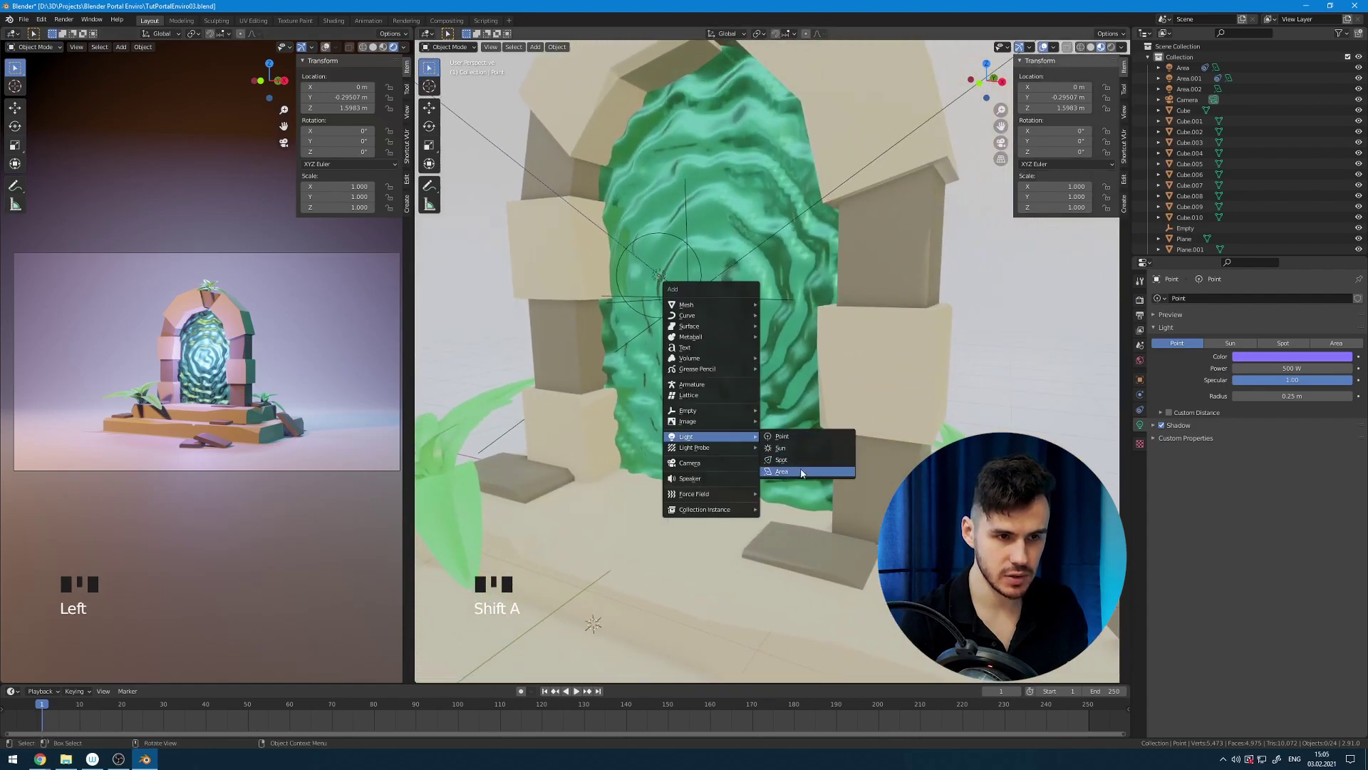
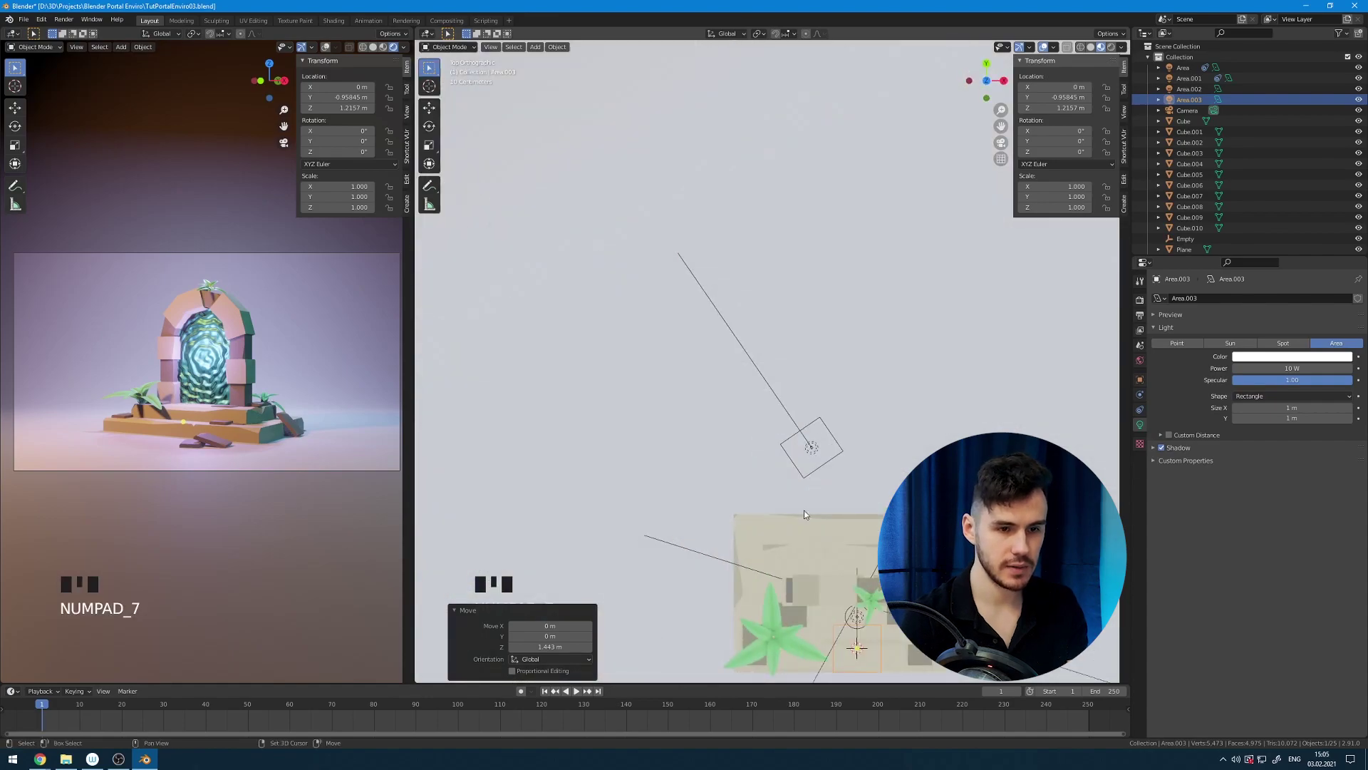
key(z)
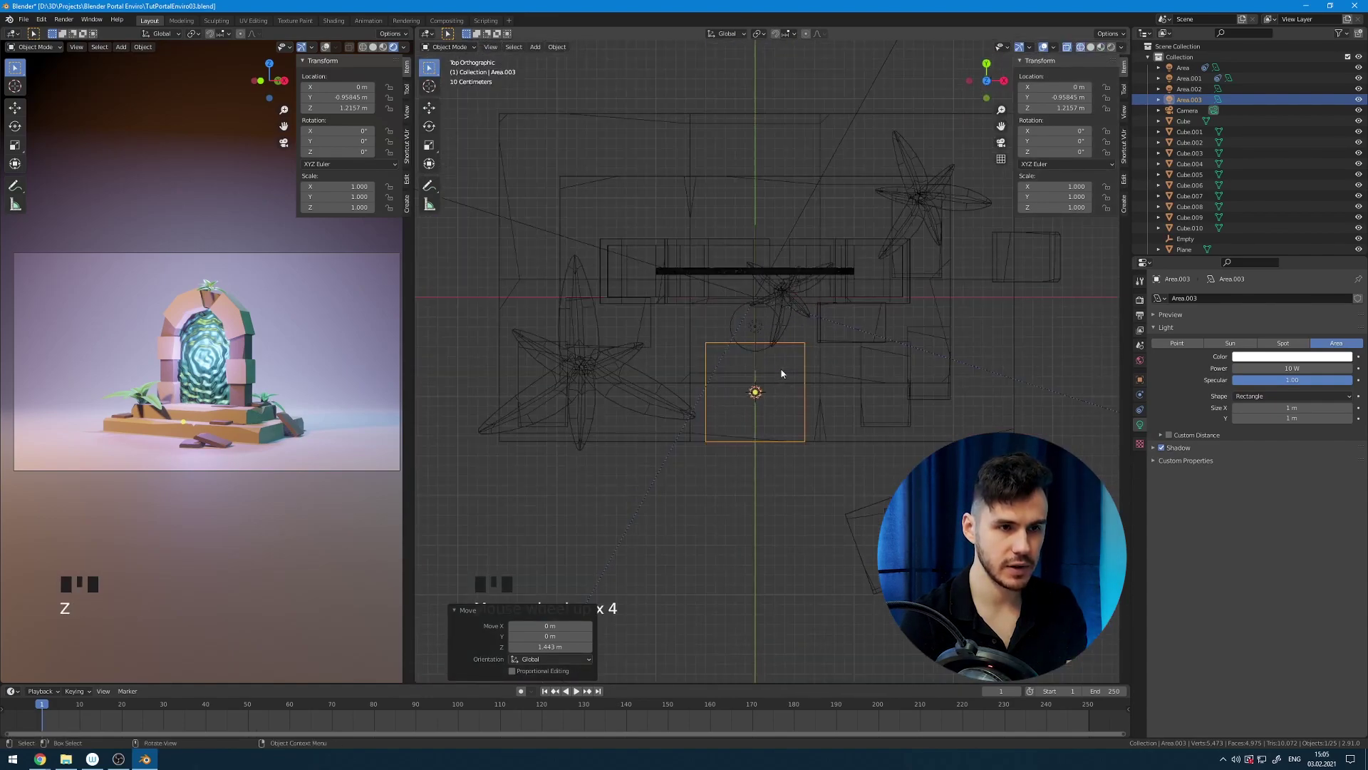
key(g)
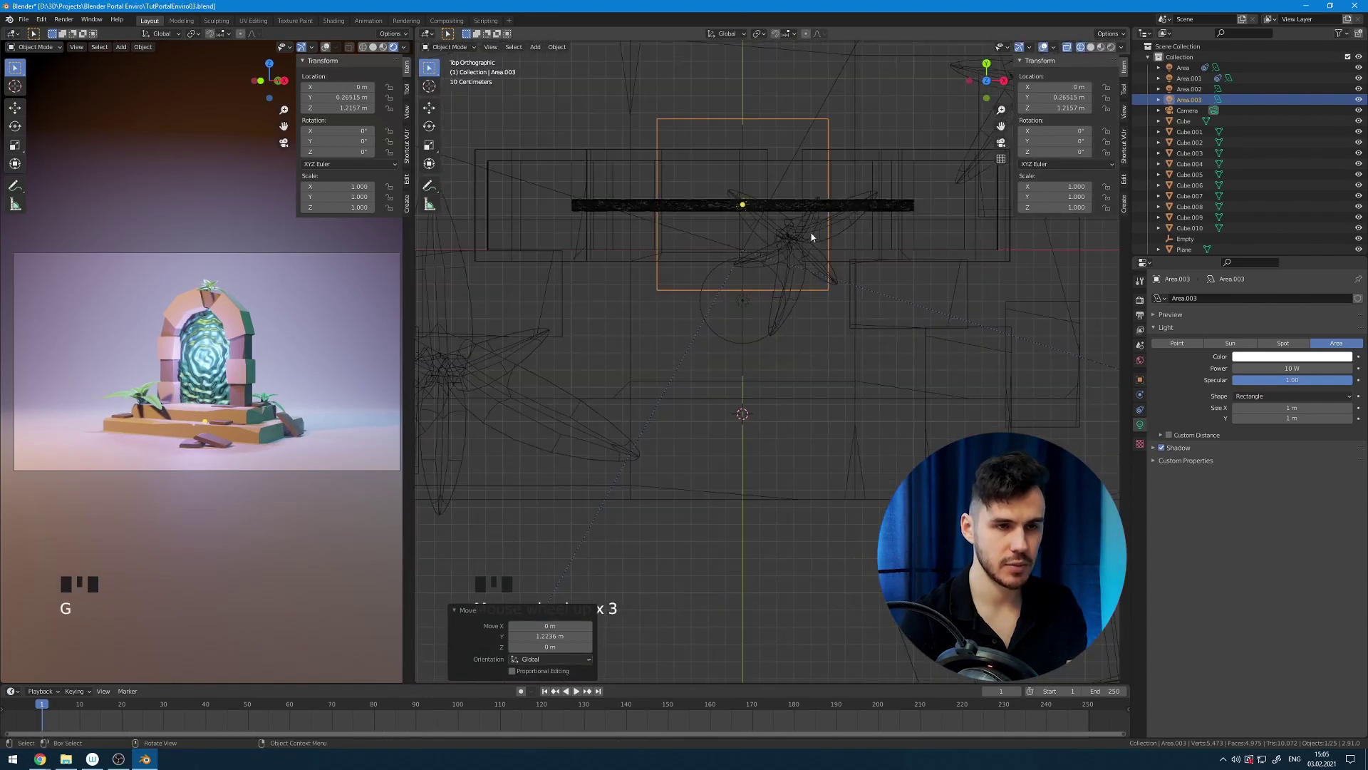
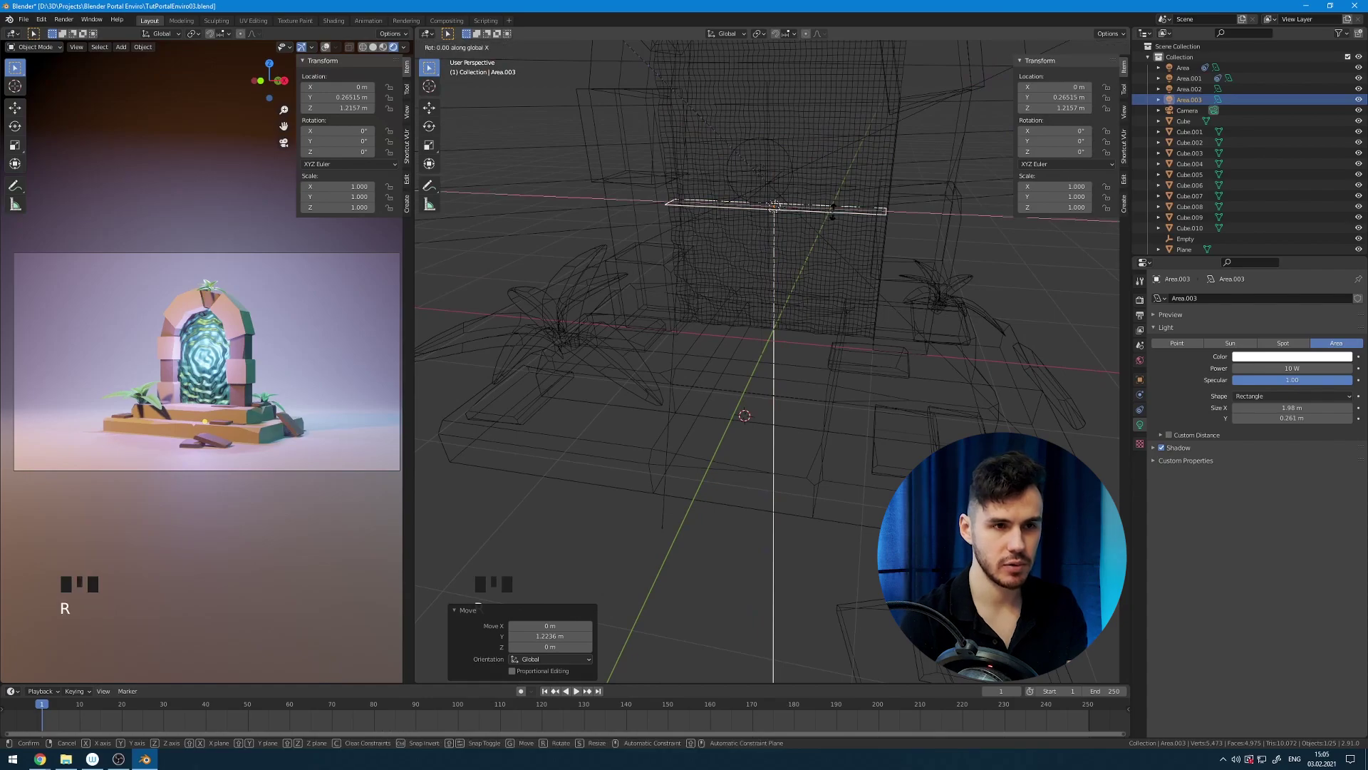
key(g)
key(z)
key(g)
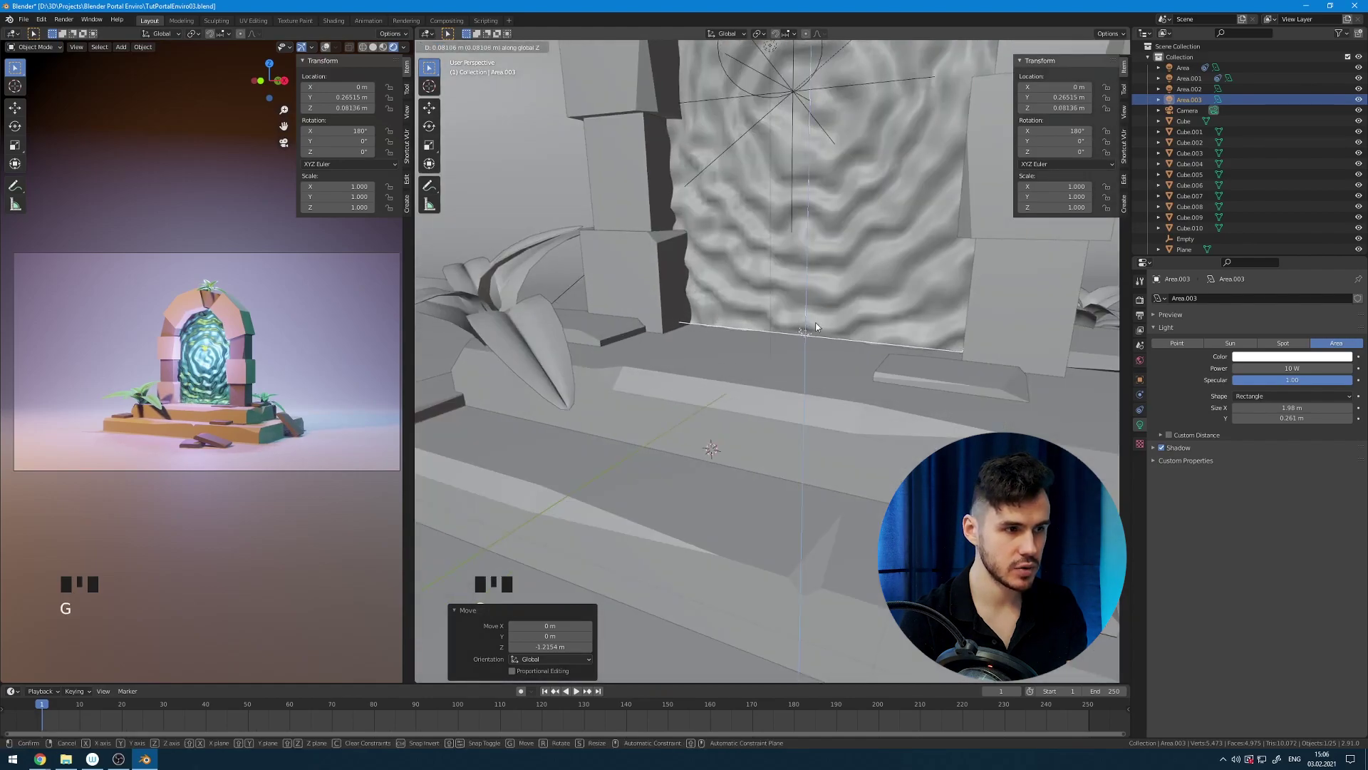
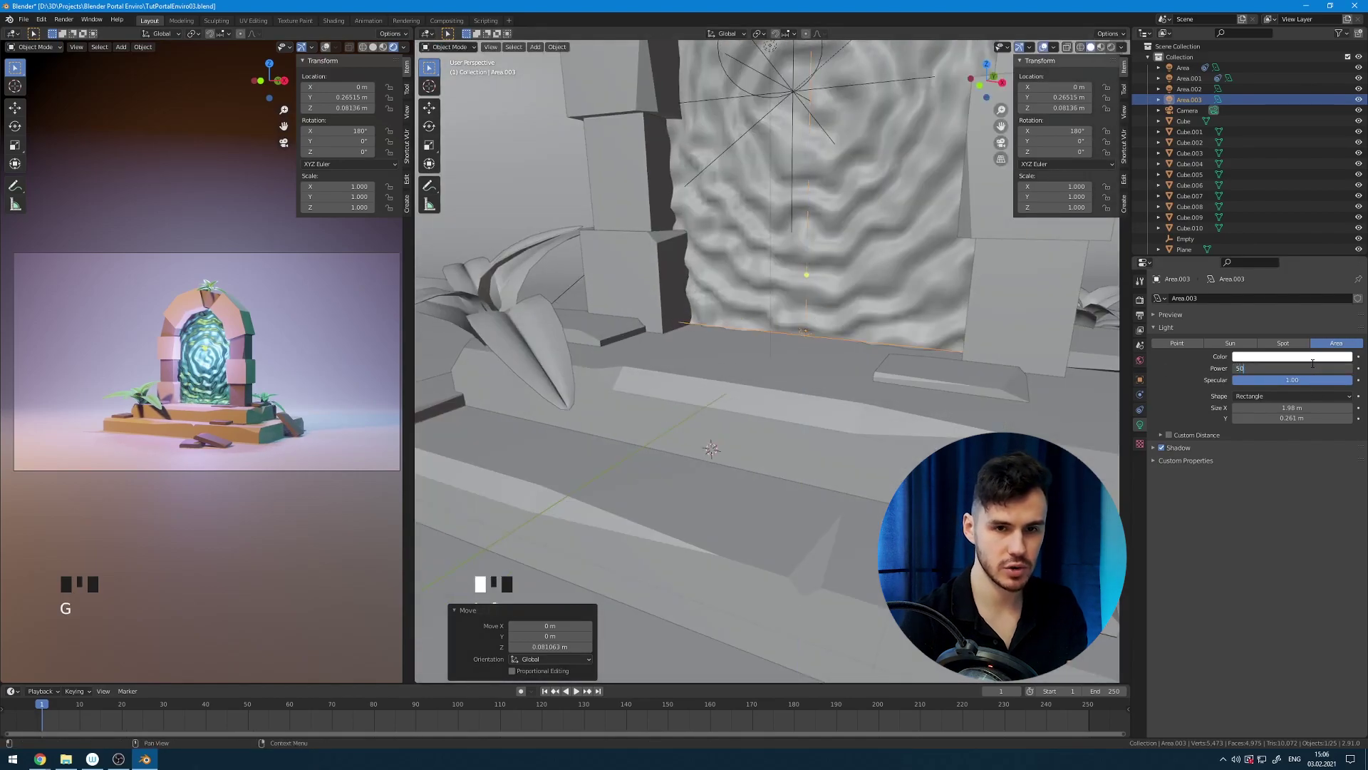
Set the strip light's power to 500 W, tint it blue and nudge it close to the portal surface.
key(KP_0)
key(g)
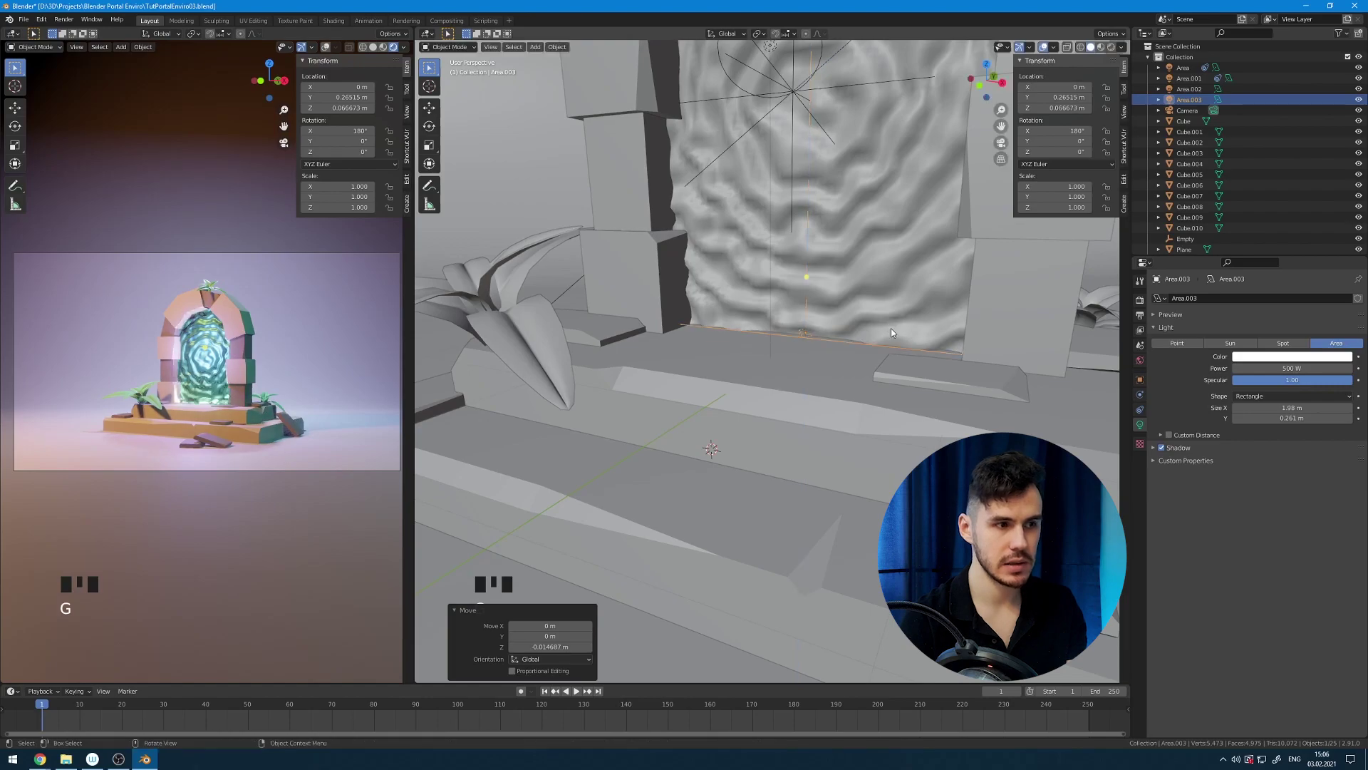
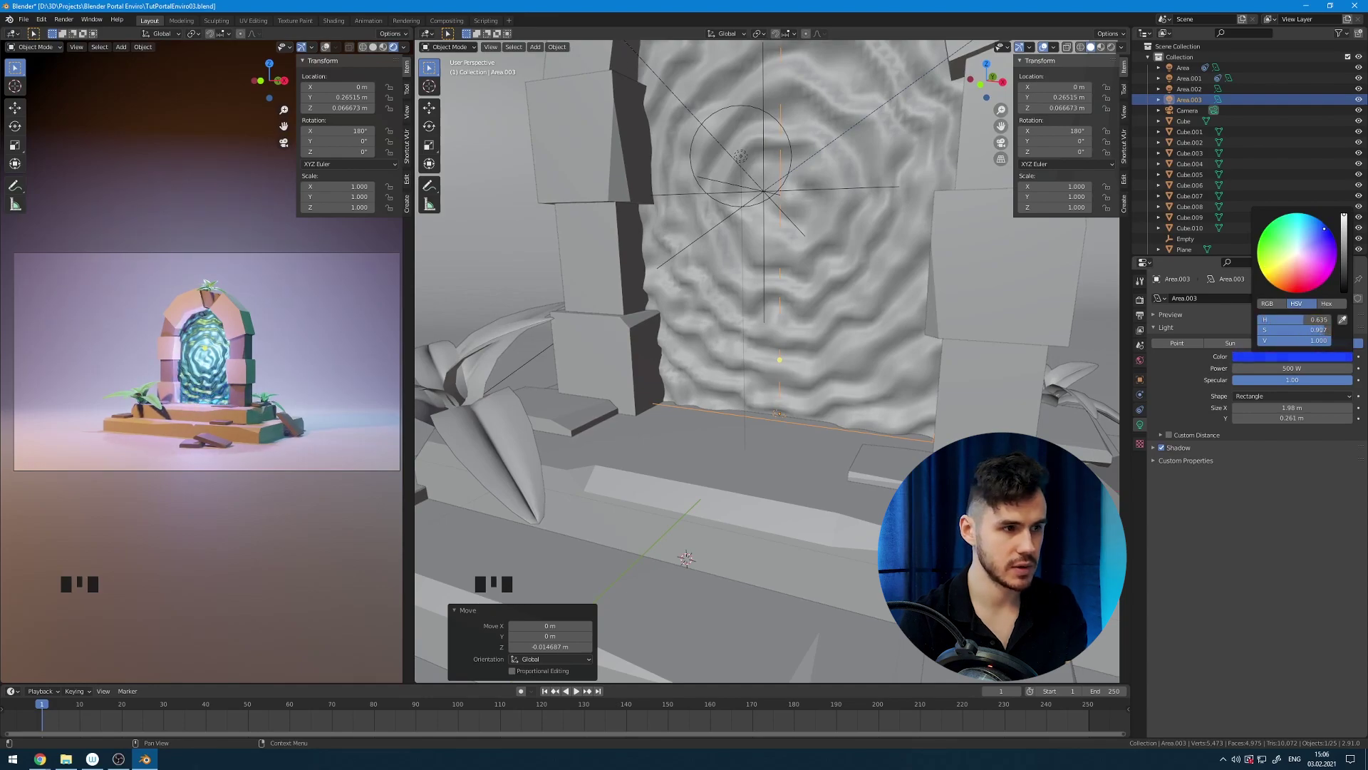
key(g)
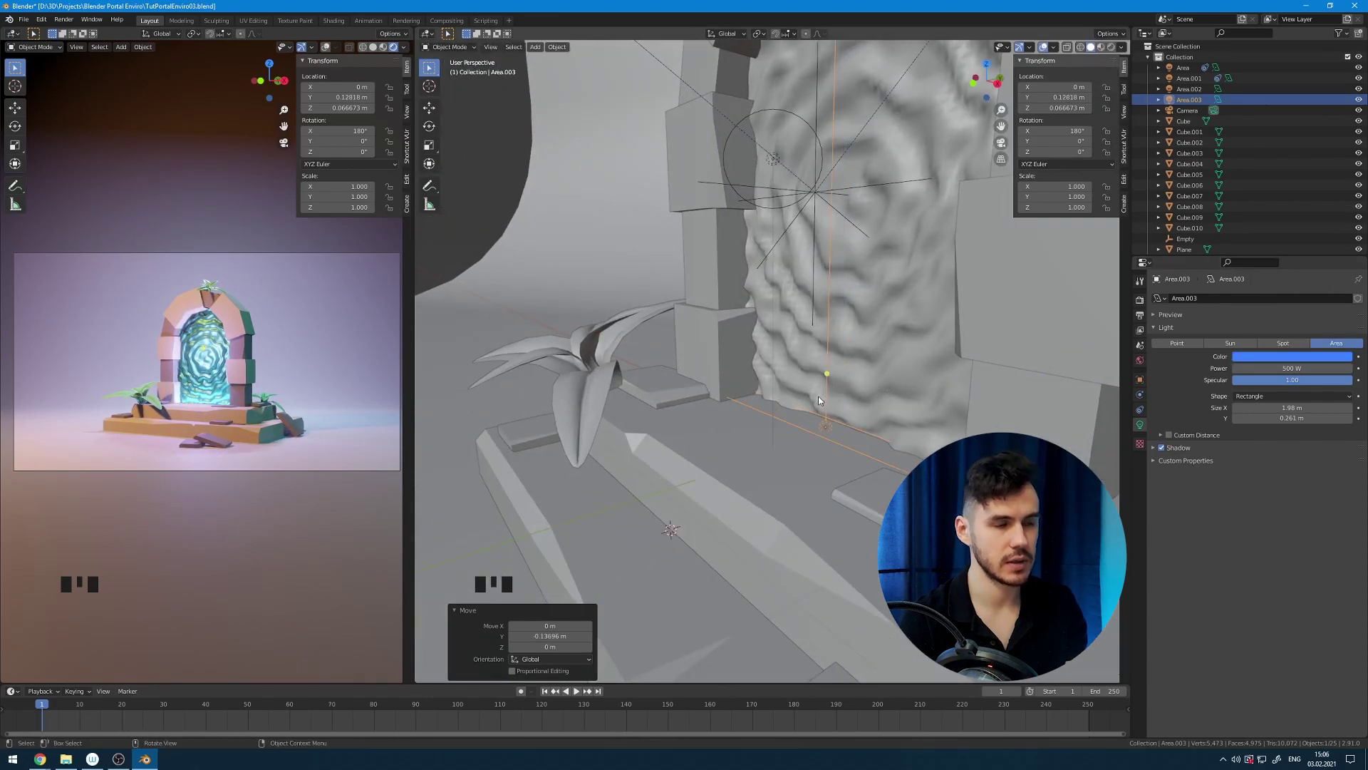
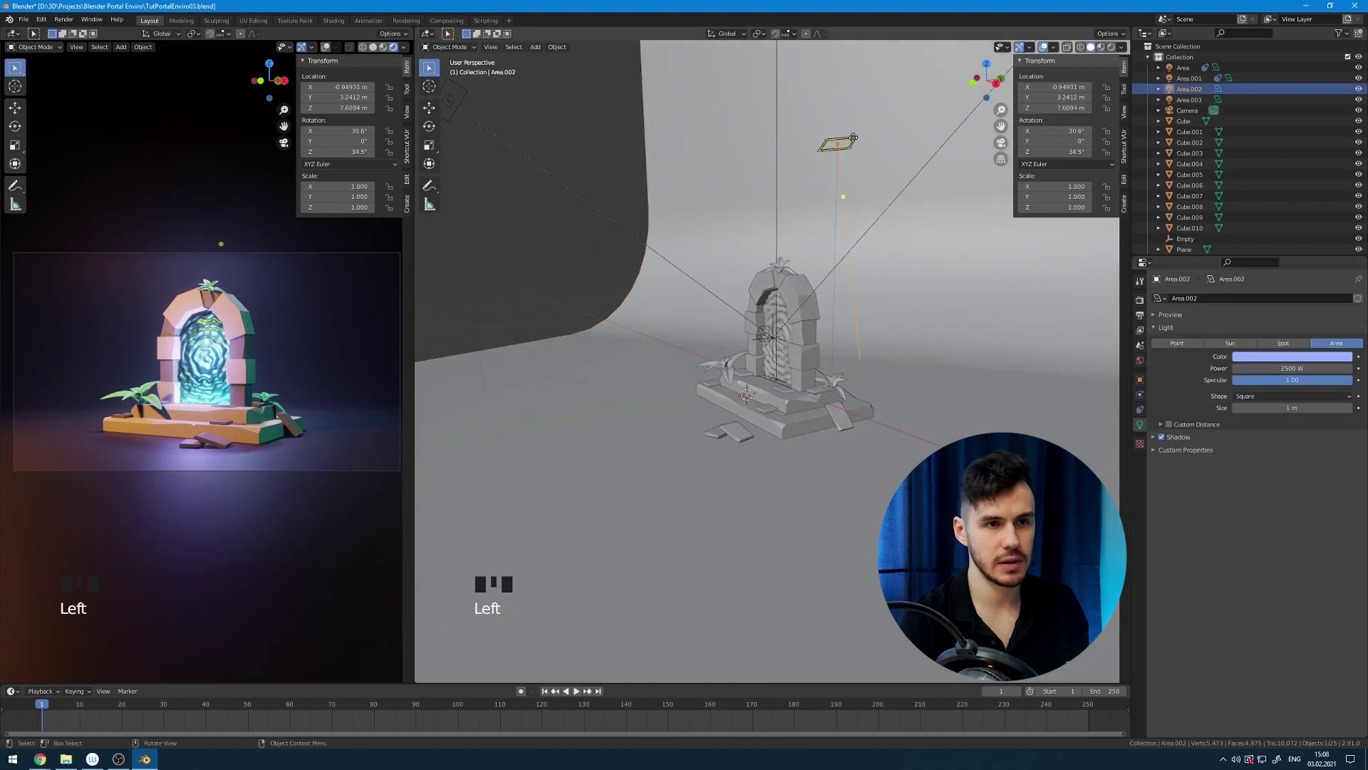
Give the overhead area light a pale blue colour at 2500 W and switch to the World properties.
click(1312, 377)
key(ctrl+z)
drag(847, 426, 865, 376)
scroll(up, 3)
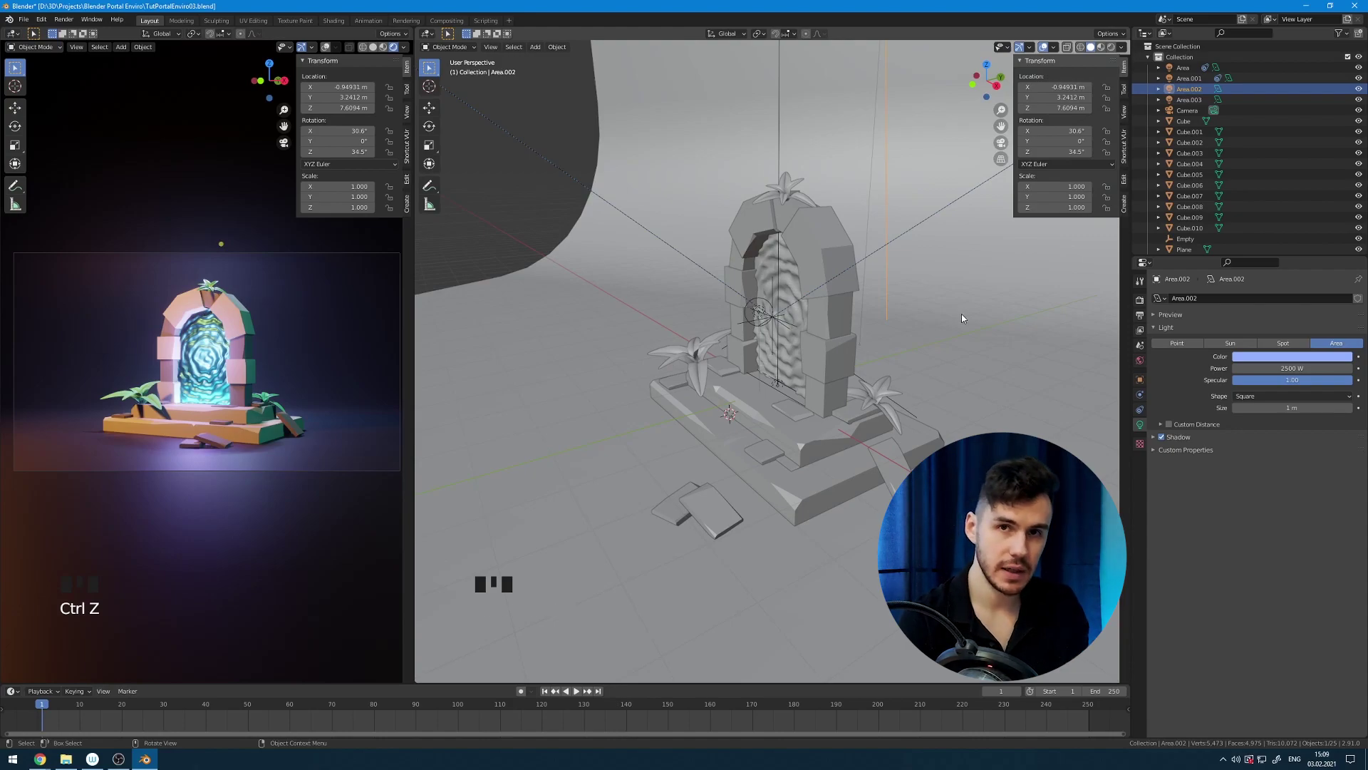
drag(961, 316, 1143, 367)
click(1142, 367)
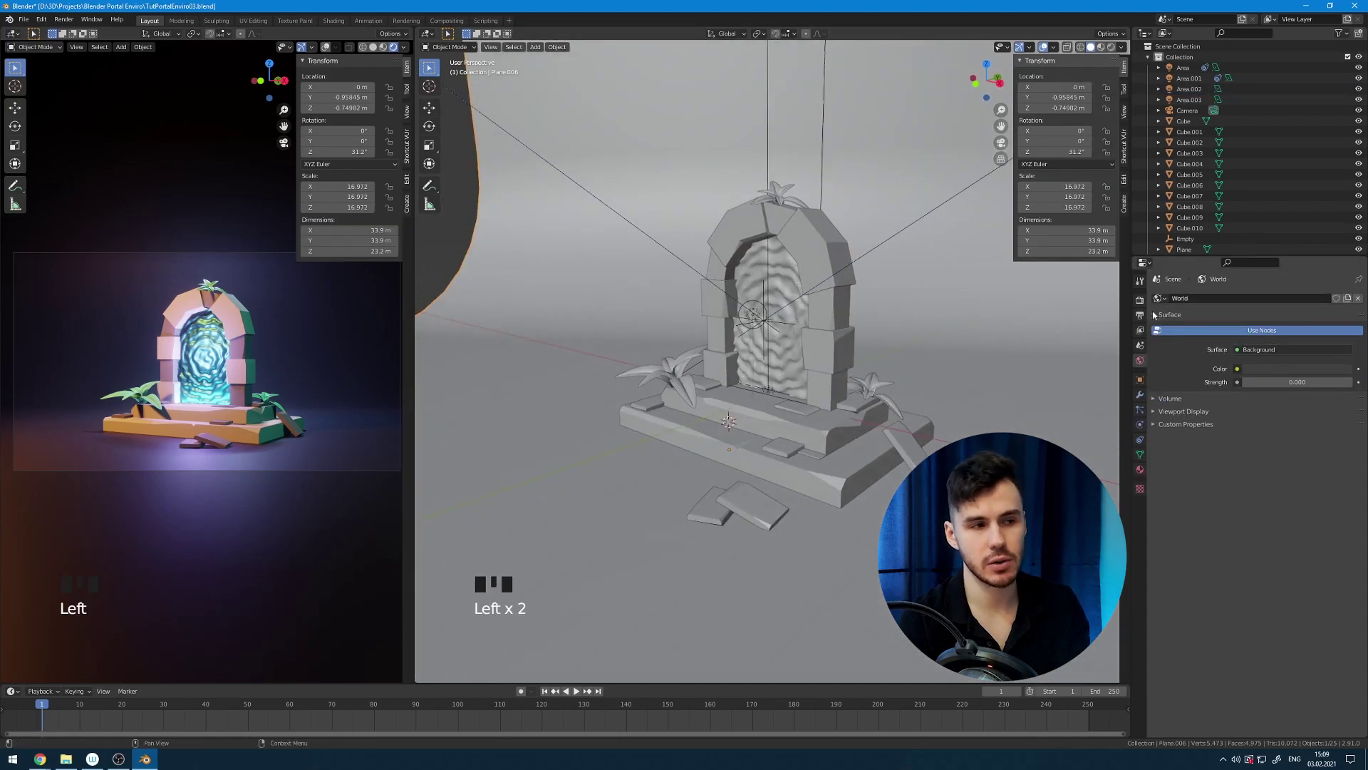
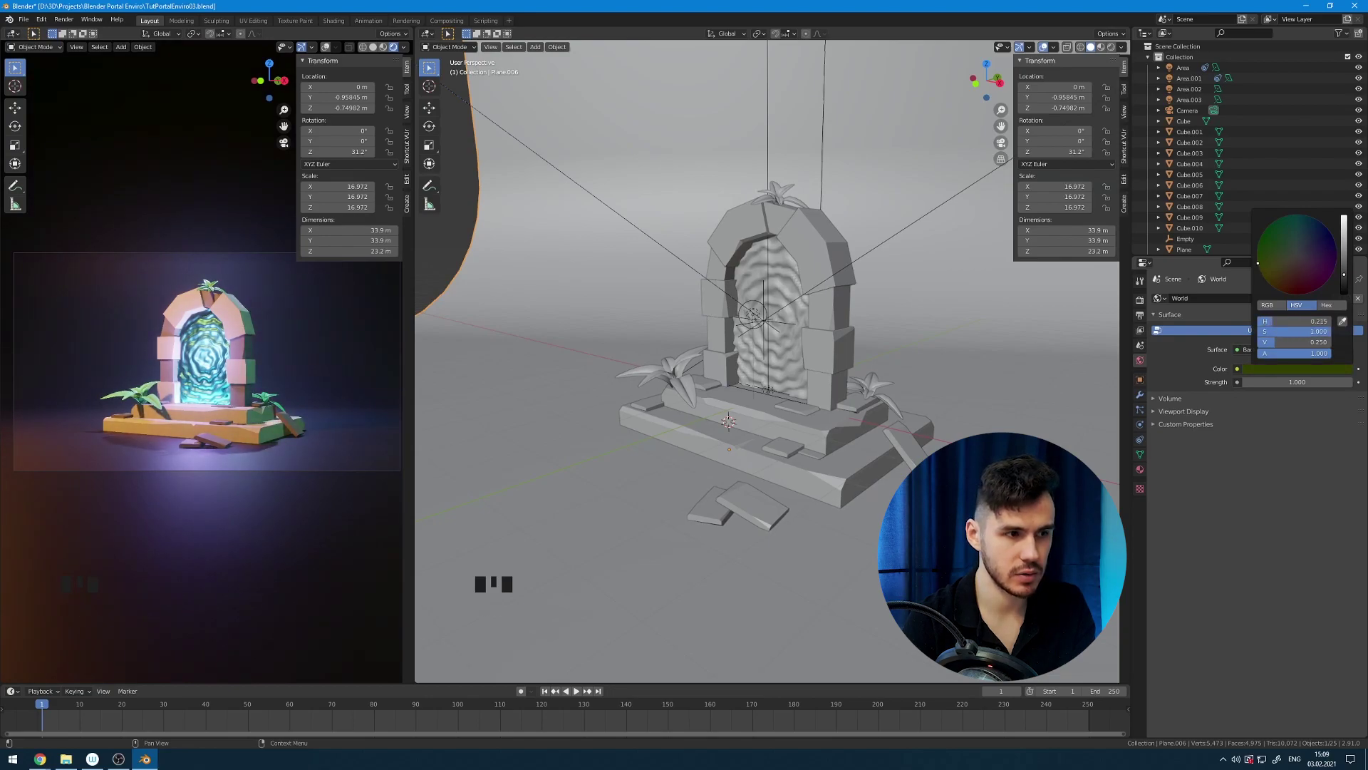
Set the world background colour to a dark purple (V 0.25) at strength 1.
scroll(up, 3)
scroll(down, 3)
scroll(up, 3)
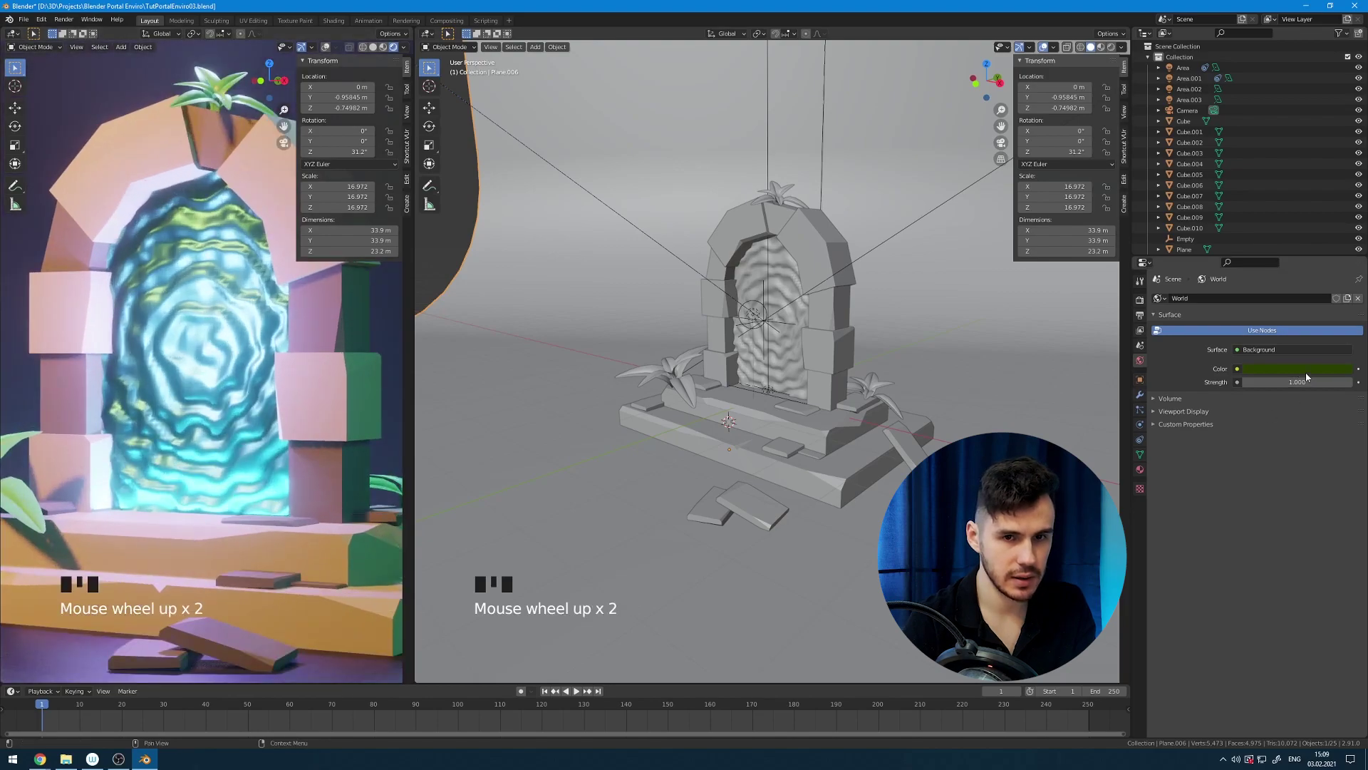
middle_click(351, 404)
click(1258, 374)
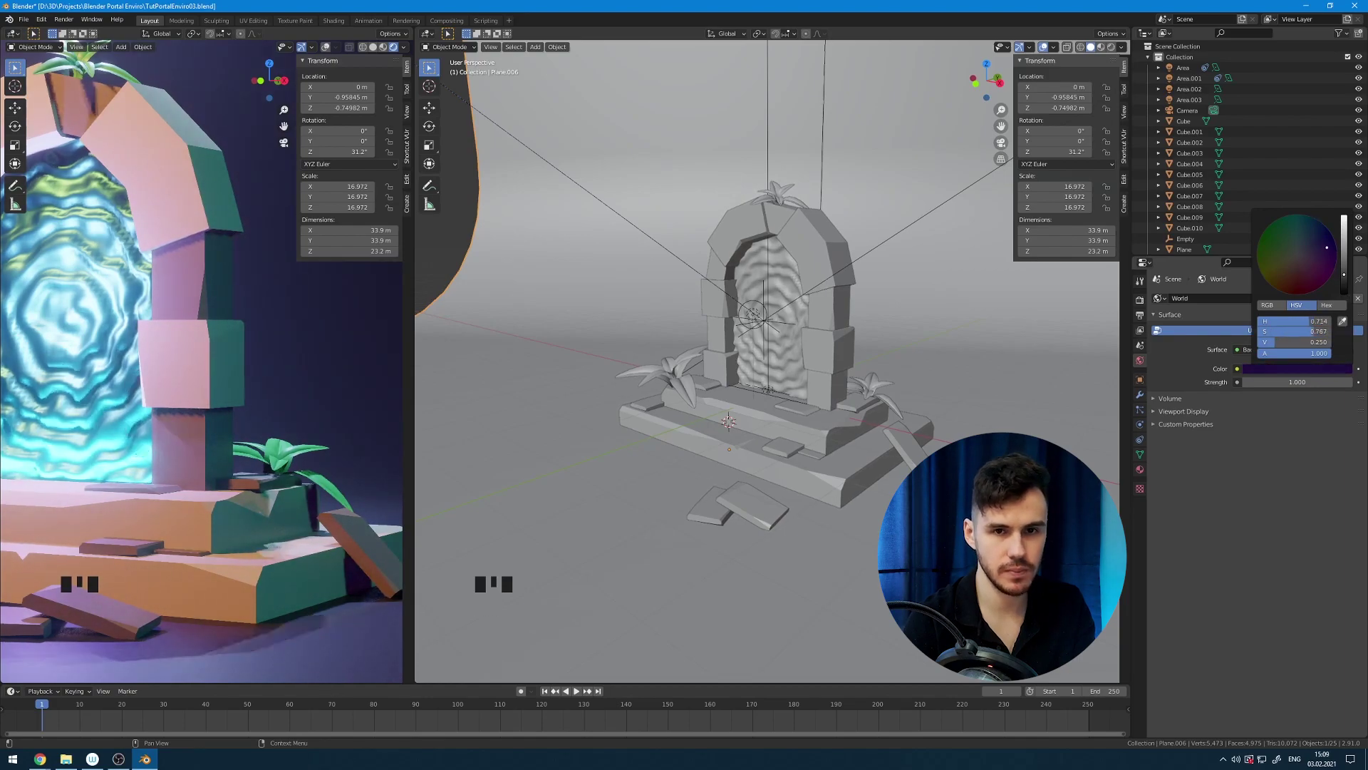
scroll(down, 3)
drag(211, 393, 287, 399)
Render the glowing portal scene with F12 and bring the Blender Render window into view.
scroll(down, 3)
scroll(up, 3)
drag(73, 24, 691, 159)
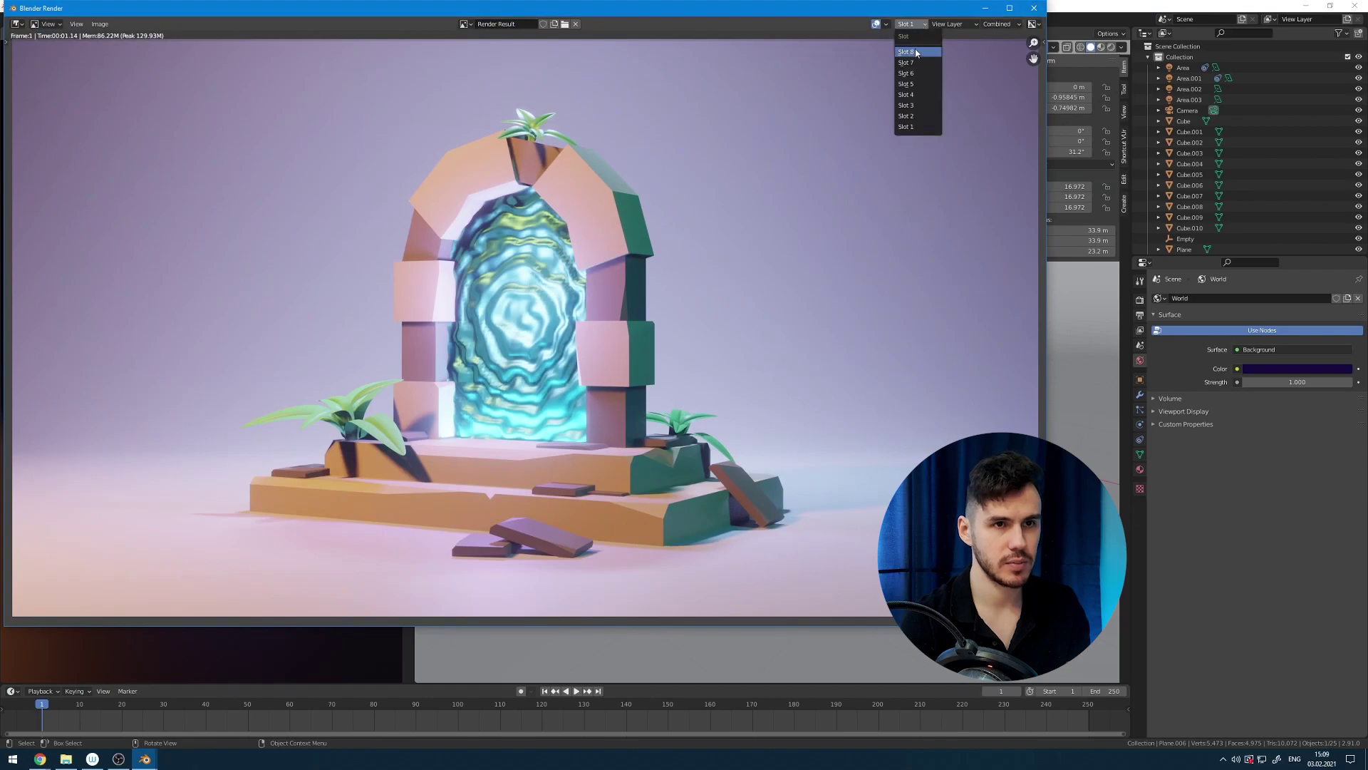